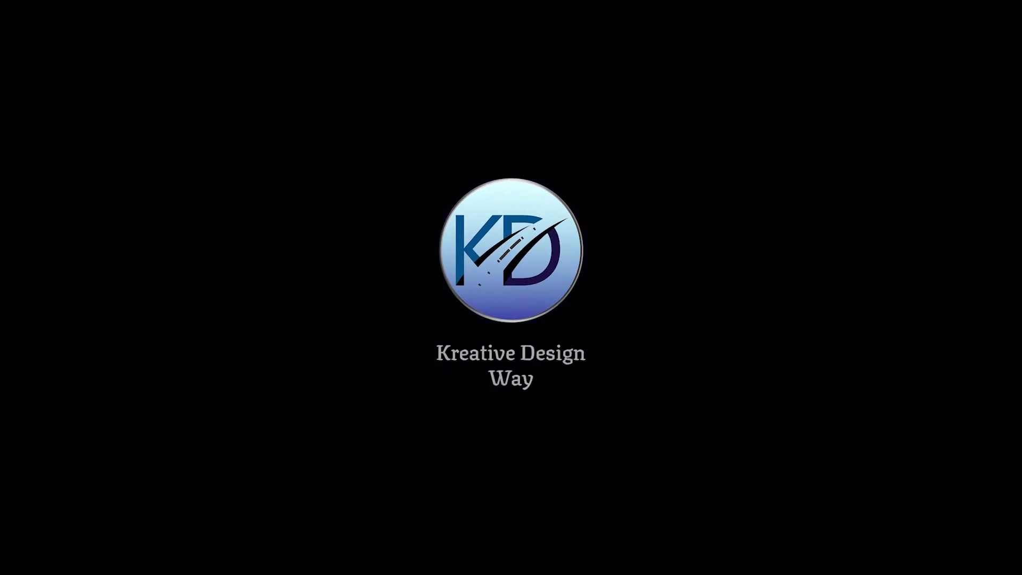
Dismiss the intro to reveal the blank portrait artboard with Text, Images and Logo layers.
key(Escape)
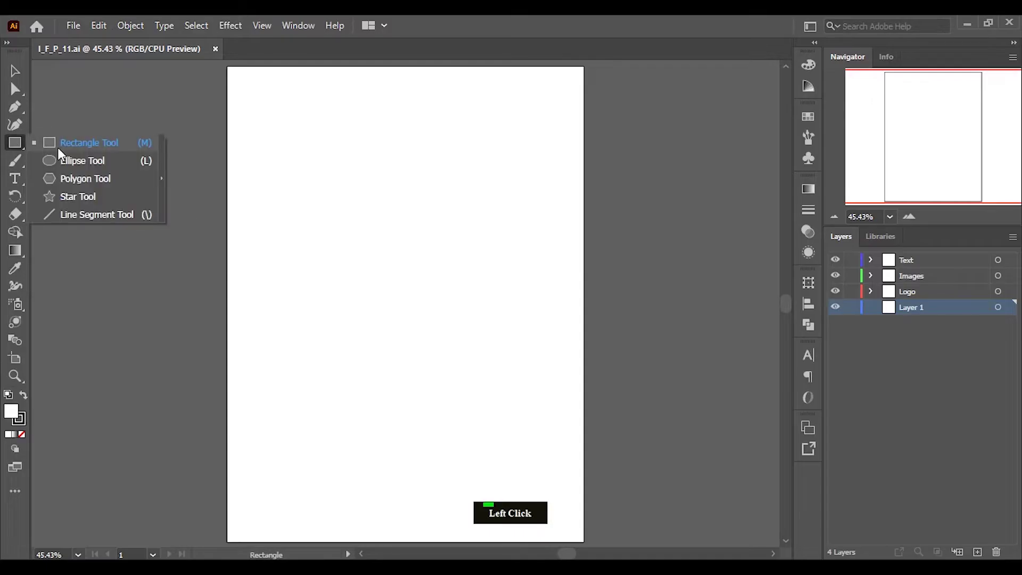
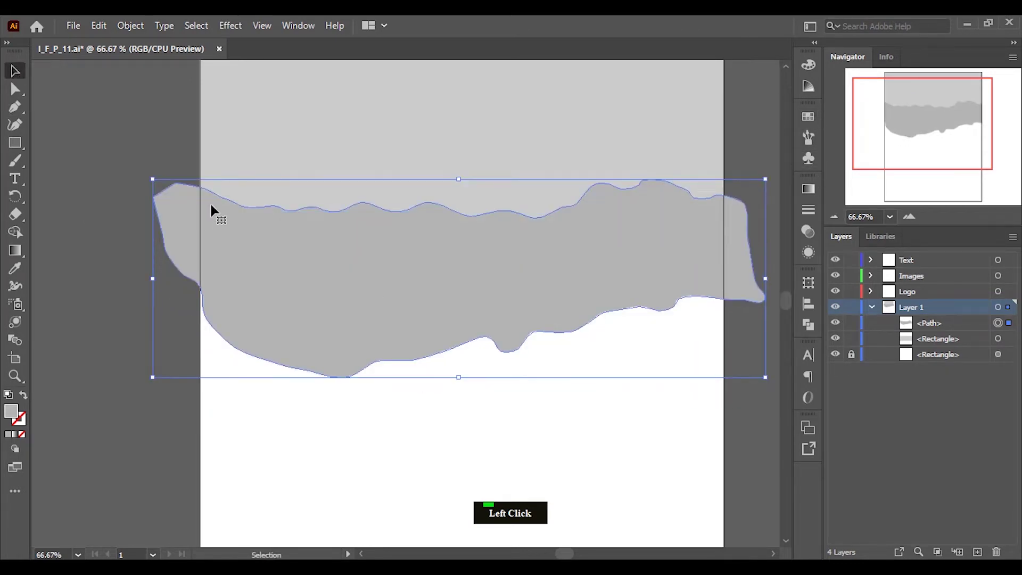
Reshape the torn grey shape's lower edge by adjusting its individual anchor points.
click(533, 370)
scroll(up, 3)
click(494, 349)
double_click(495, 349)
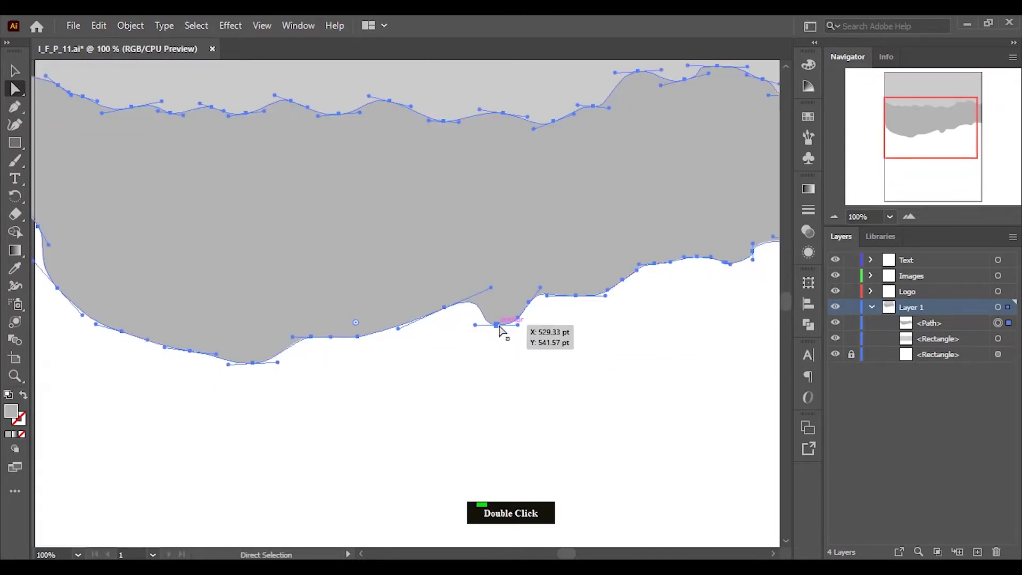
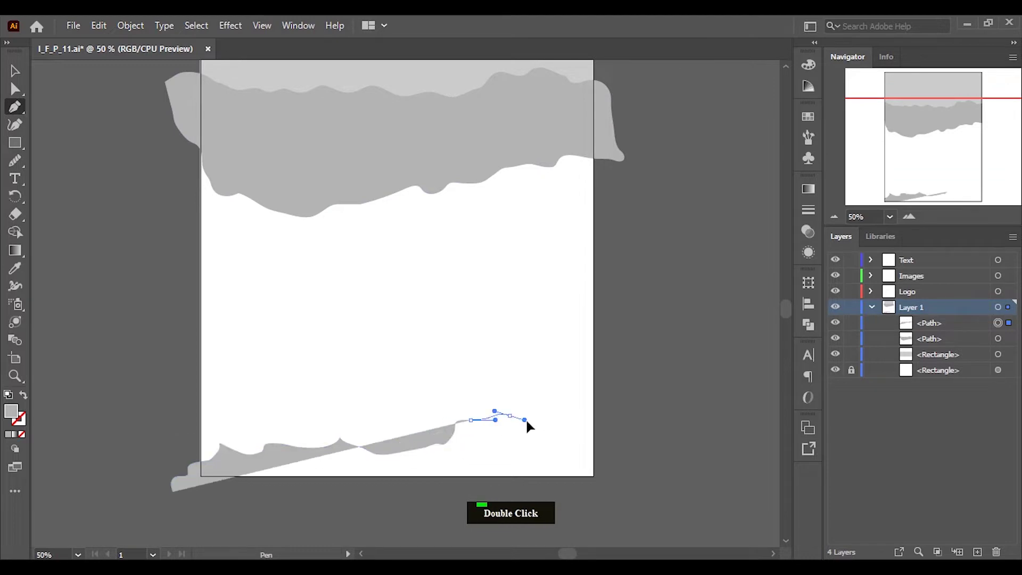
Place the remaining points and close the wavy grey shape along the page bottom.
click(598, 410)
double_click(628, 410)
click(638, 382)
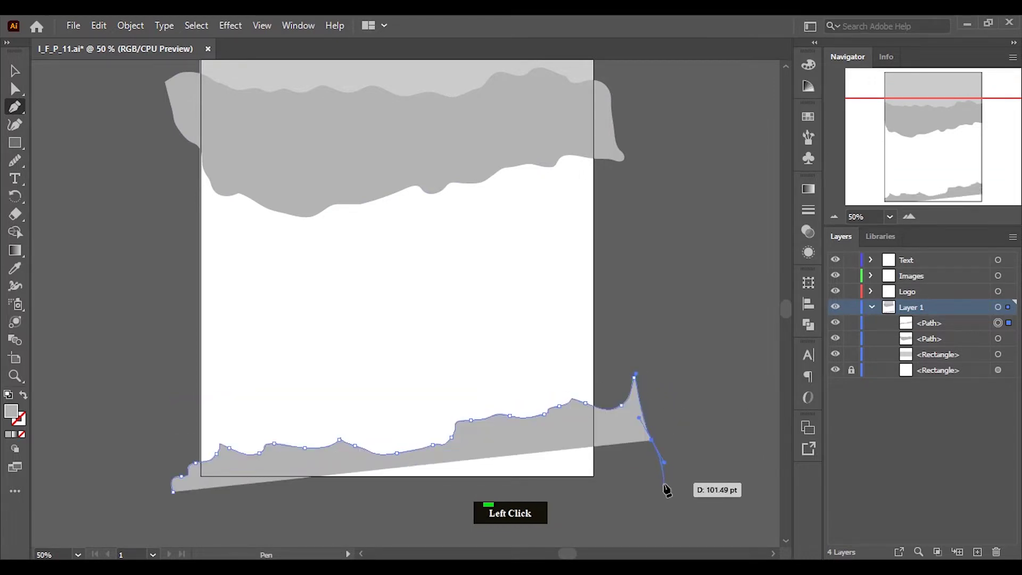
scroll(down, 3)
click(667, 472)
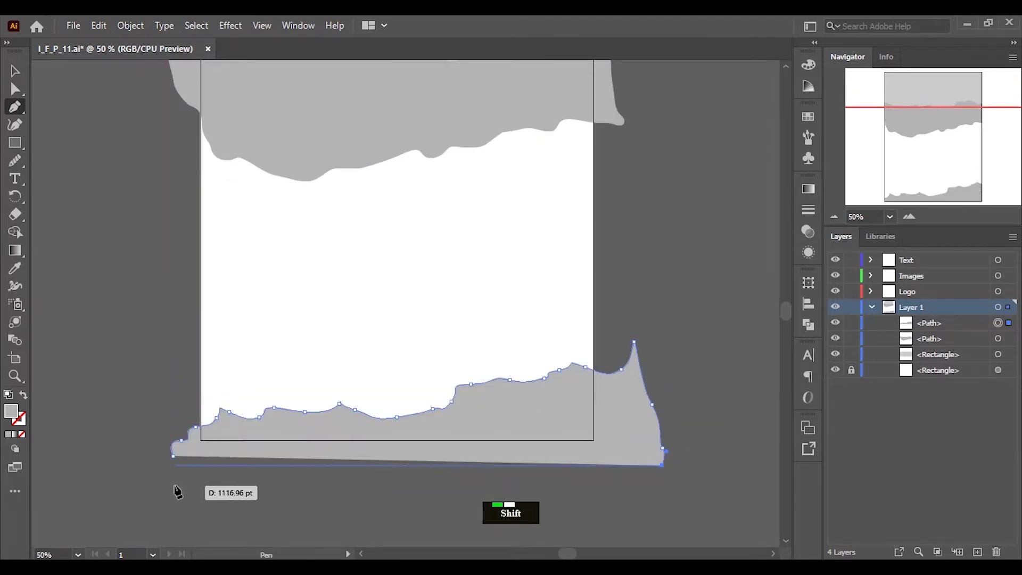
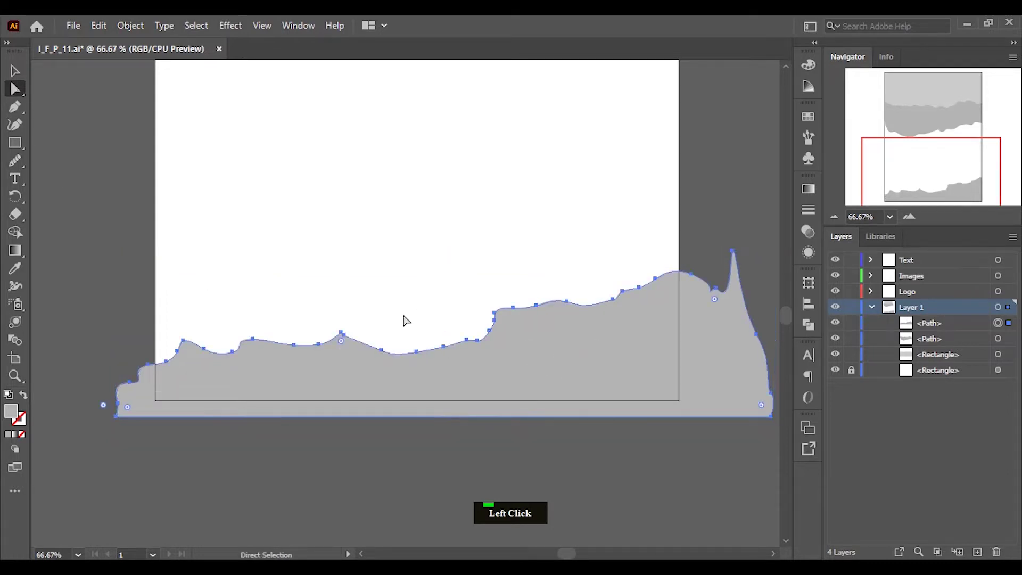
Smooth a curve on the bottom shape's top edge with the Direct Selection tool.
scroll(up, 3)
click(341, 325)
double_click(342, 332)
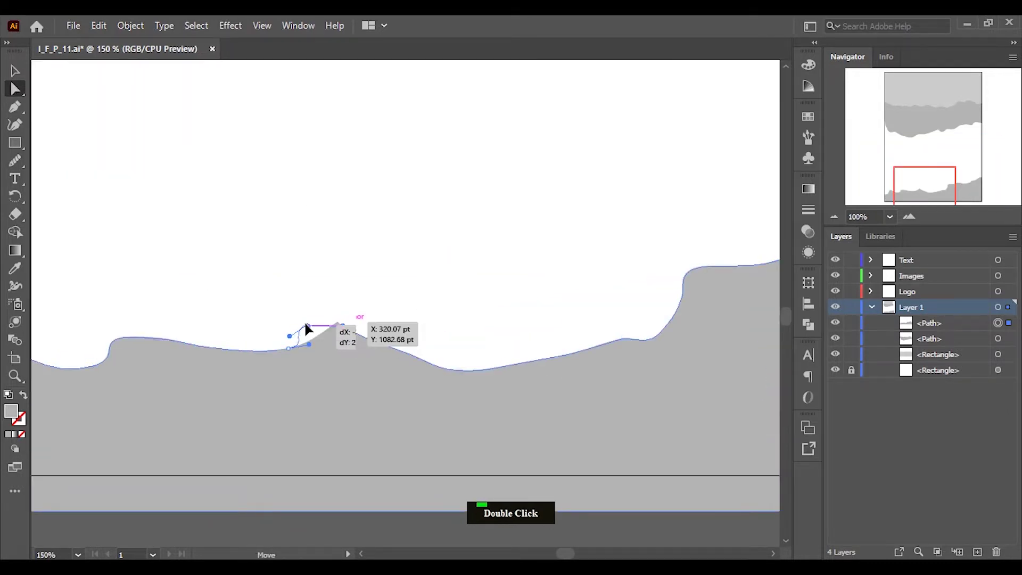
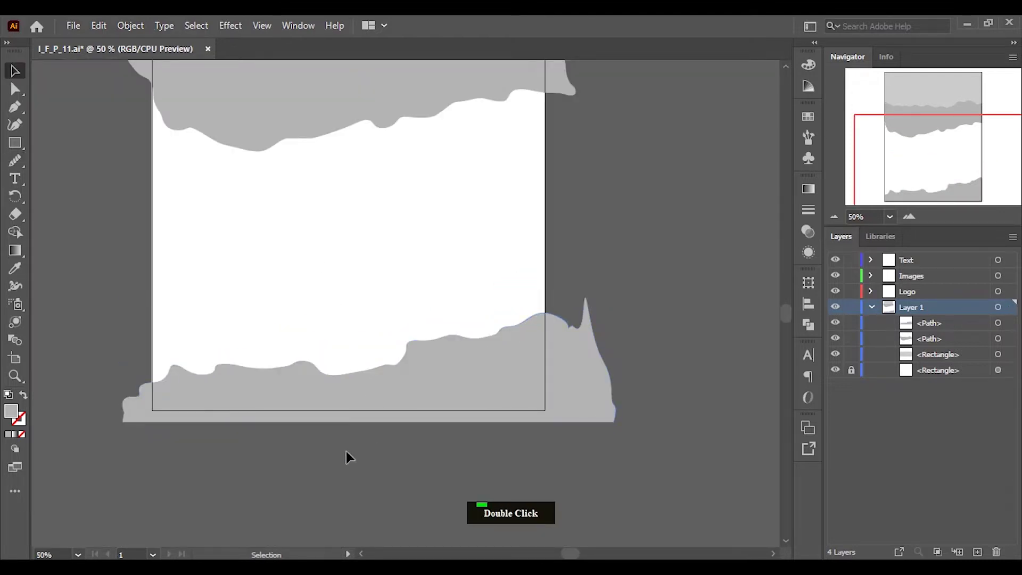
Drag the upper torn grey shape lower on the page and deselect it.
scroll(down, 3)
scroll(up, 3)
scroll(up, 3)
click(390, 216)
scroll(down, 3)
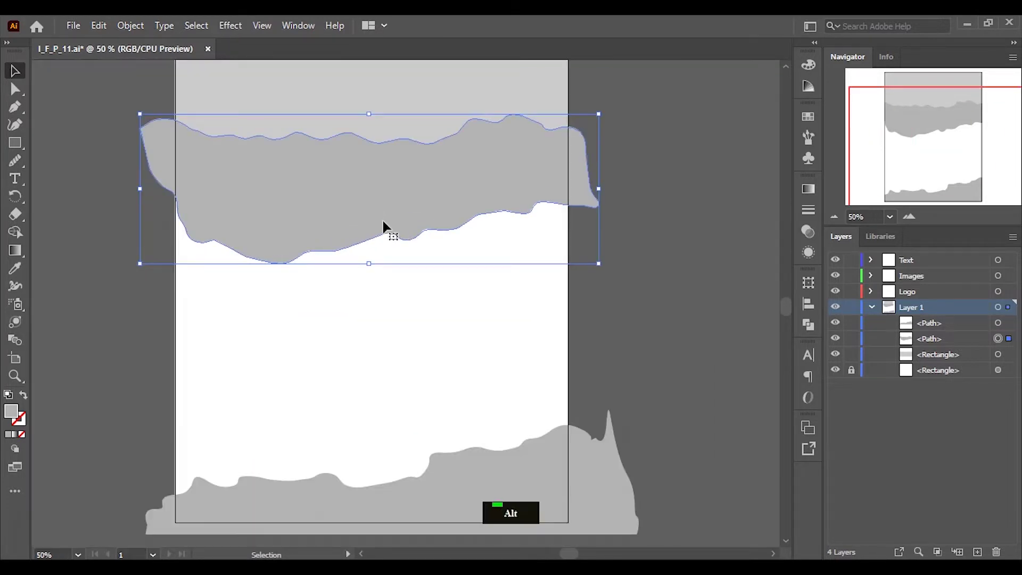
click(374, 200)
Expand the Images layer to reveal its linked photos.
scroll(down, 3)
scroll(up, 3)
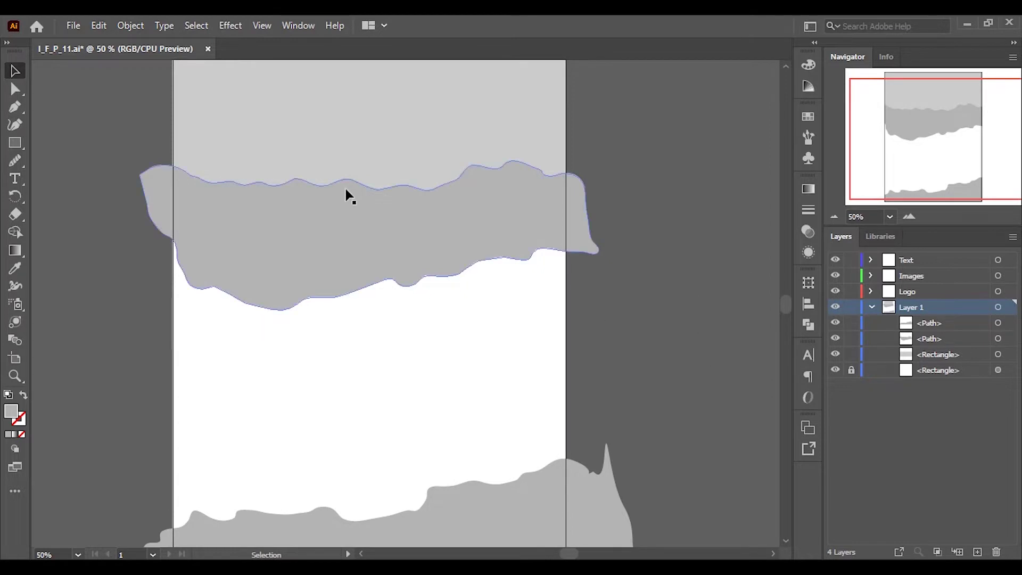
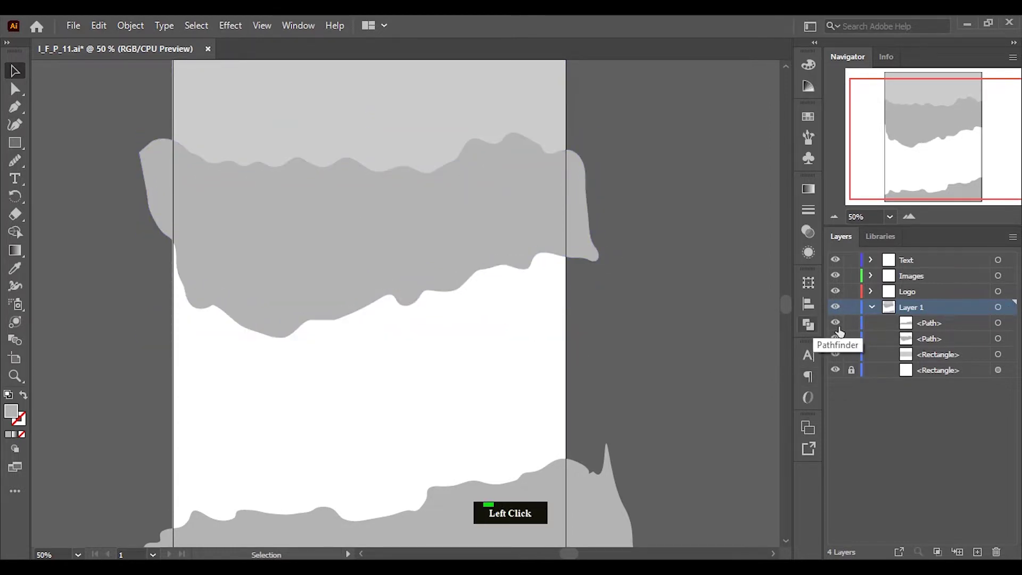
click(878, 280)
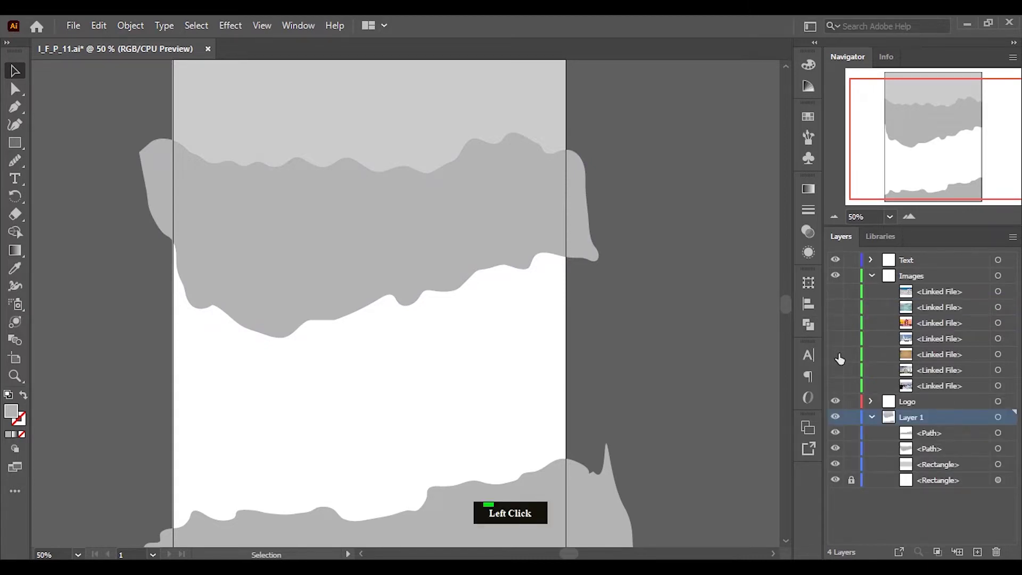
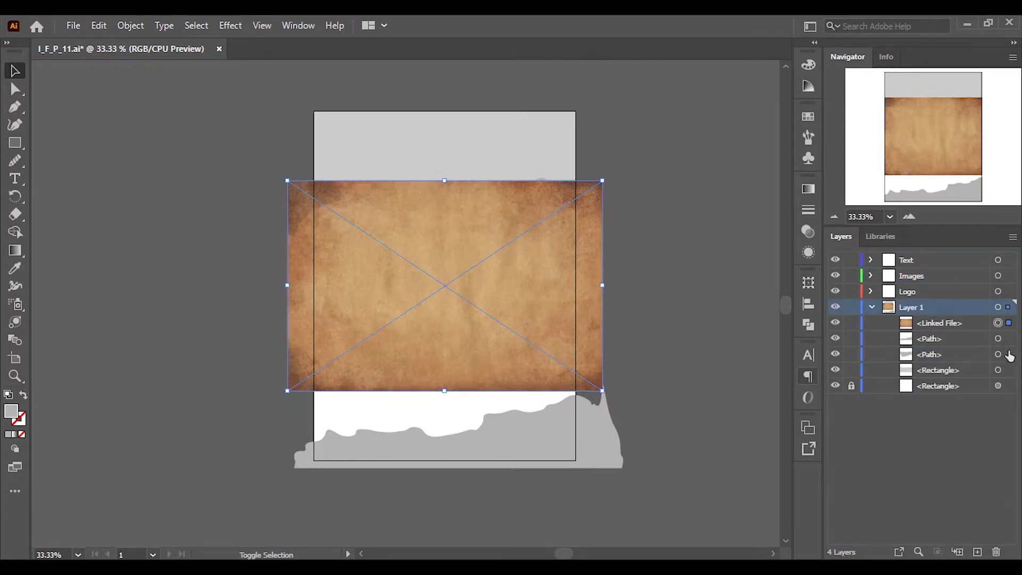
Clip the paper texture to the top rectangle and move the clip group below the torn shapes.
click(1013, 354)
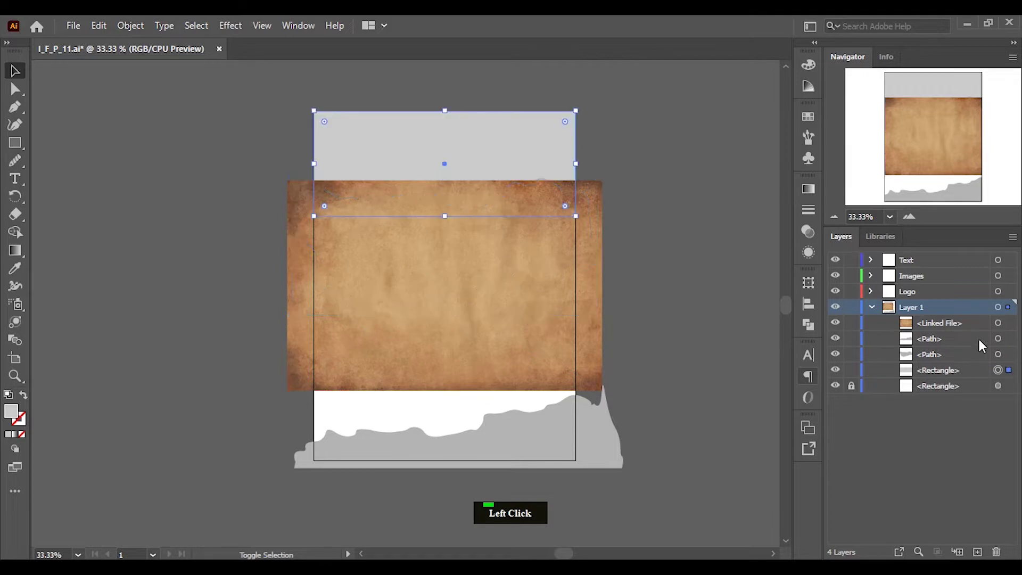
click(1007, 326)
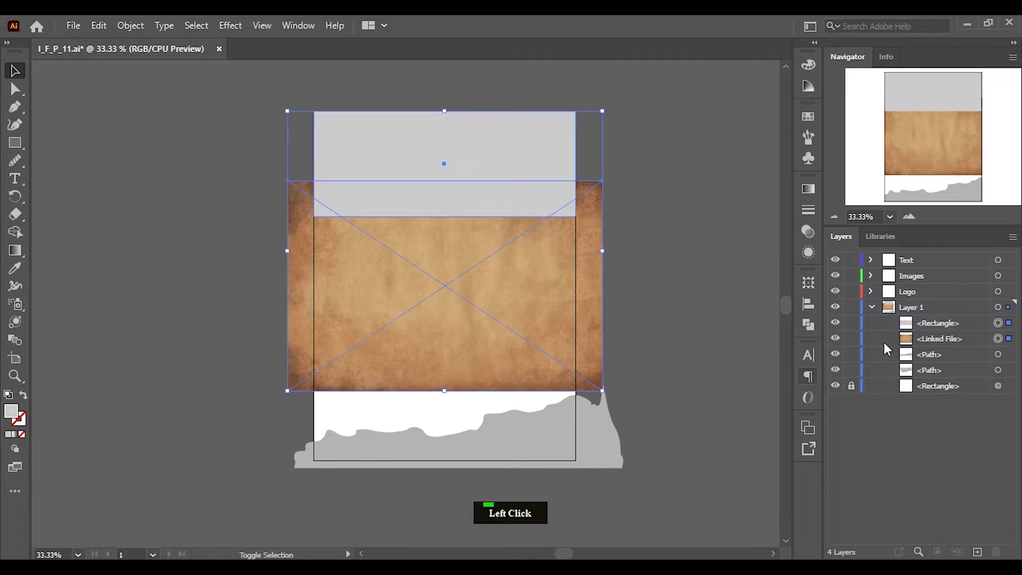
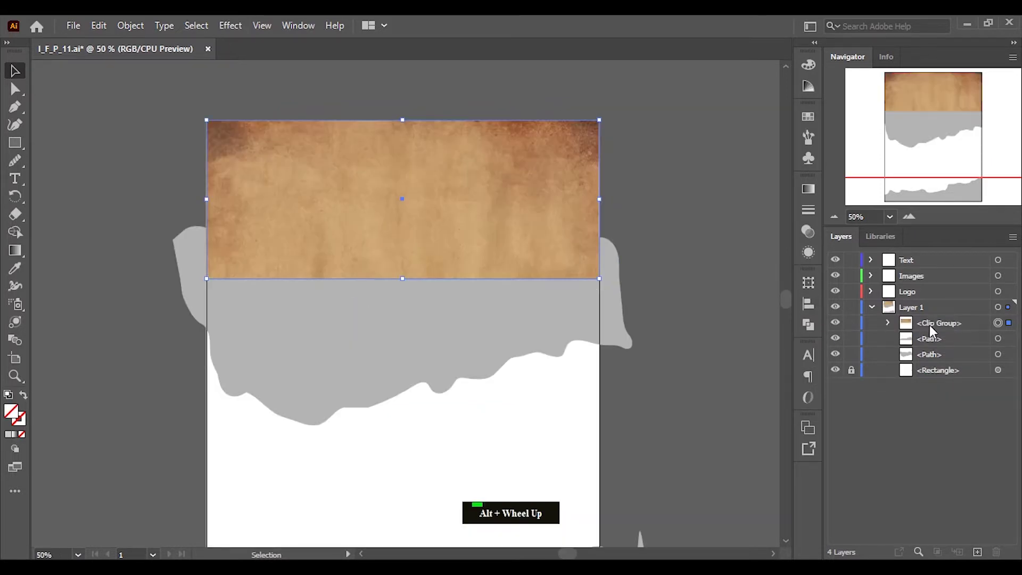
click(937, 330)
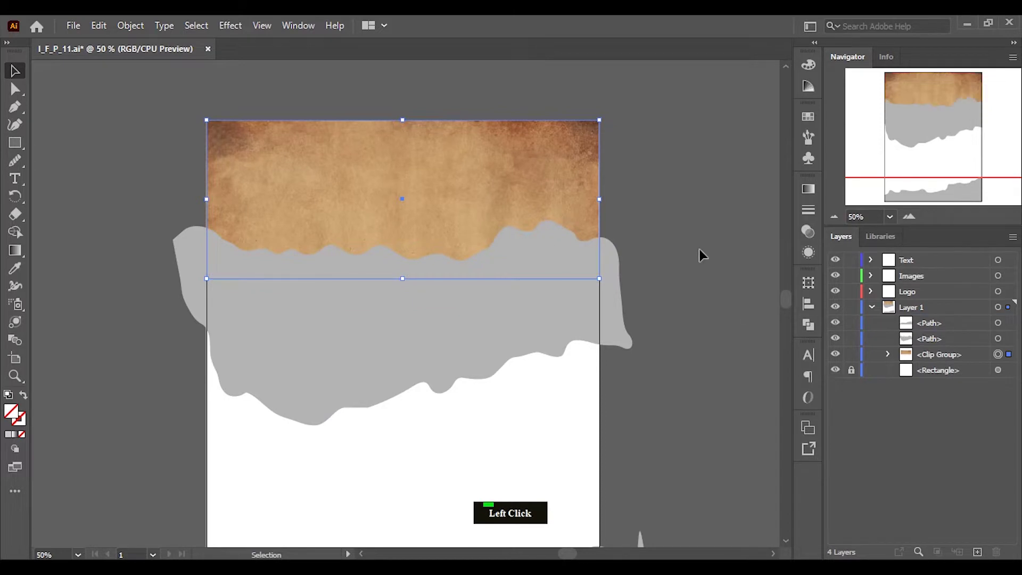
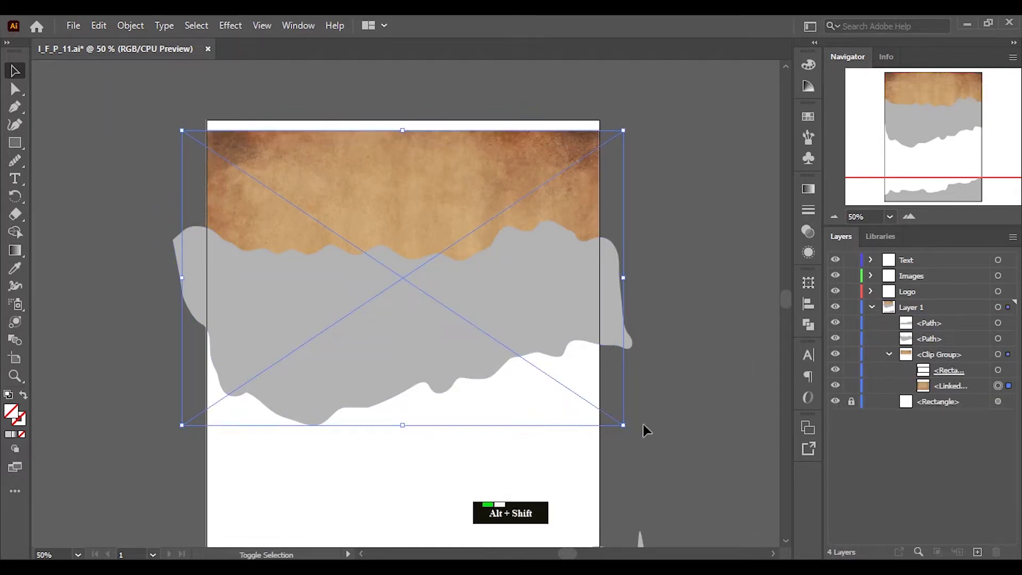
Adjust the texture's position inside its clipping rectangle.
click(807, 309)
double_click(733, 276)
click(890, 357)
scroll(down, 3)
scroll(up, 3)
scroll(down, 3)
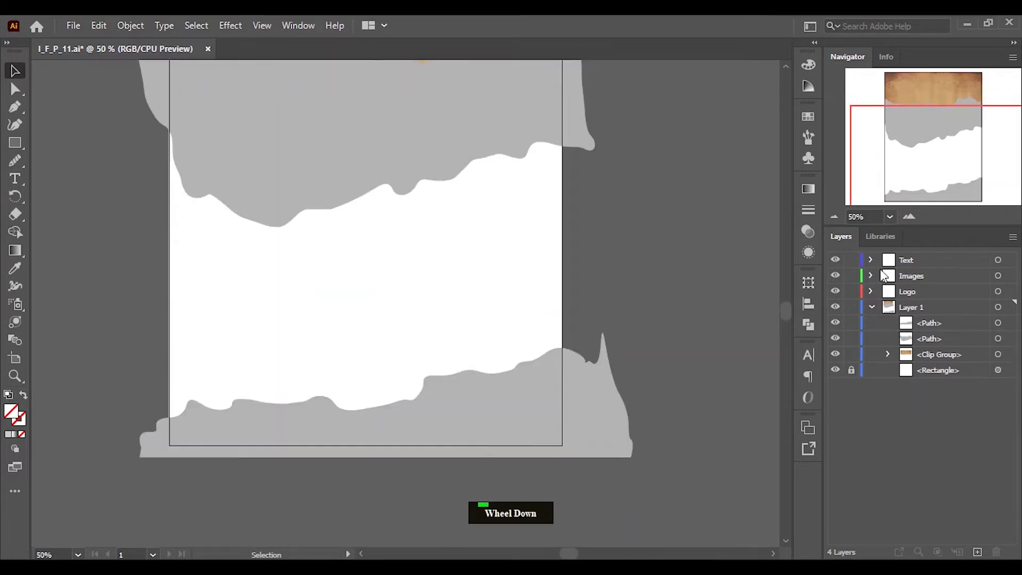
Clip a second paper texture copy to the bottom wavy shape with Ctrl+7.
click(880, 280)
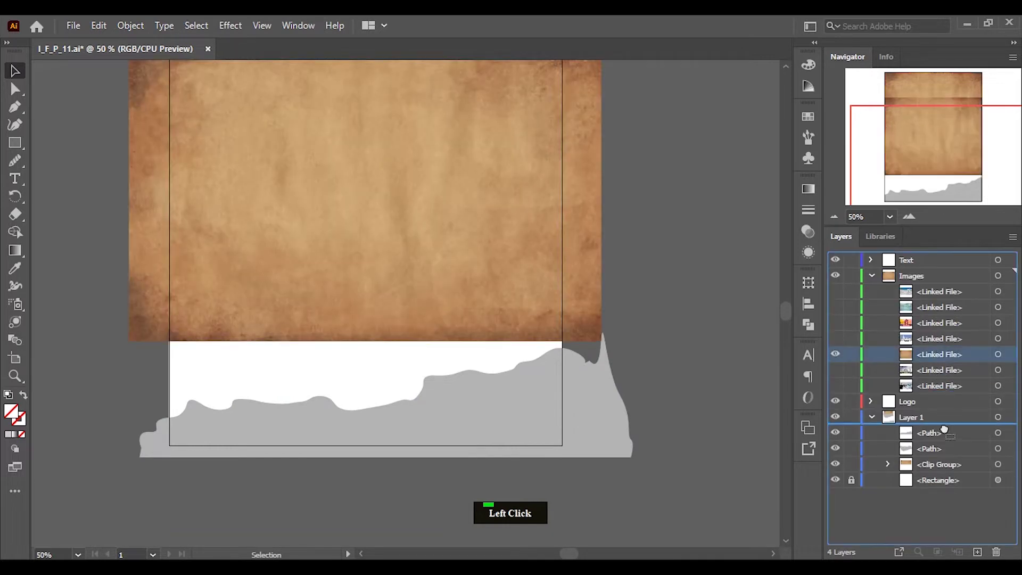
double_click(976, 362)
click(932, 327)
click(1014, 344)
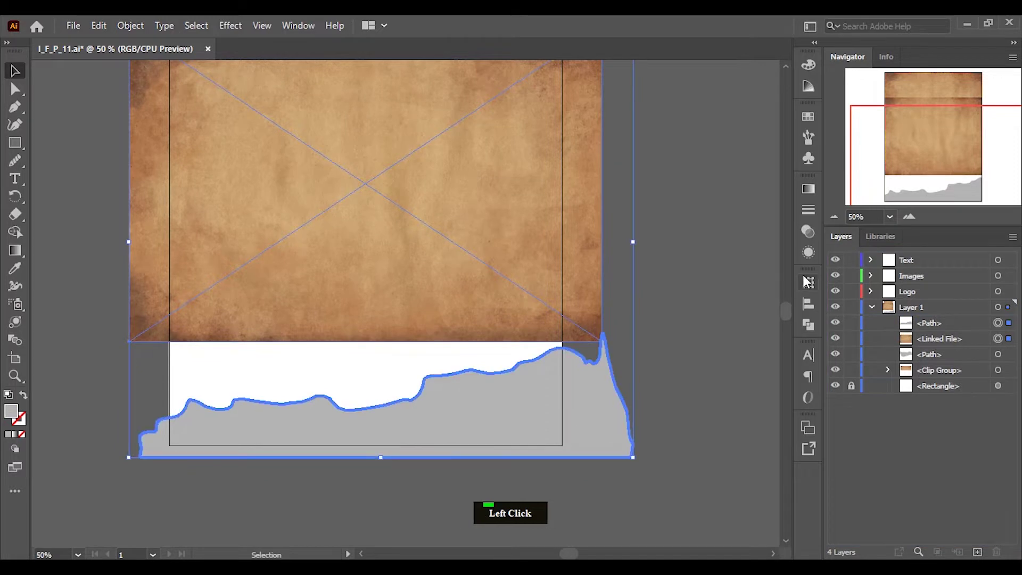
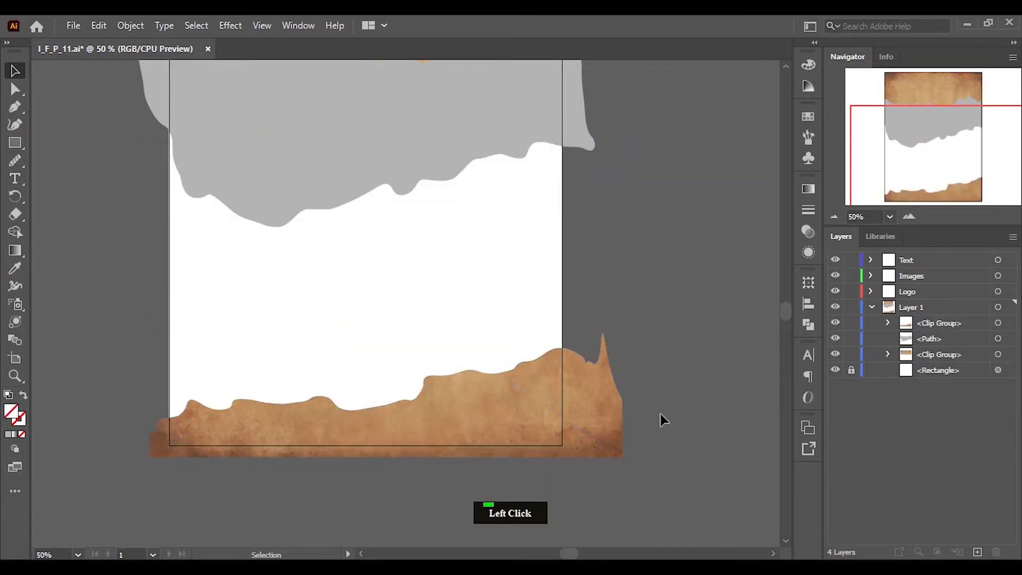
scroll(up, 3)
click(929, 326)
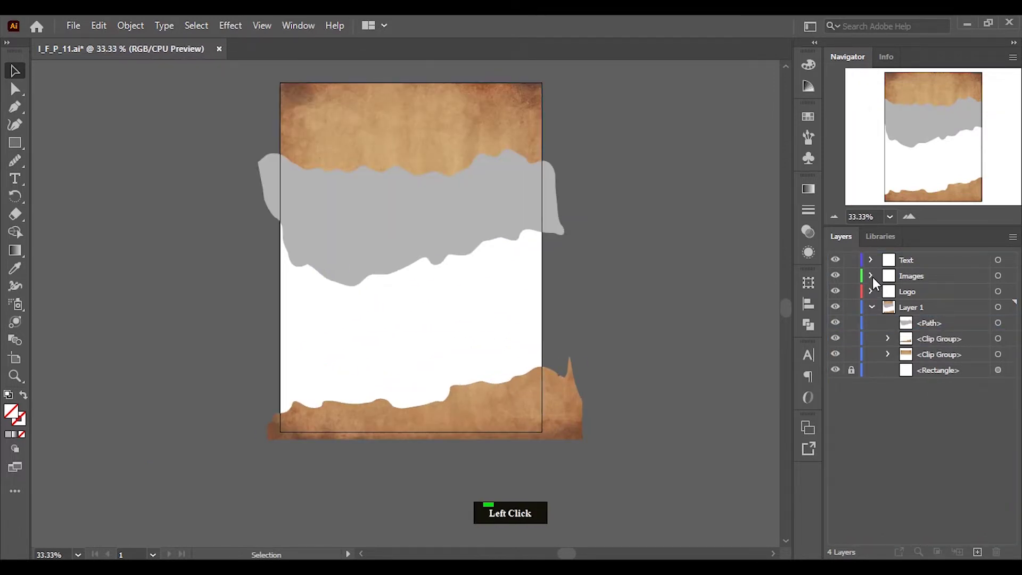
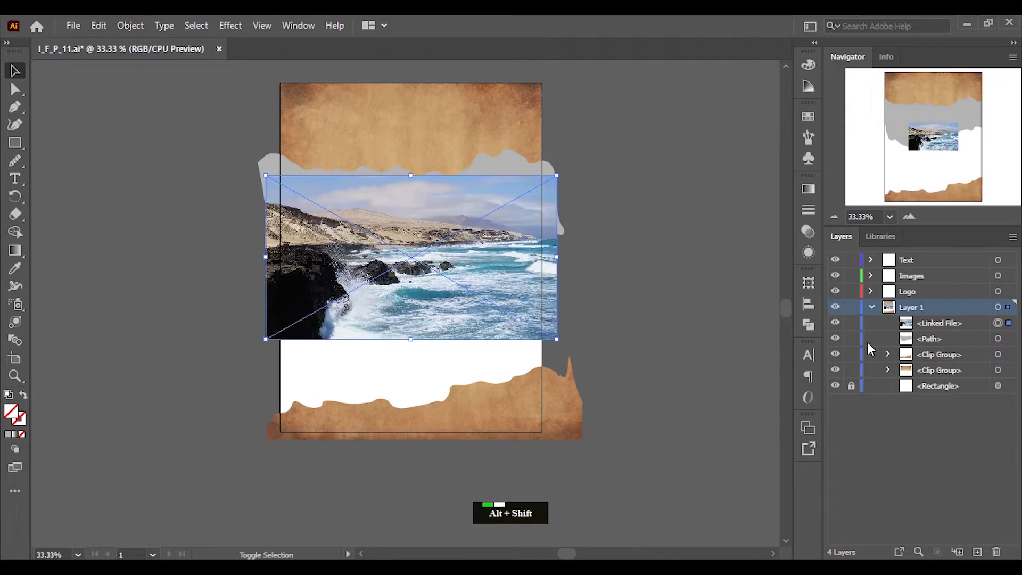
Centre the rocky coastline photo on the torn shape and make a clipping mask.
click(1006, 342)
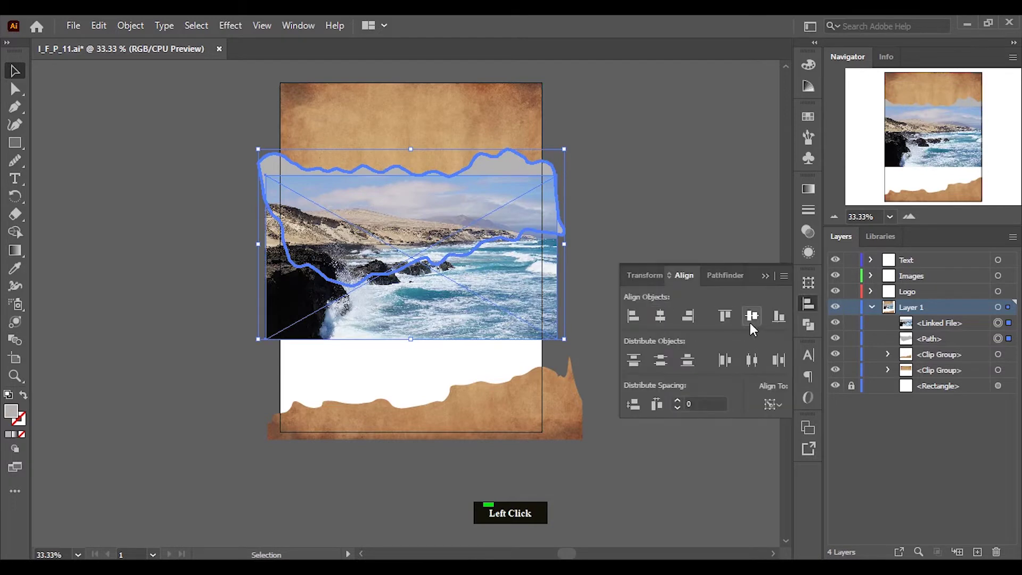
click(499, 224)
right_click(489, 190)
click(541, 337)
Scale and reposition the coastline photo within its torn outline beneath the paper band.
scroll(up, 3)
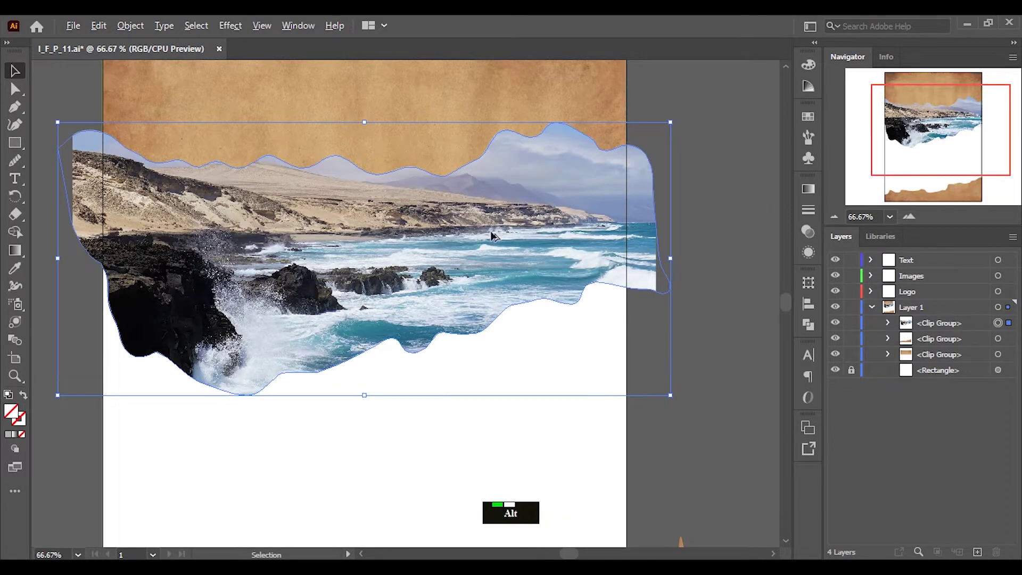
scroll(down, 3)
click(673, 354)
scroll(down, 3)
double_click(889, 381)
click(1013, 330)
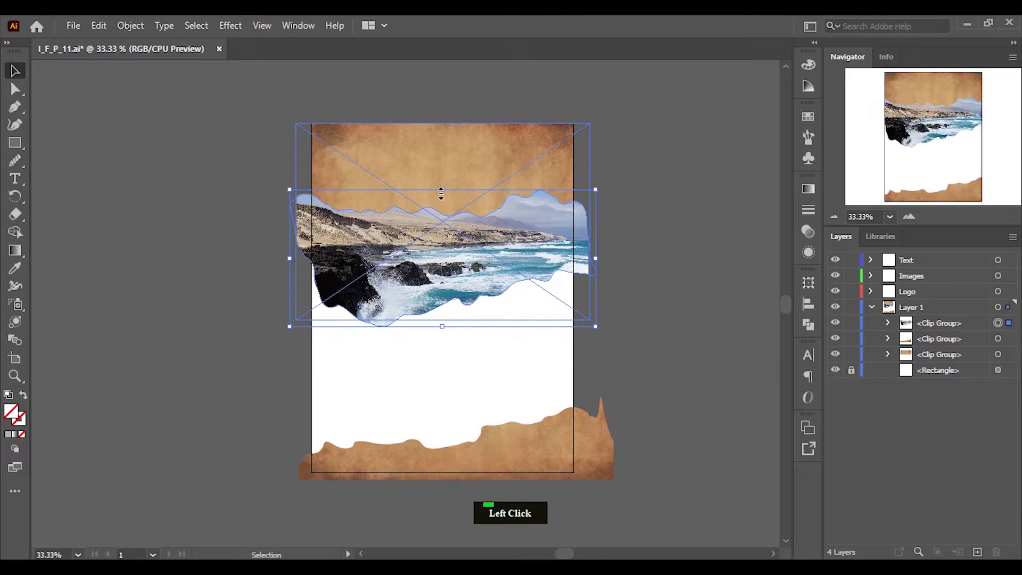
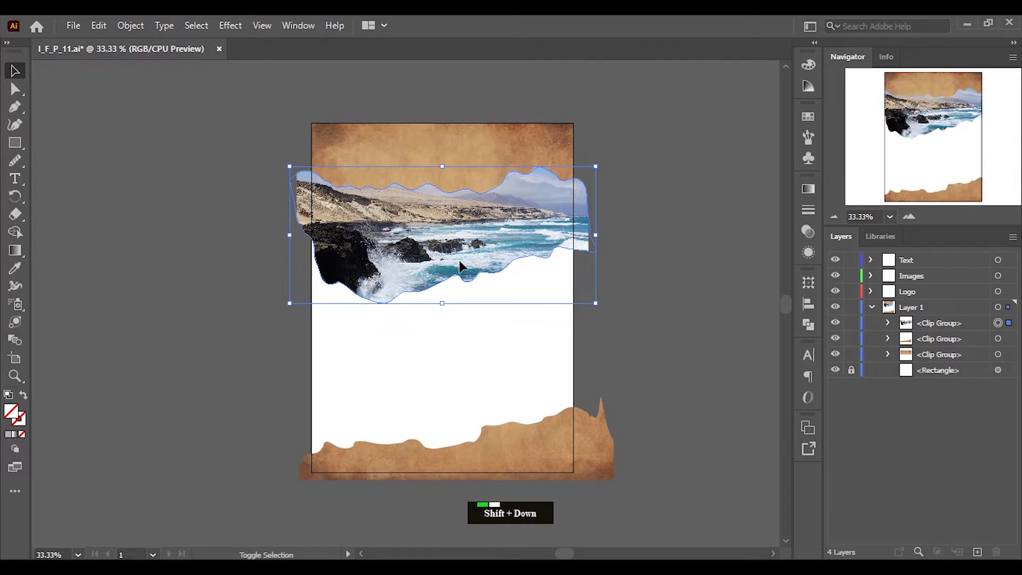
key(shift+Up)
key(shift+Down)
click(530, 332)
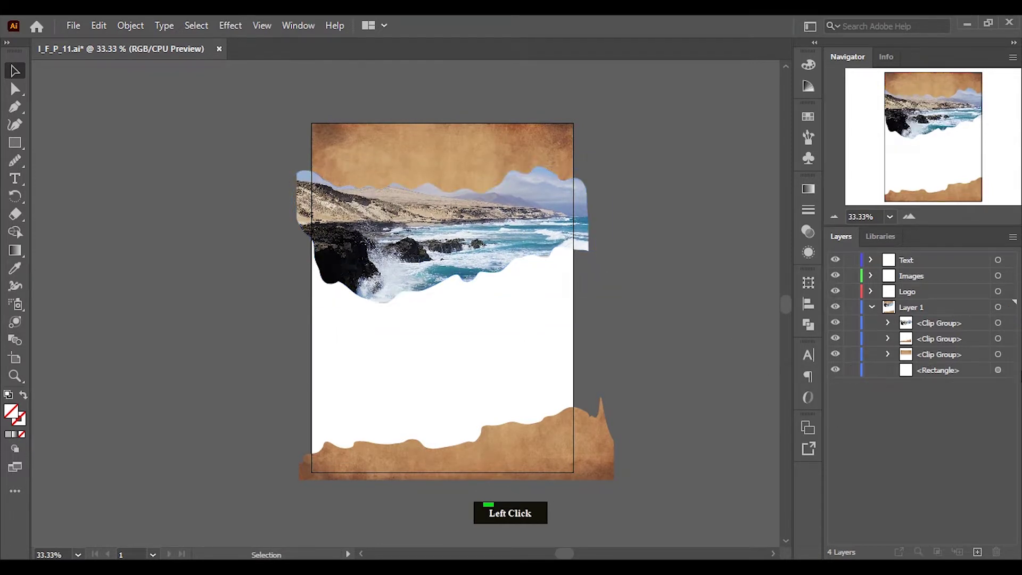
click(958, 377)
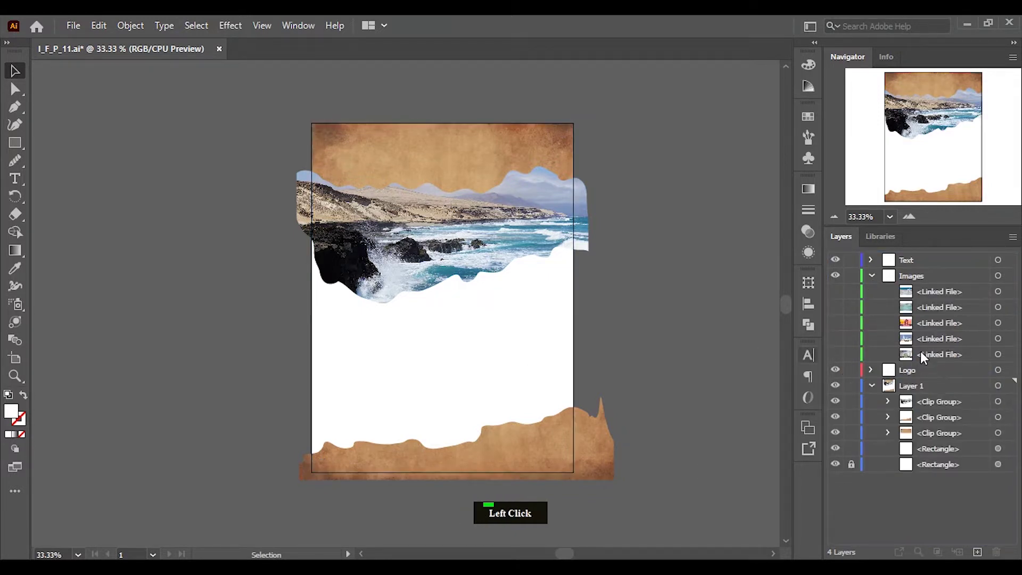
Centre the cloud photo horizontally on the page with the Align options.
click(838, 295)
click(967, 447)
click(1013, 454)
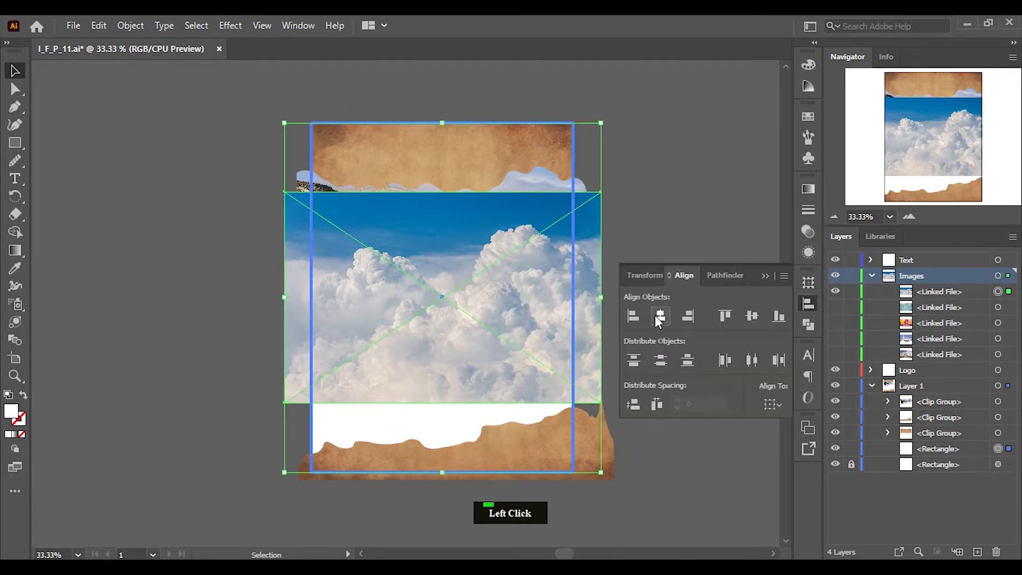
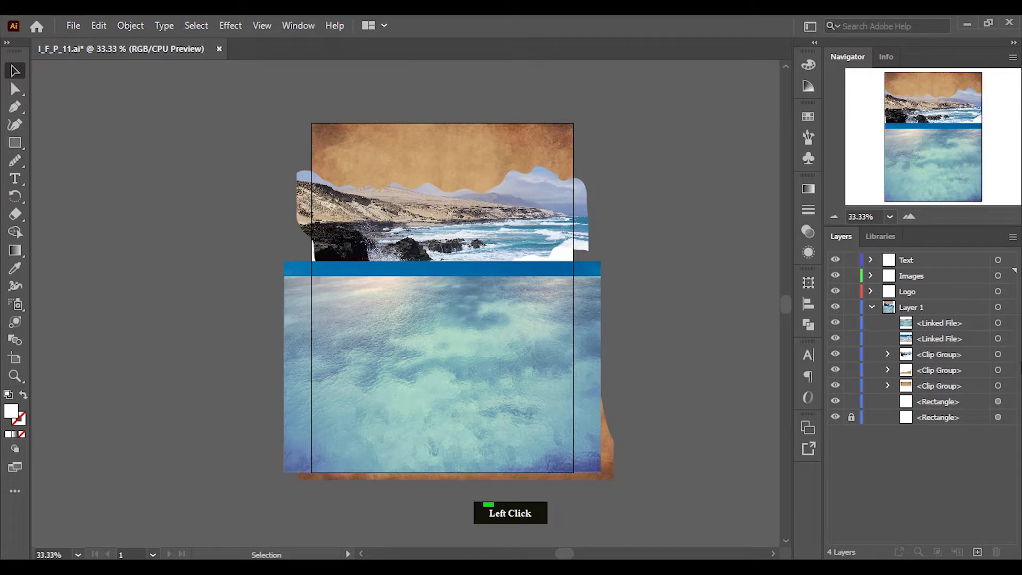
Clip the cloud photo and sea texture together inside the page rectangle.
click(945, 343)
click(1012, 345)
click(1011, 419)
click(1014, 406)
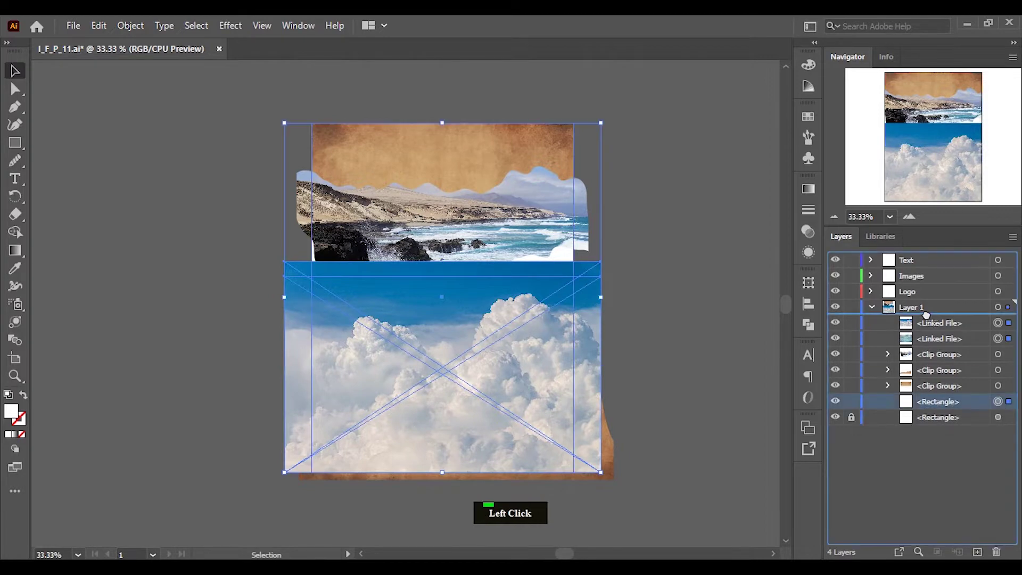
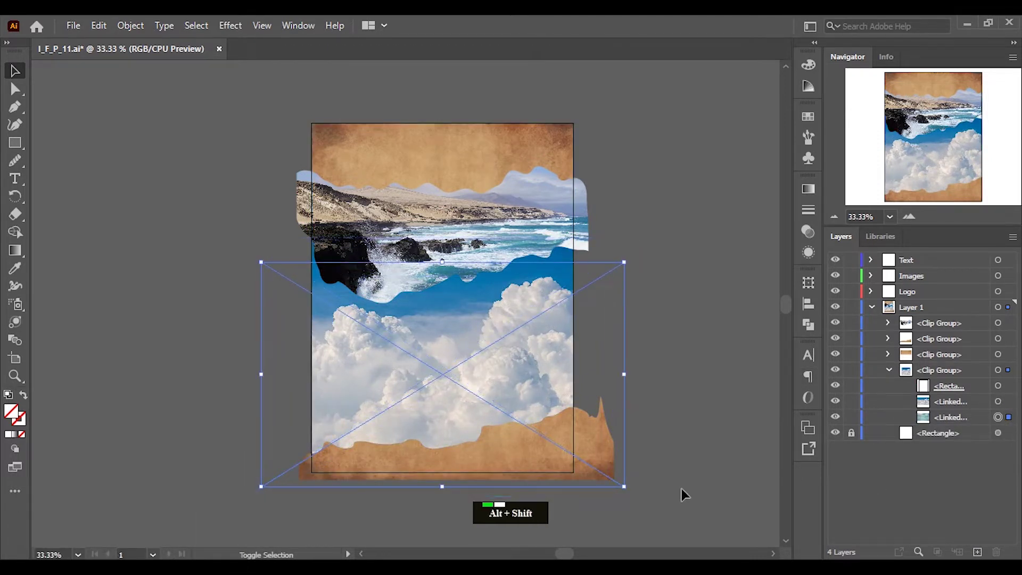
Bring the sea texture in front of the clouds and shift it up over the poster's middle.
click(695, 489)
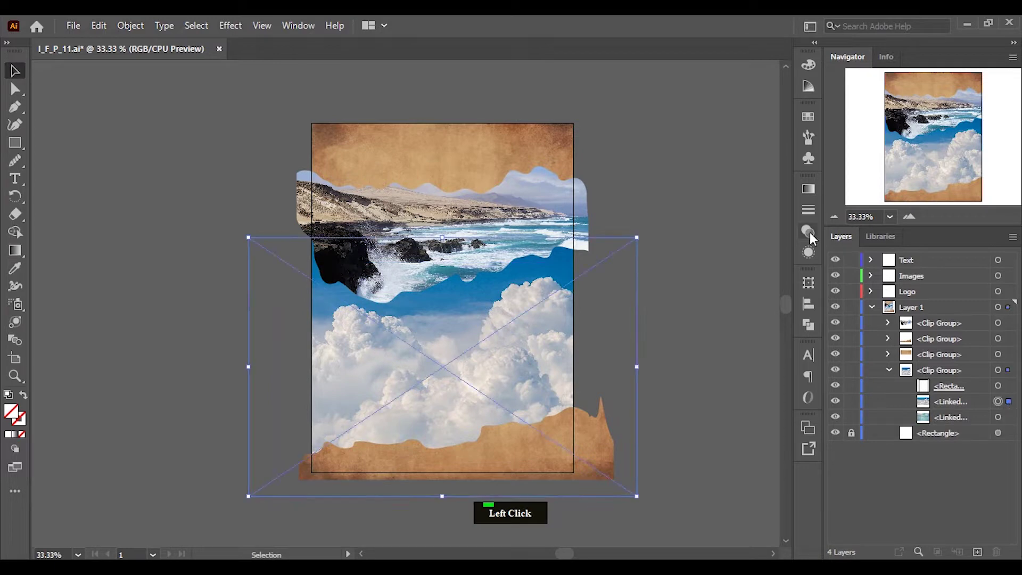
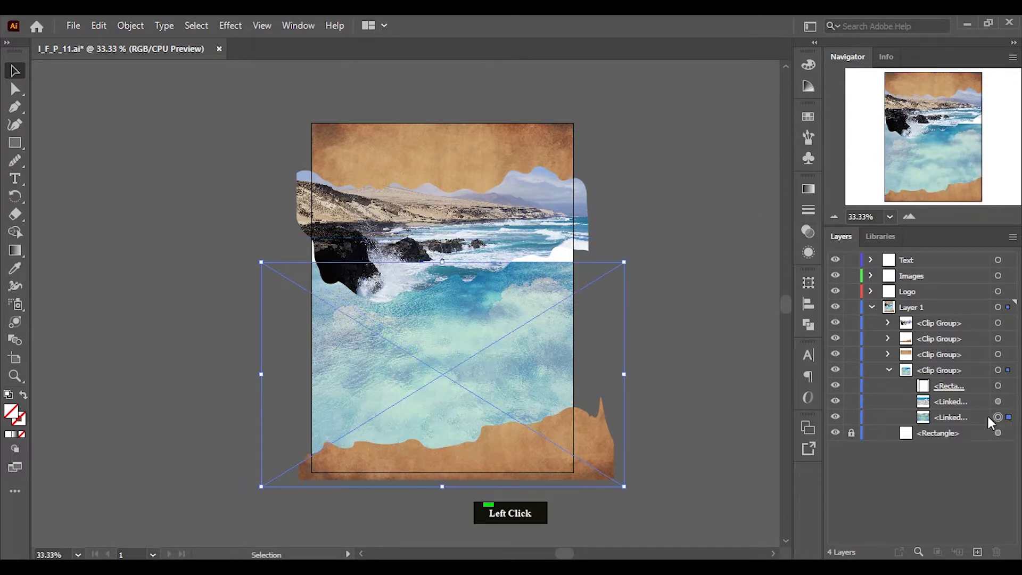
scroll(down, 3)
scroll(up, 3)
scroll(down, 3)
key(shift+Up)
key(shift+Up)
key(shift+Up)
key(shift+Up)
key(shift+Up)
key(shift+Up)
key(shift+Up)
key(shift+Up)
key(shift+Up)
key(shift+Up)
key(shift+Up)
key(shift+Down)
Enlarge the sea texture and add a page-size rectangle at the top of Layer 1.
click(1010, 408)
key(shift+Up)
key(shift+Up)
key(shift+Up)
key(shift+Up)
key(shift+Up)
key(shift+Up)
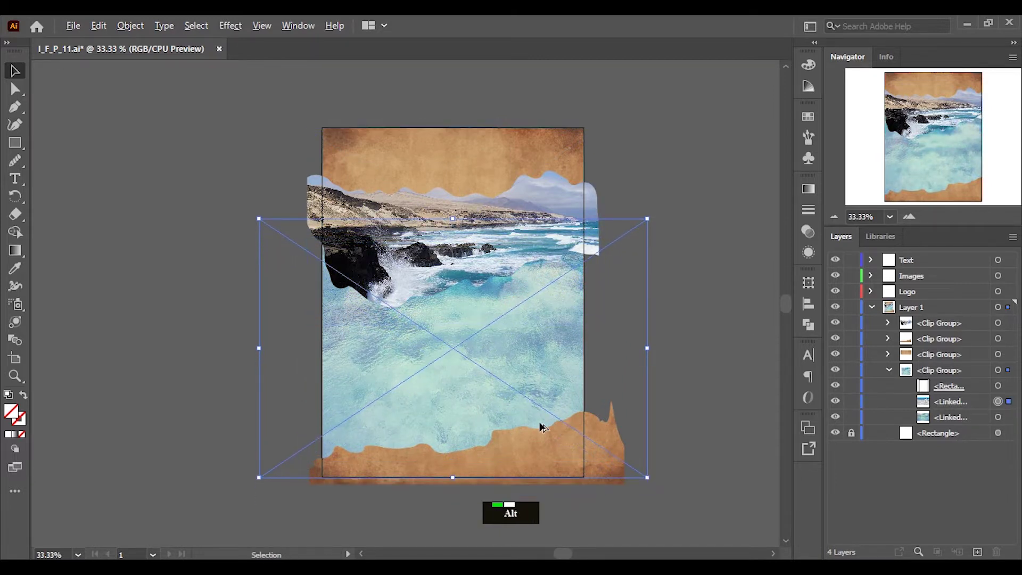
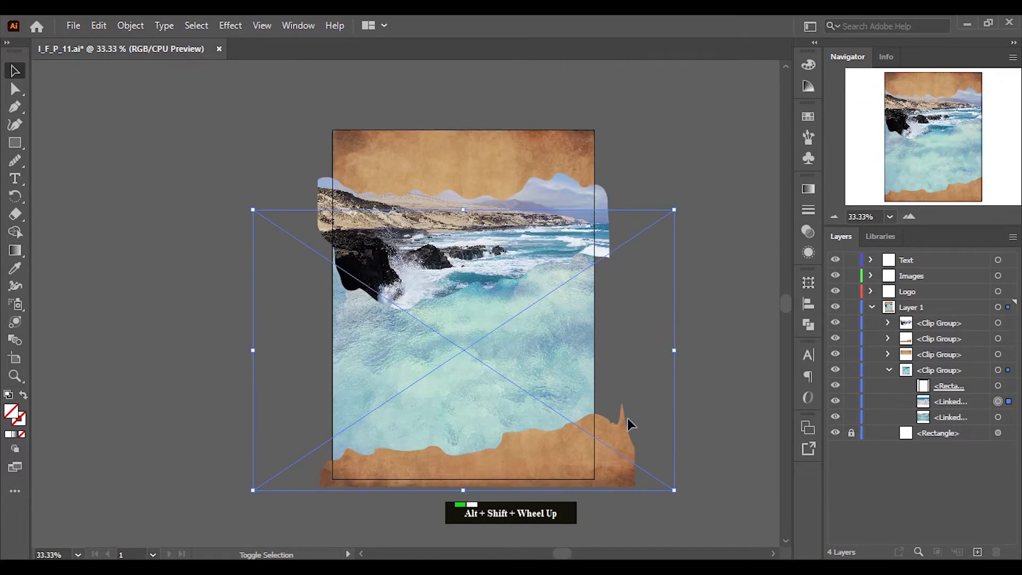
click(1009, 420)
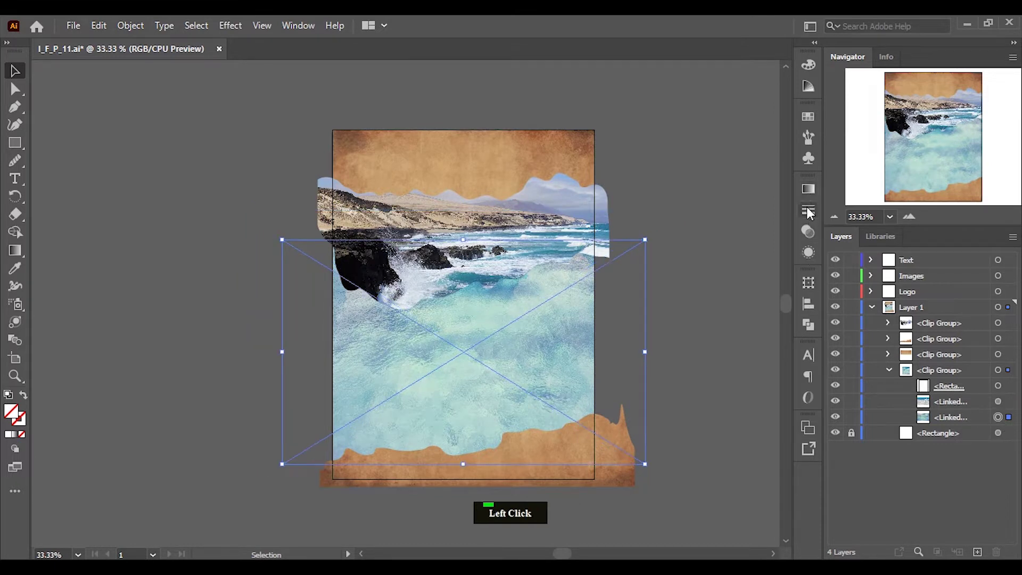
click(817, 234)
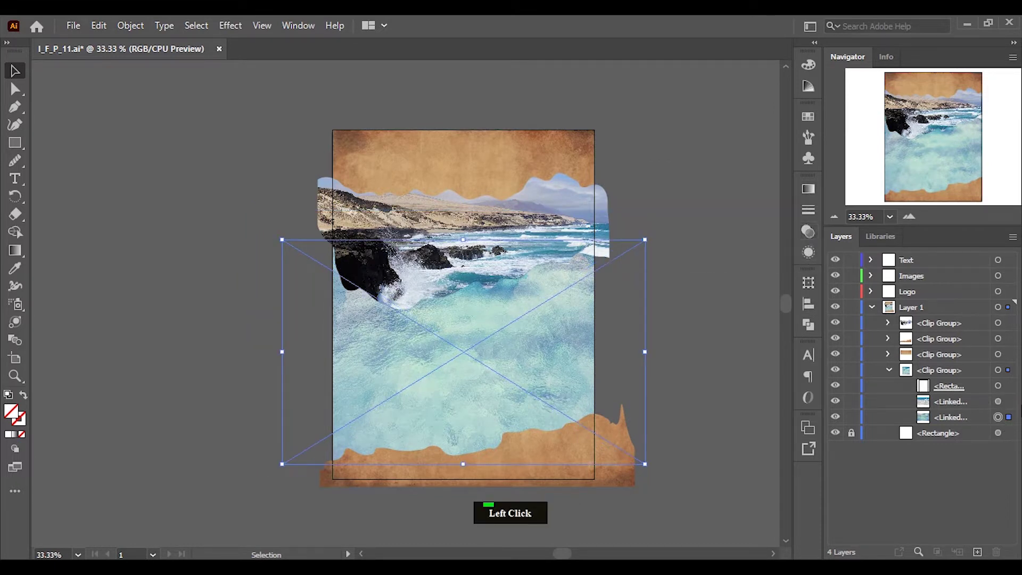
Select the coastal photo group and the next image group for trimming.
scroll(up, 3)
click(895, 376)
click(860, 390)
click(932, 383)
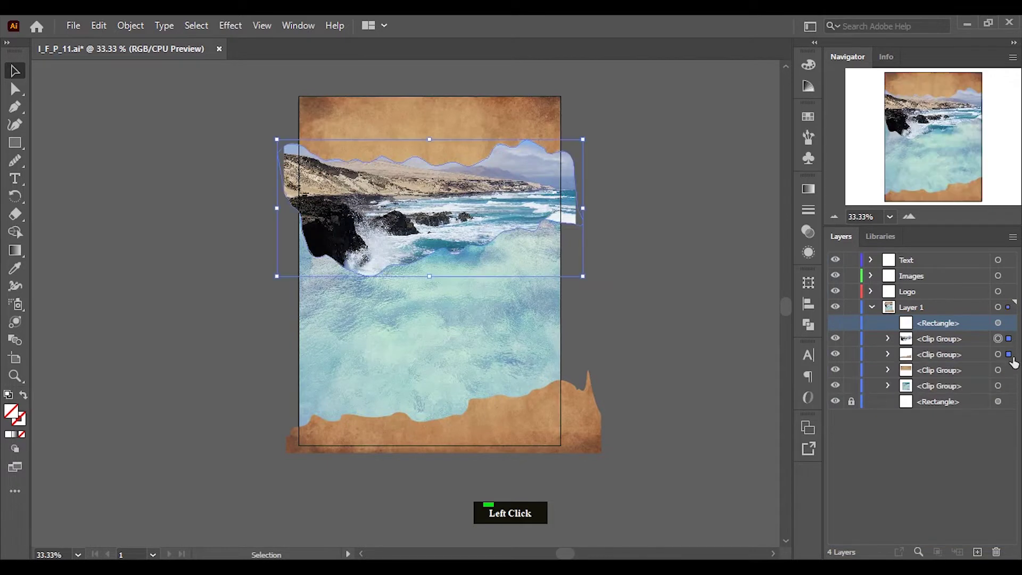
Clip the selected groups to the page and give the coast photo's wavy edge a white stroke.
click(1011, 375)
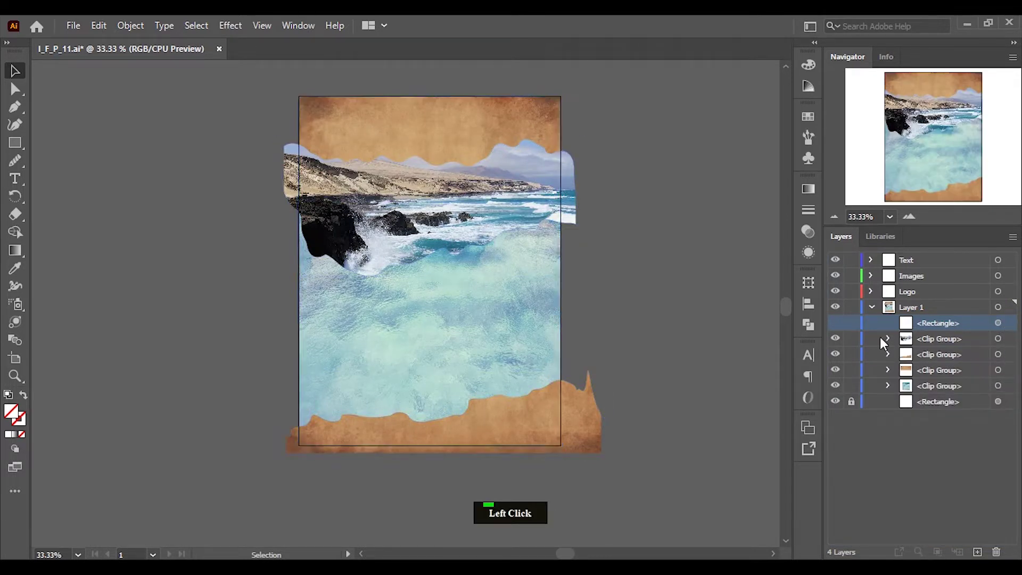
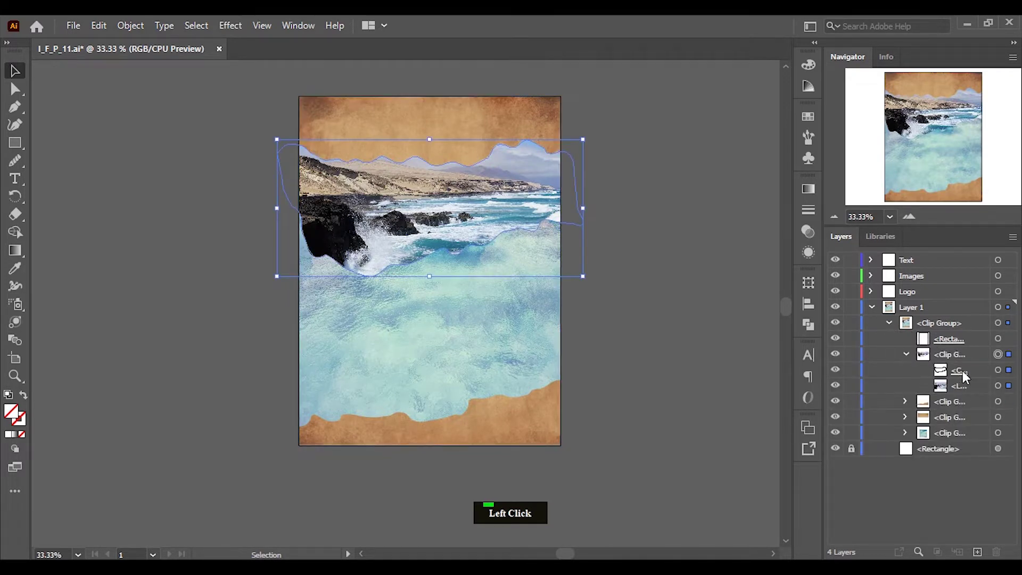
click(965, 376)
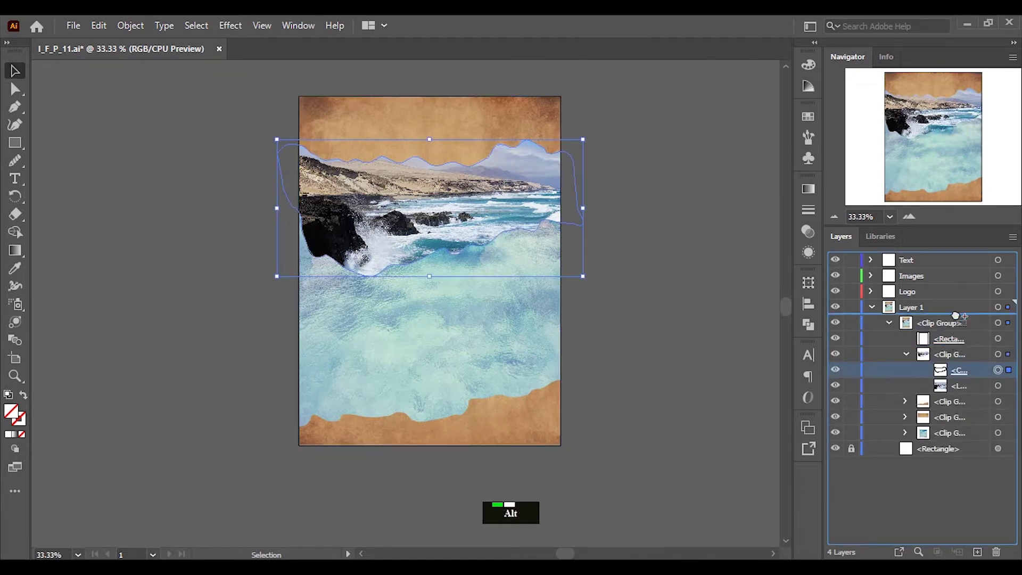
click(1014, 327)
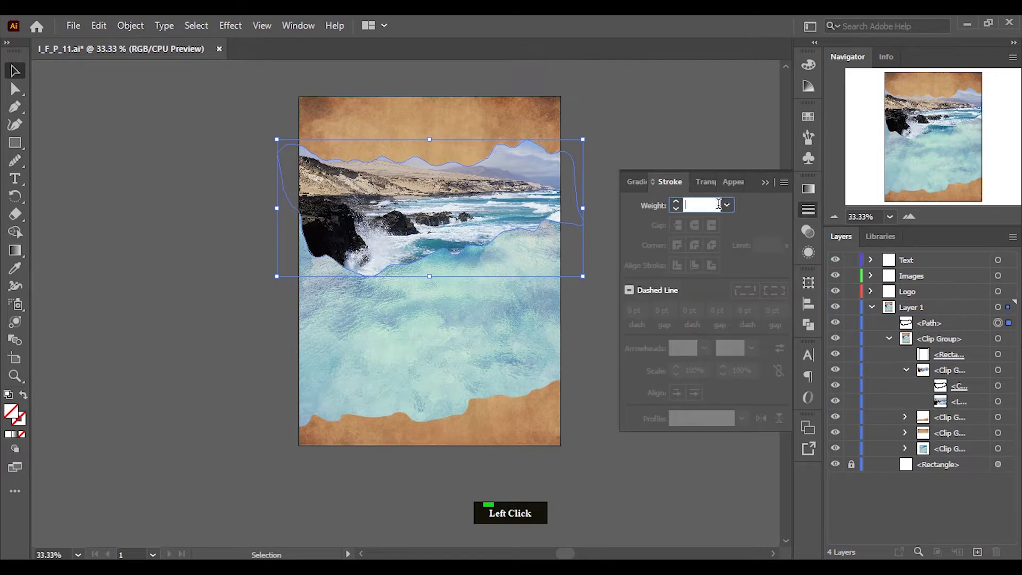
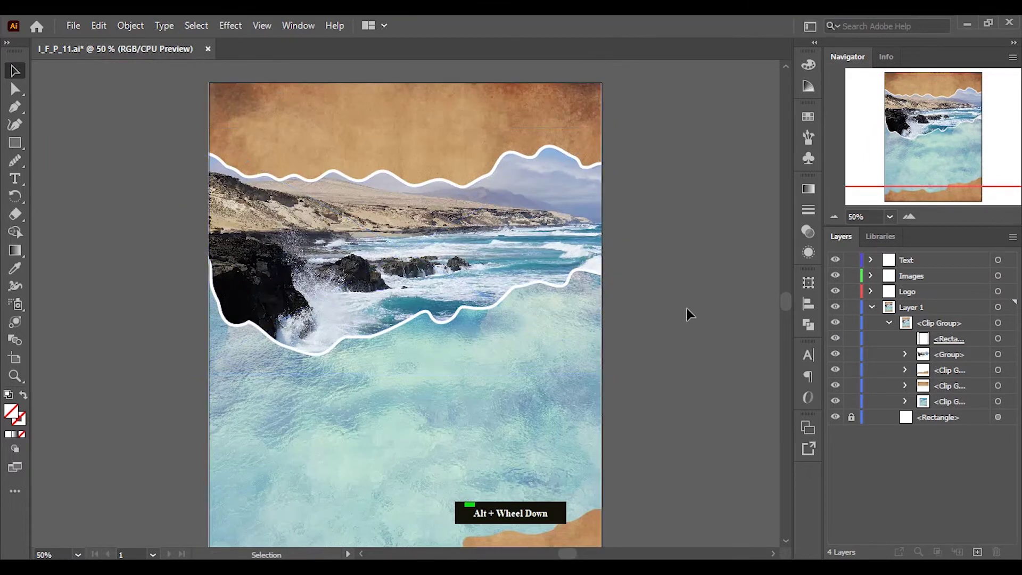
Outline the bottom torn paper edge in white and group it.
scroll(down, 3)
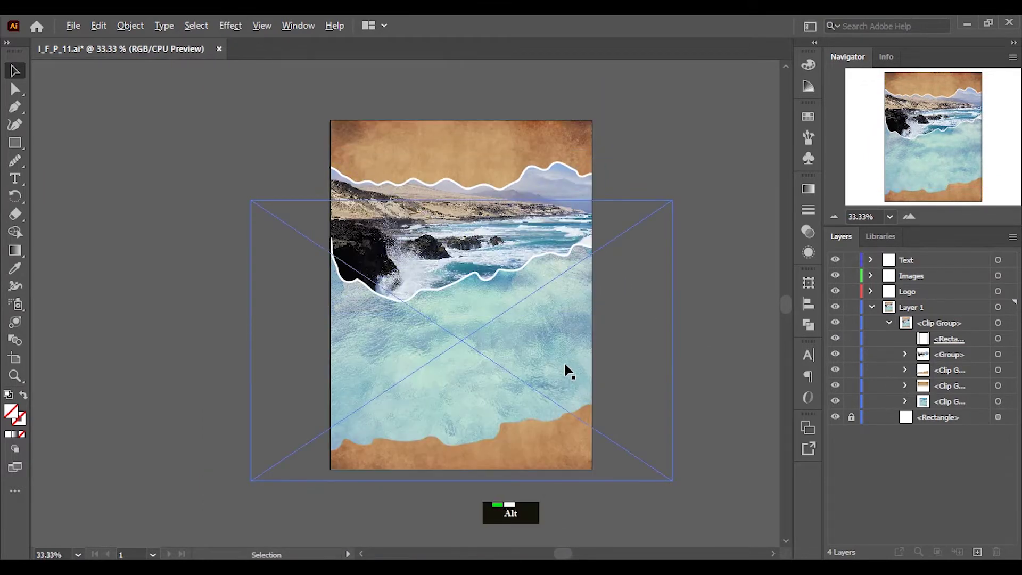
scroll(up, 3)
scroll(down, 3)
scroll(up, 3)
click(914, 375)
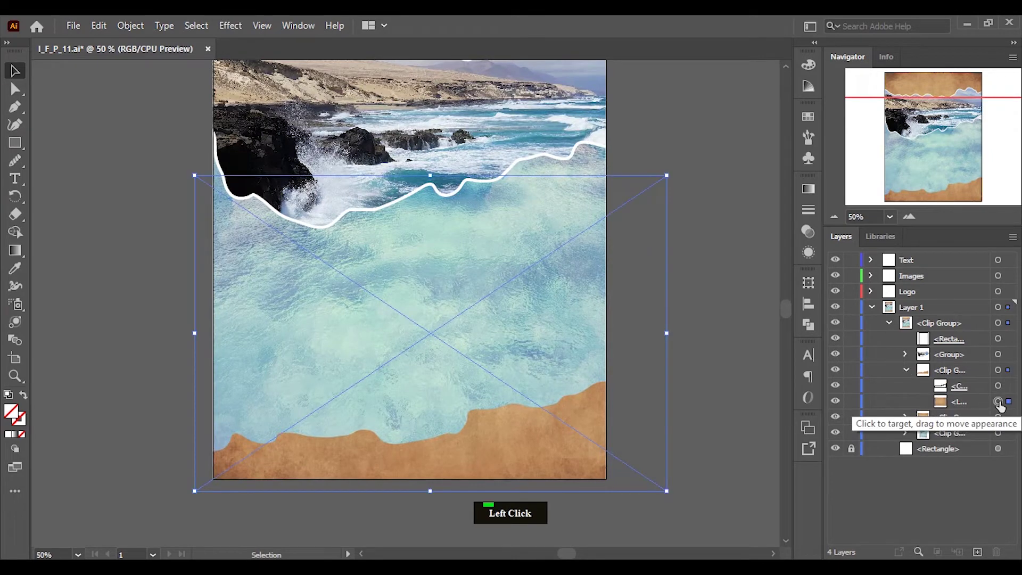
scroll(down, 3)
click(840, 405)
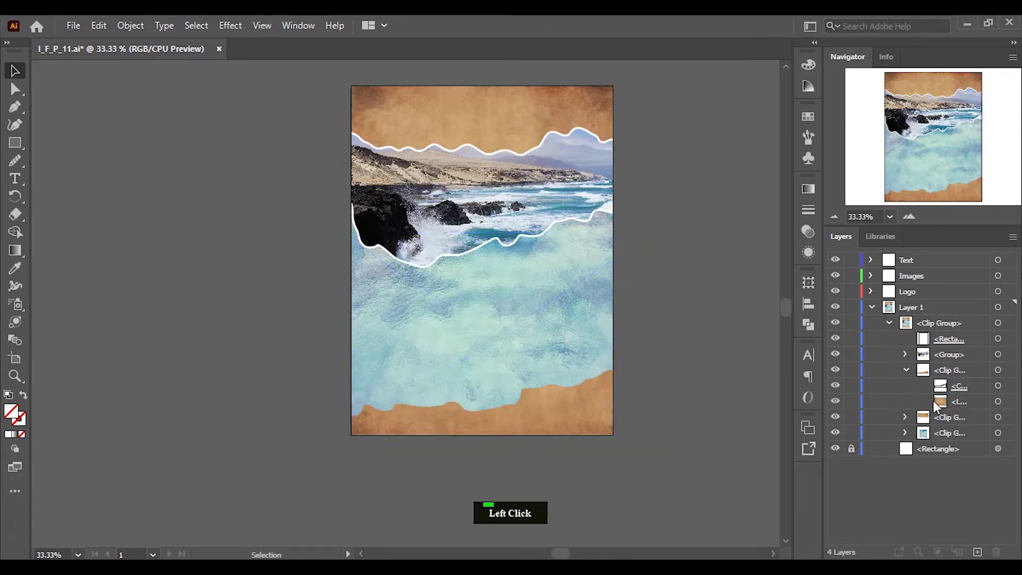
key(ctrl+z)
click(972, 392)
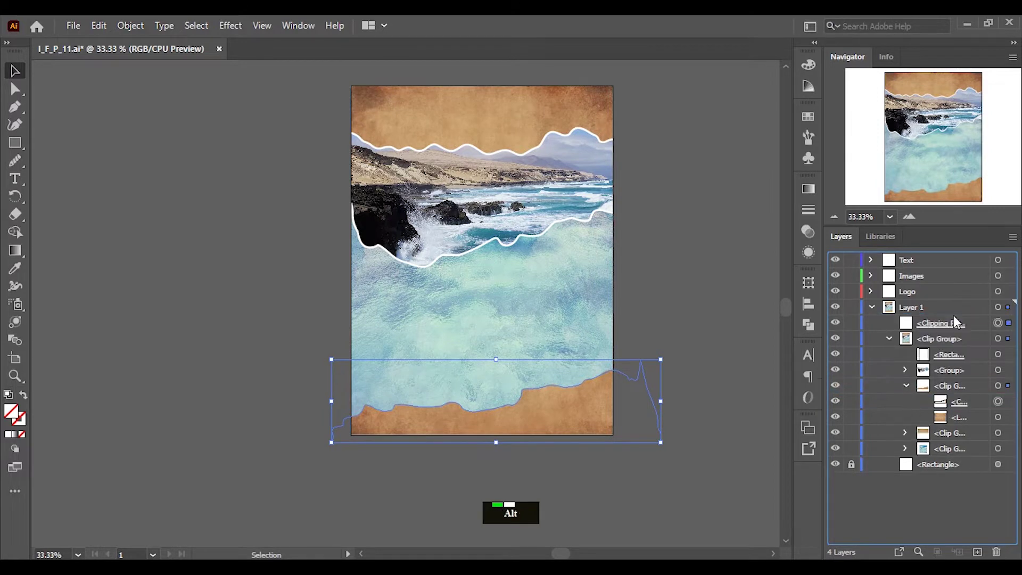
click(812, 212)
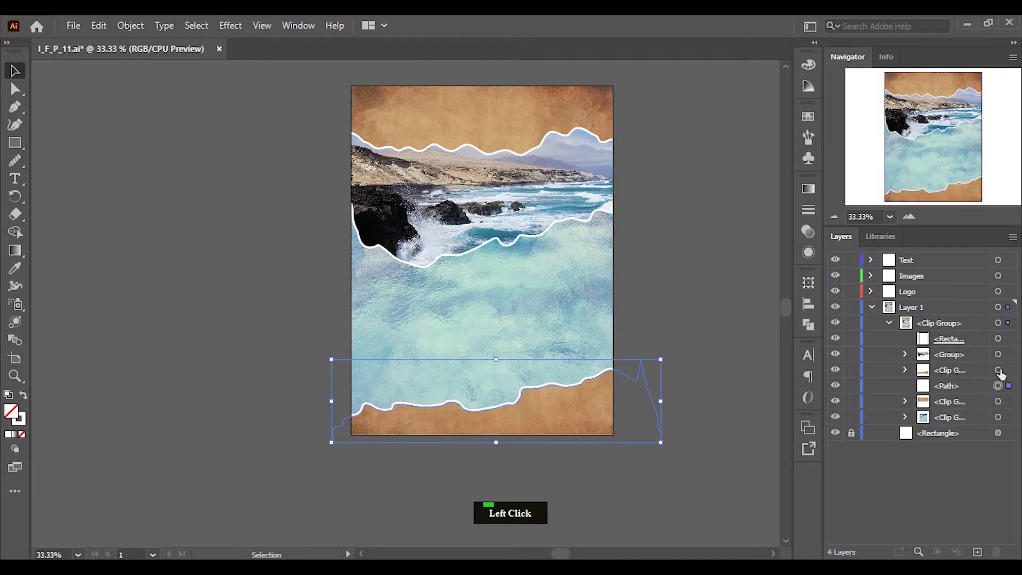
click(1015, 388)
Blend a copy of the sea texture with Overlay at 86% opacity in the Transparency panel.
right_click(602, 385)
click(654, 258)
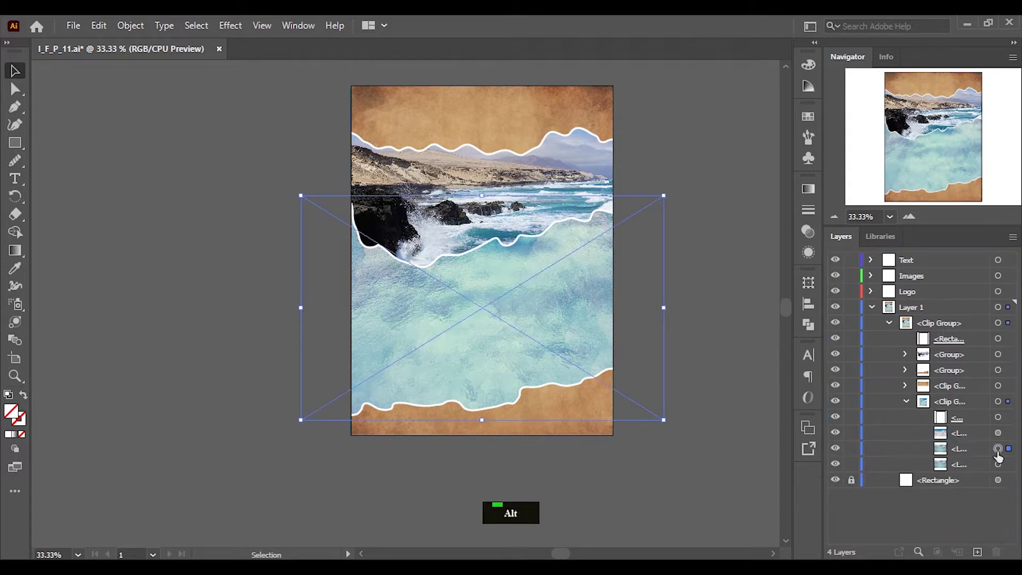
click(817, 234)
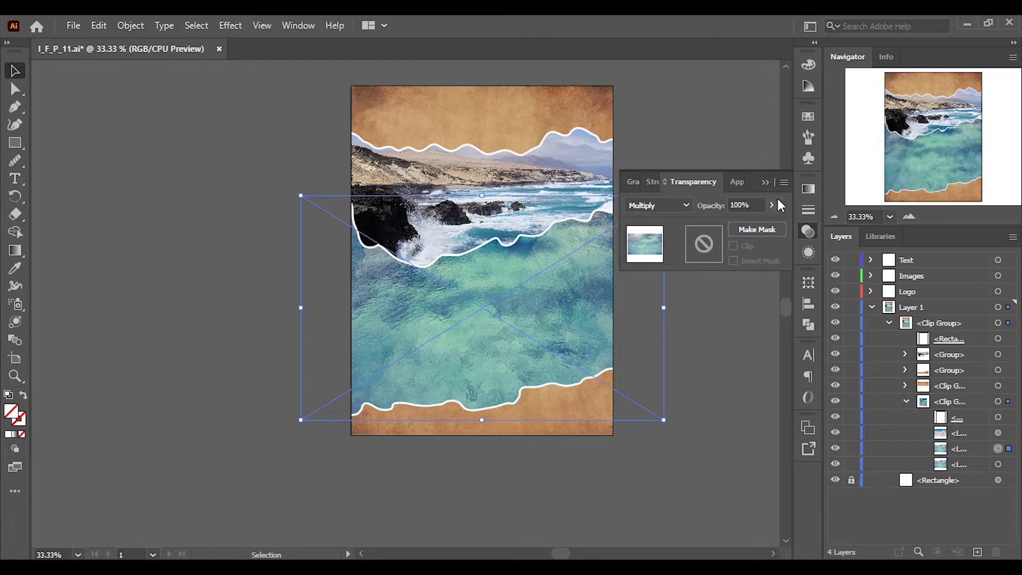
click(814, 231)
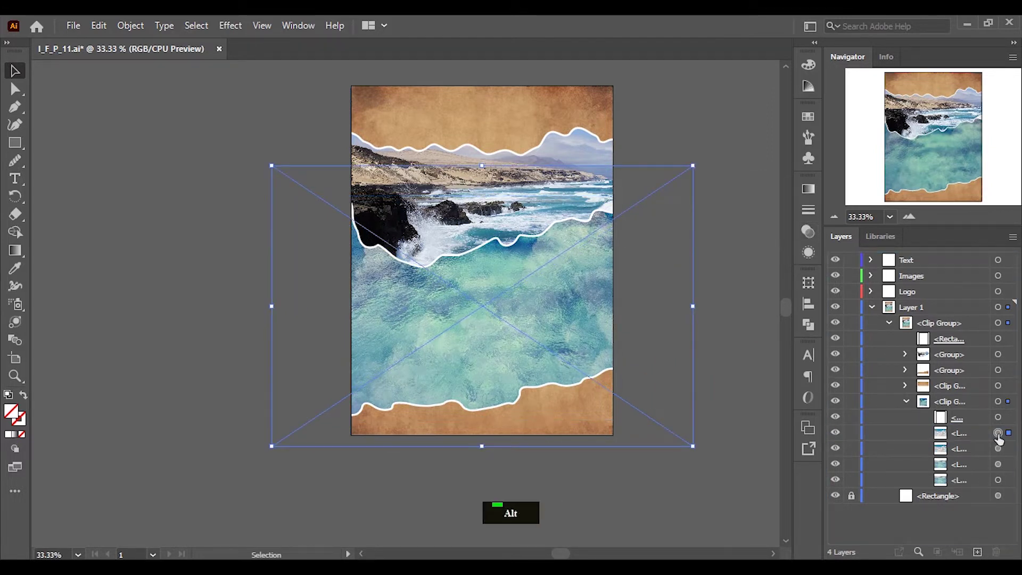
click(815, 237)
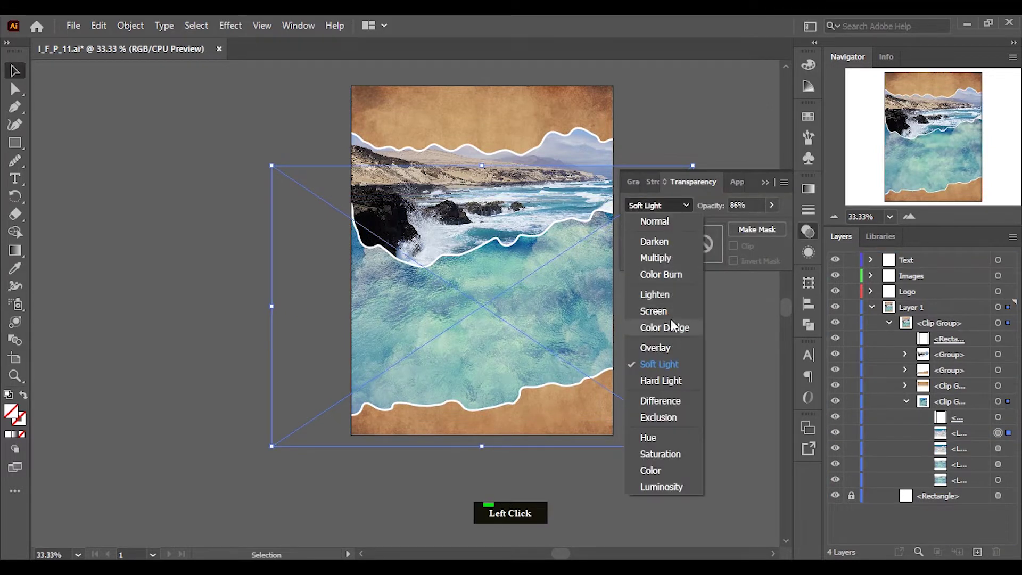
click(661, 356)
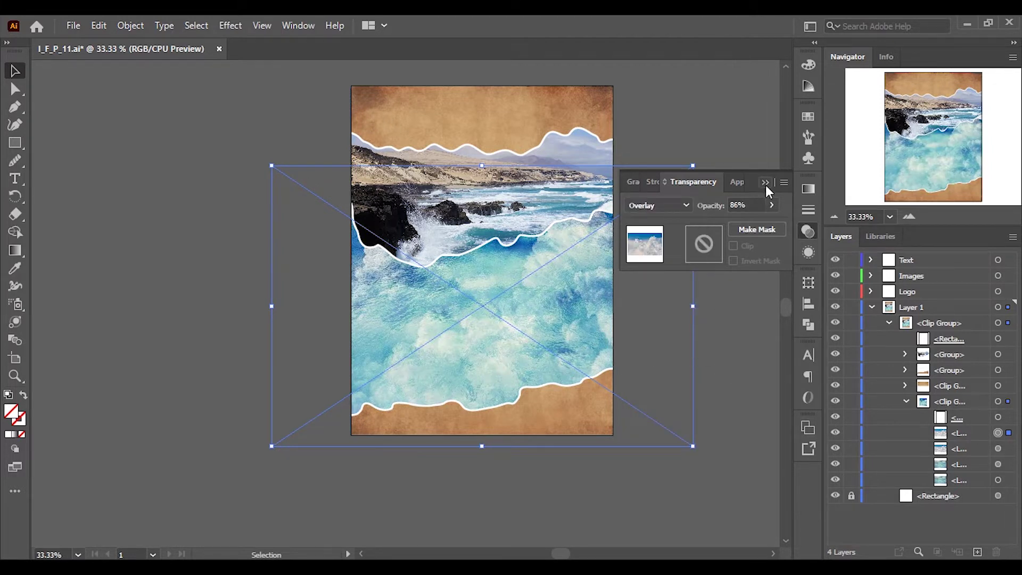
Select another sea texture copy and nudge the copies into position for a deeper blue water.
click(775, 214)
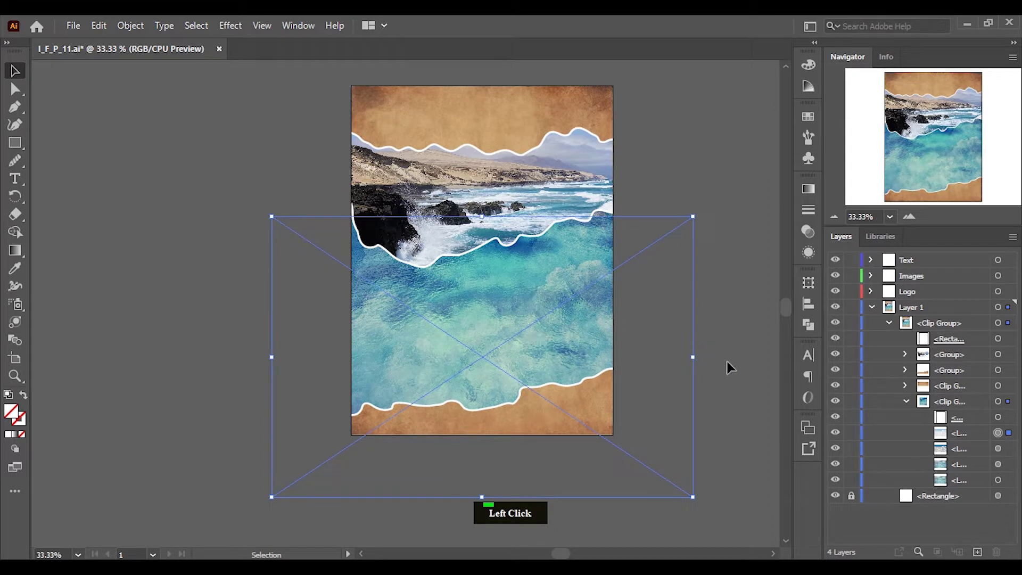
click(511, 350)
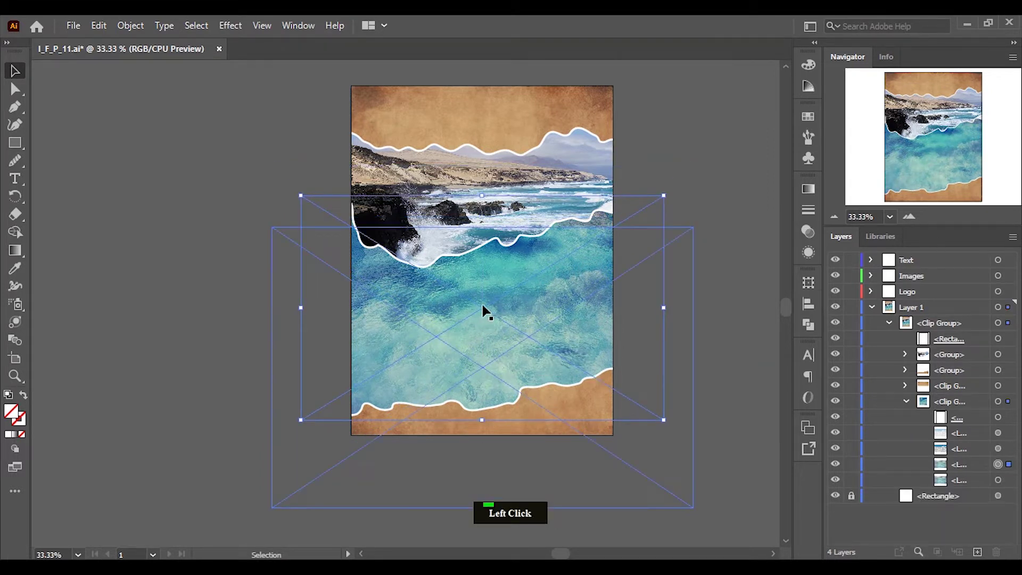
click(650, 214)
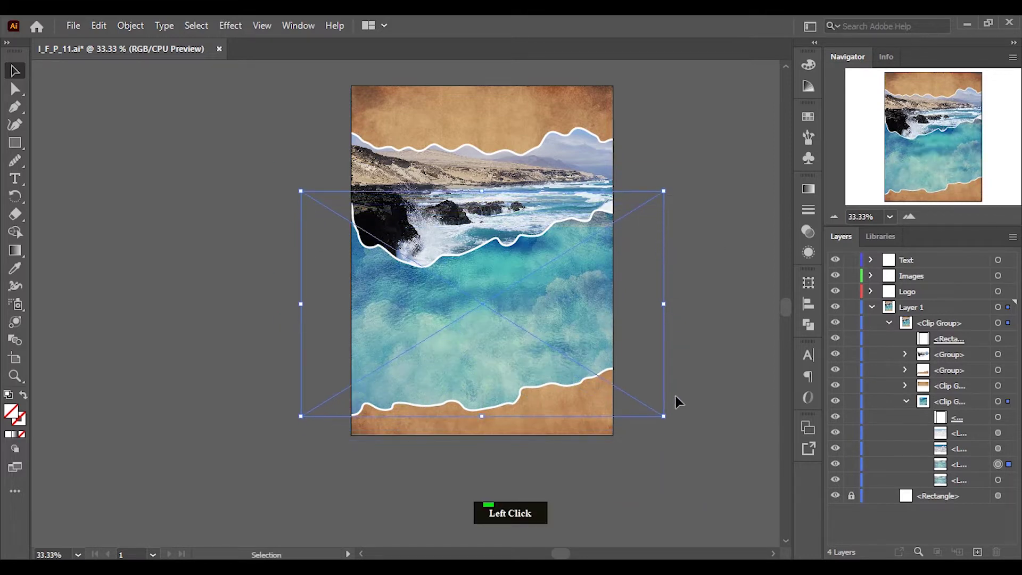
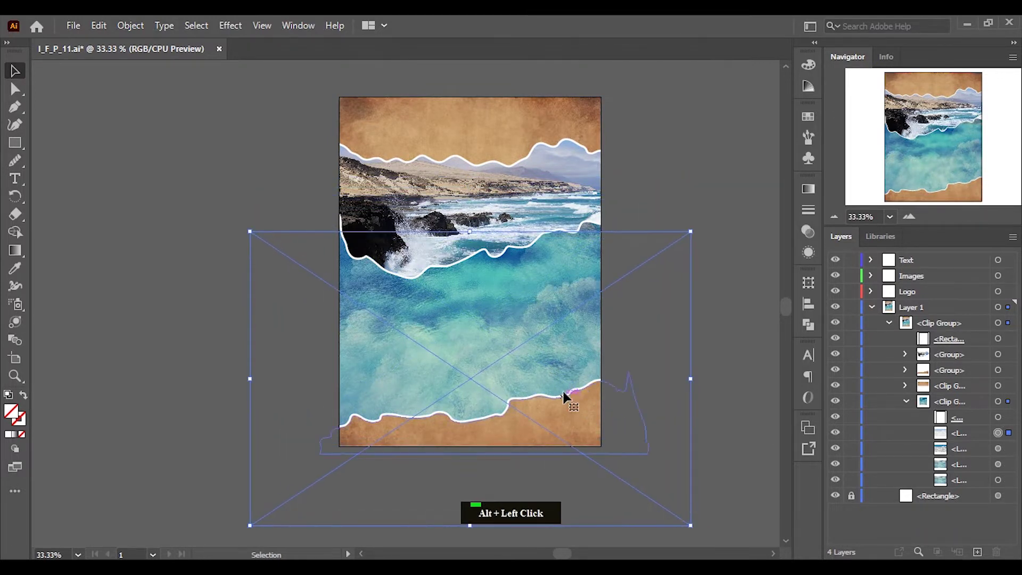
key(shift+Up)
key(shift+Up)
key(shift+Up)
key(shift+Up)
key(shift+Down)
Reveal the hidden paper texture copy and set the top texture to Hard Light at 80% opacity.
click(716, 381)
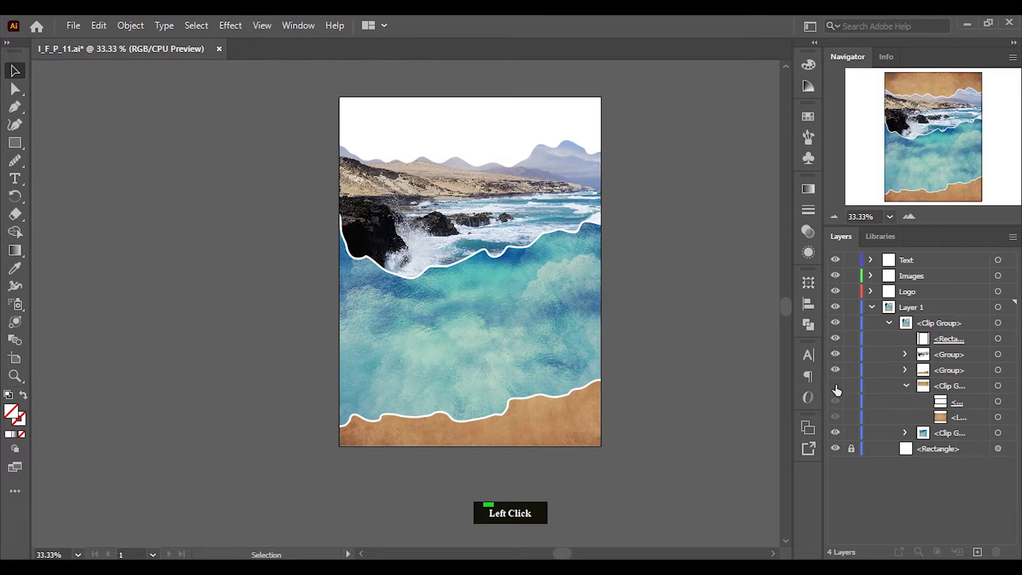
click(961, 422)
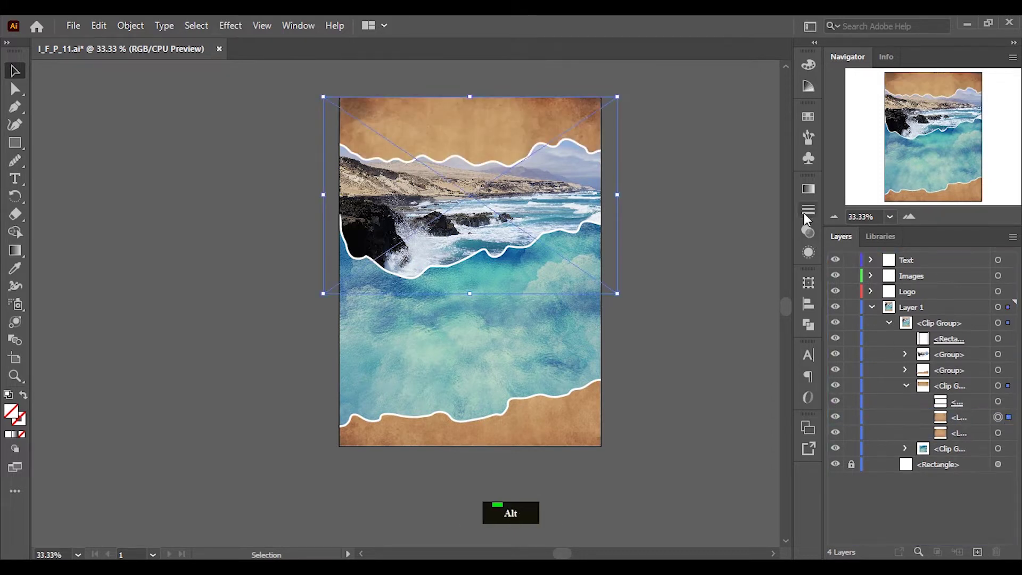
click(814, 239)
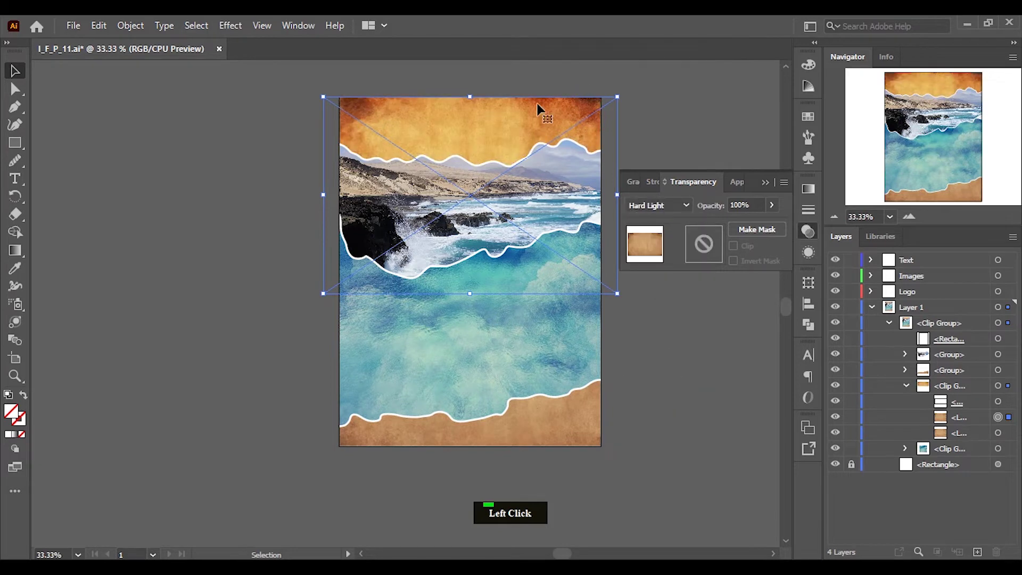
scroll(up, 3)
scroll(down, 3)
click(647, 343)
click(1014, 421)
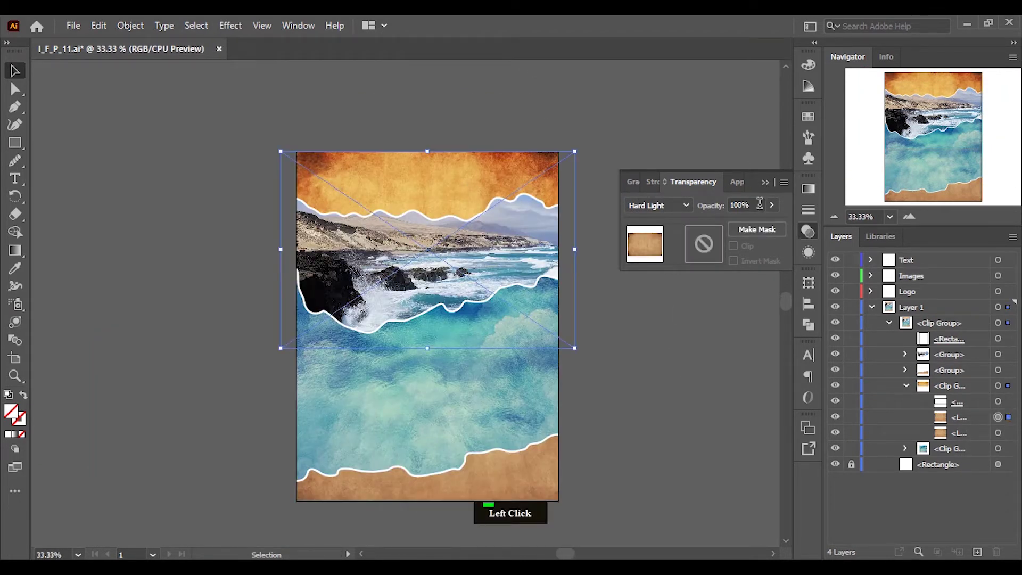
key(8)
key(0)
Set the bottom paper texture to Hard Light at 80% opacity as well, for a richer orange.
click(701, 222)
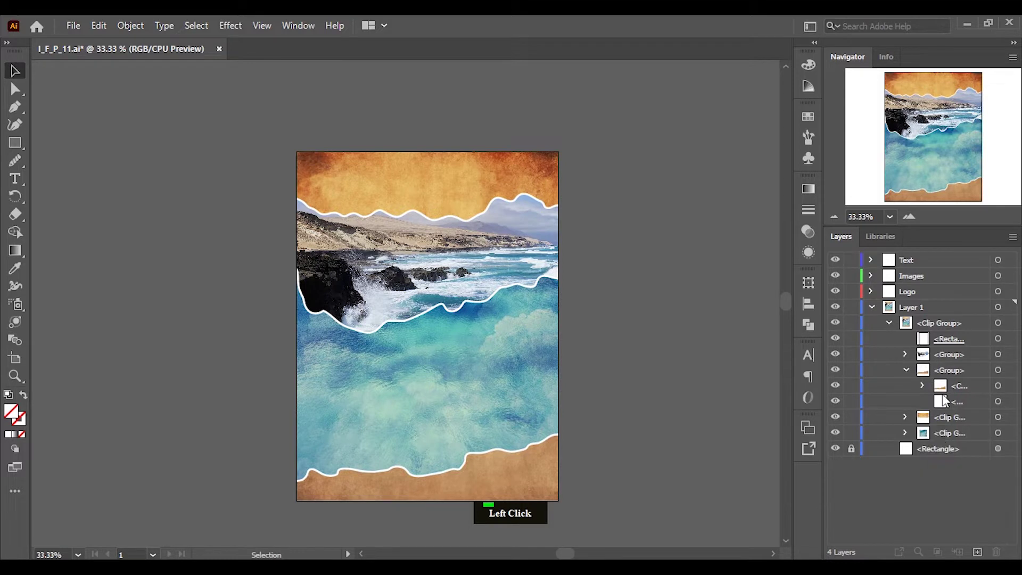
click(975, 424)
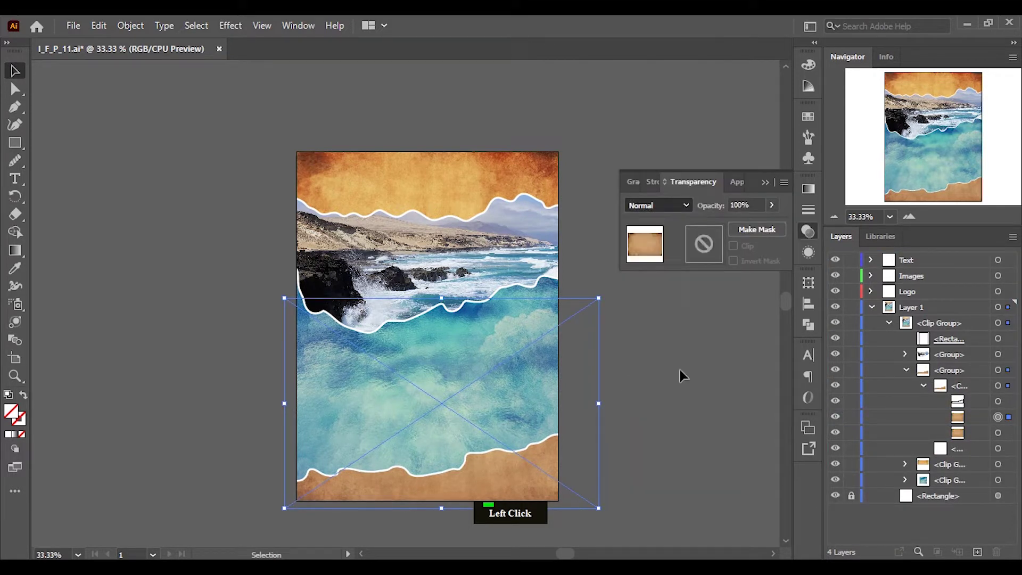
key(8)
key(0)
click(746, 302)
click(1013, 434)
click(560, 284)
scroll(down, 3)
scroll(up, 3)
click(467, 344)
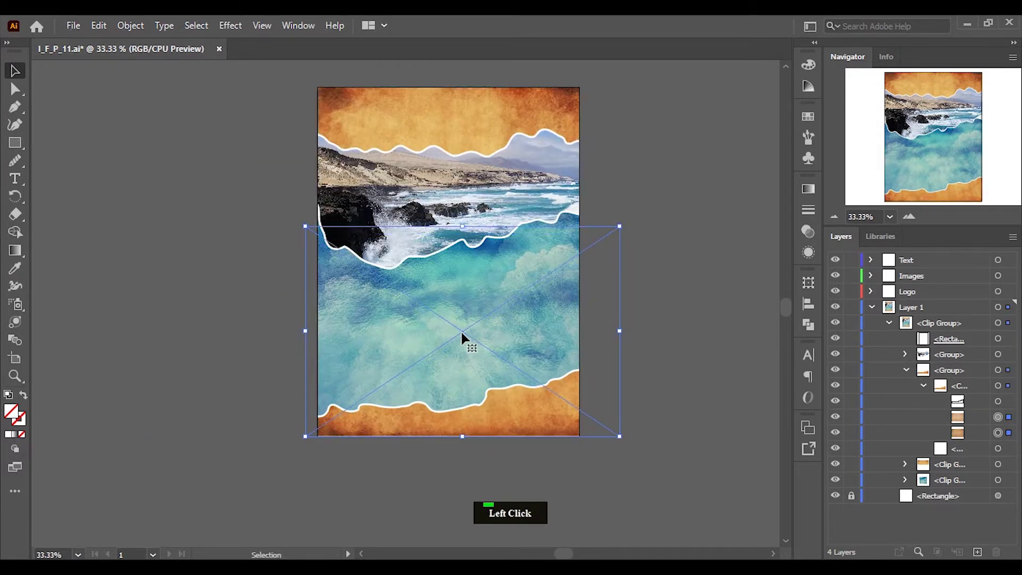
Zoom in on the lower poster, review the textures and select the landscape photo group.
scroll(up, 3)
click(477, 255)
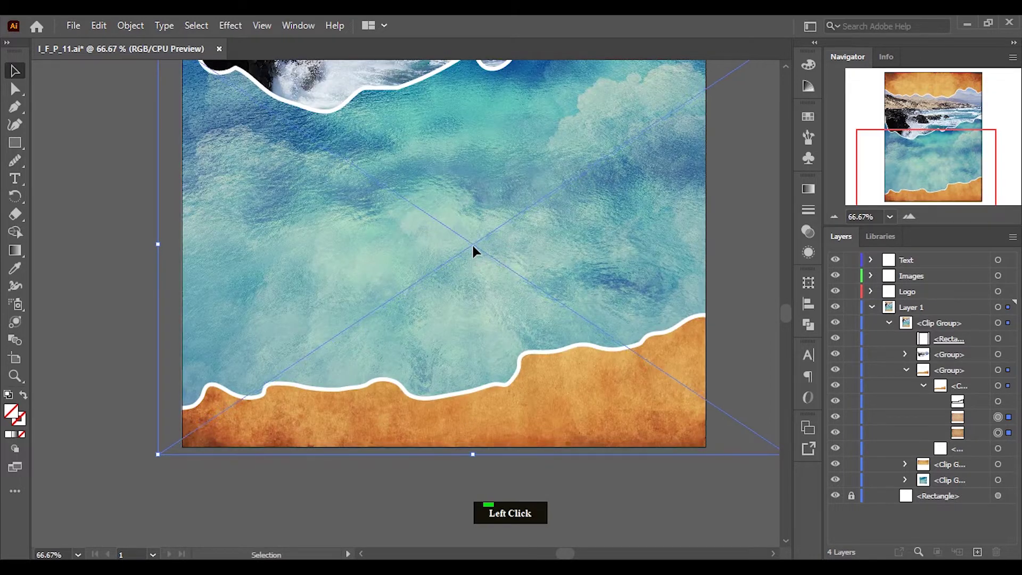
scroll(down, 3)
scroll(up, 3)
click(676, 355)
double_click(929, 390)
click(912, 375)
scroll(down, 3)
scroll(up, 3)
scroll(up, 3)
scroll(down, 3)
scroll(up, 3)
scroll(down, 3)
click(1009, 361)
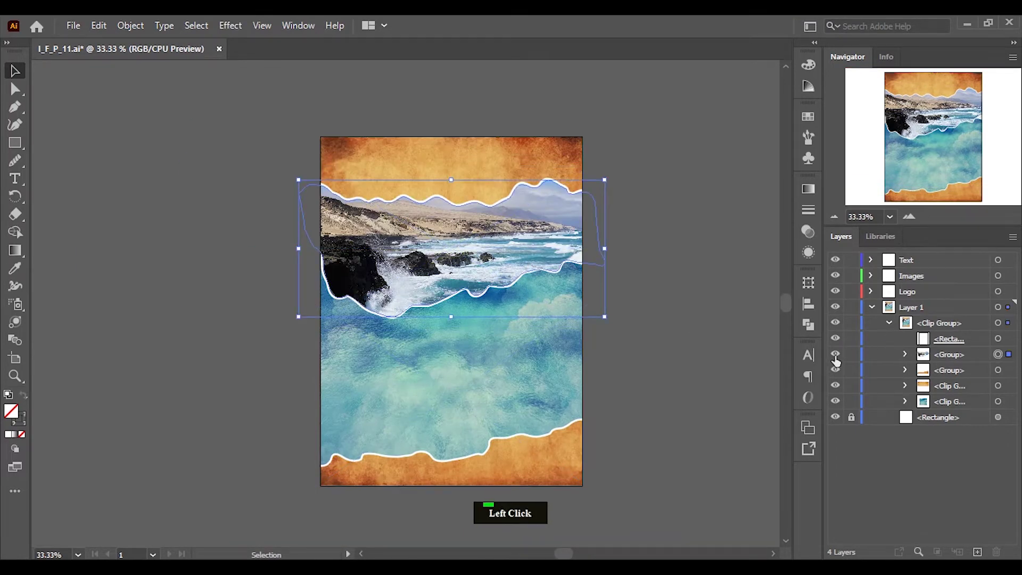
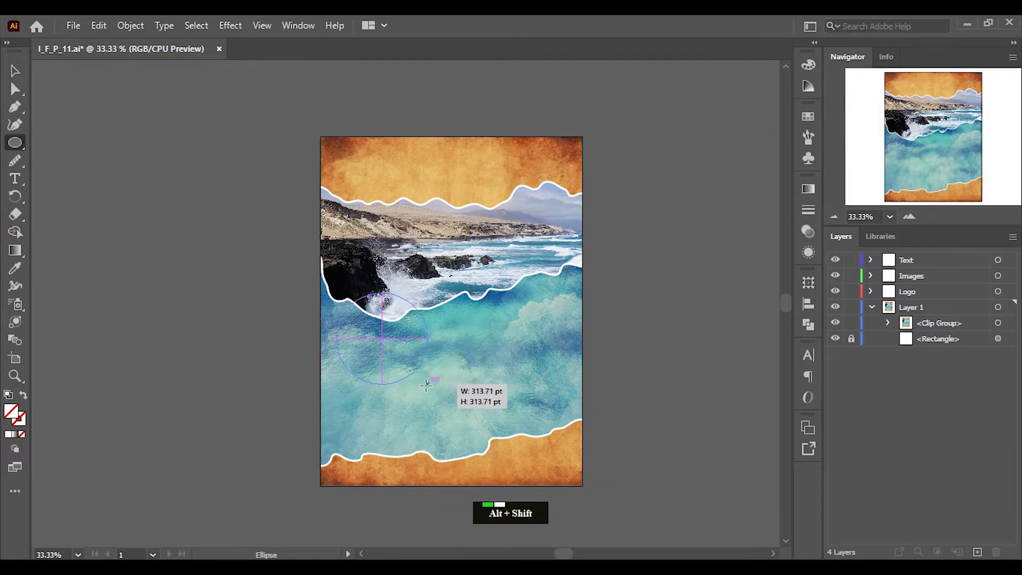
Zoom in on the new grey circle drawn over the sea below the rocks.
scroll(up, 3)
click(816, 121)
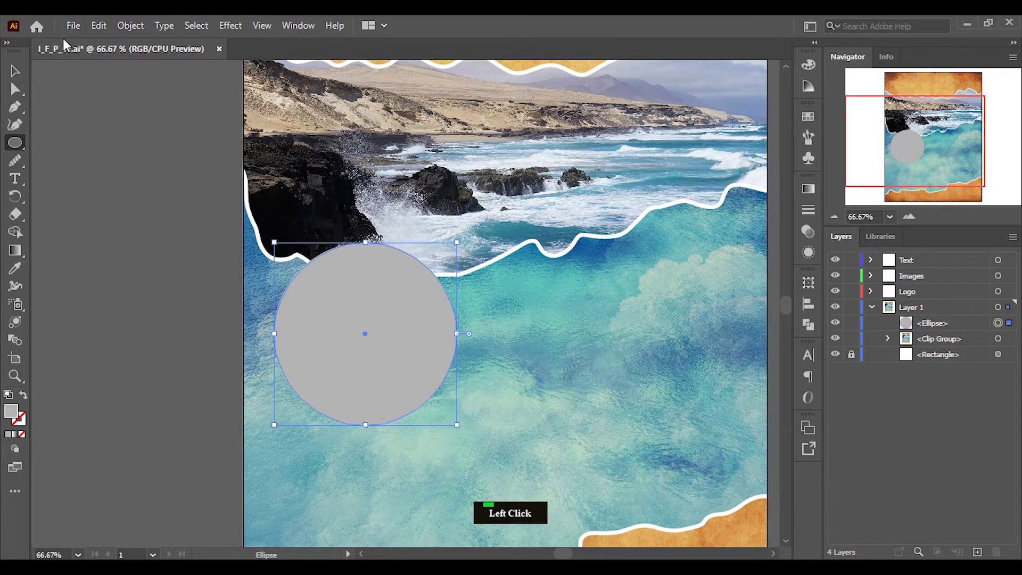
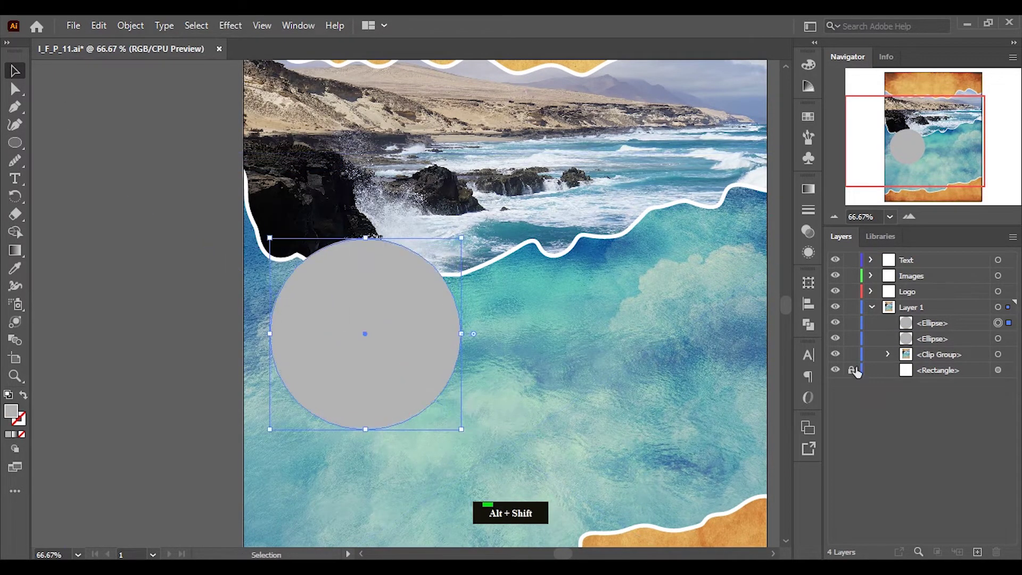
Clip the India Gate photo into the white-stroked circle and duplicate the circle to its right.
click(930, 327)
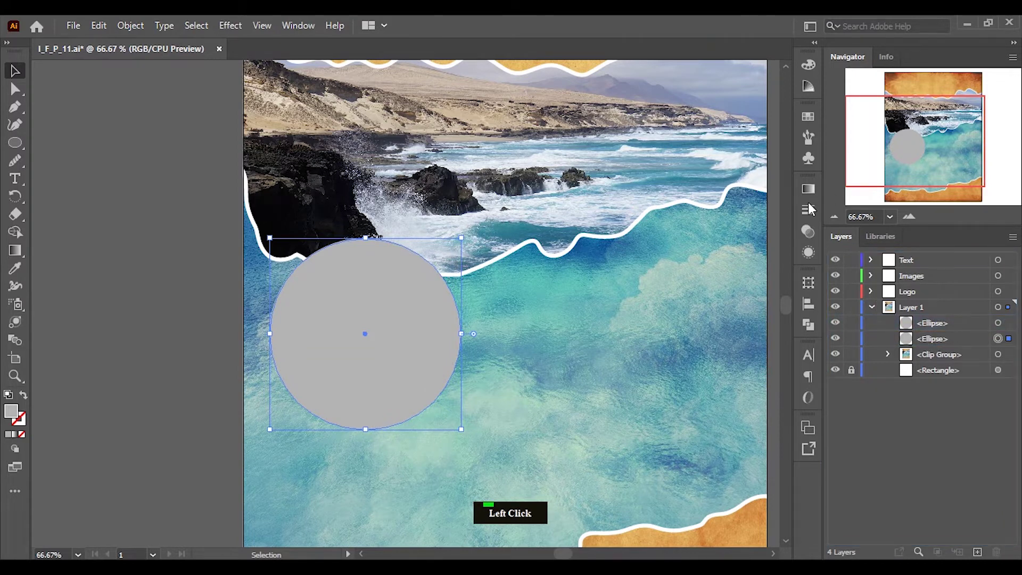
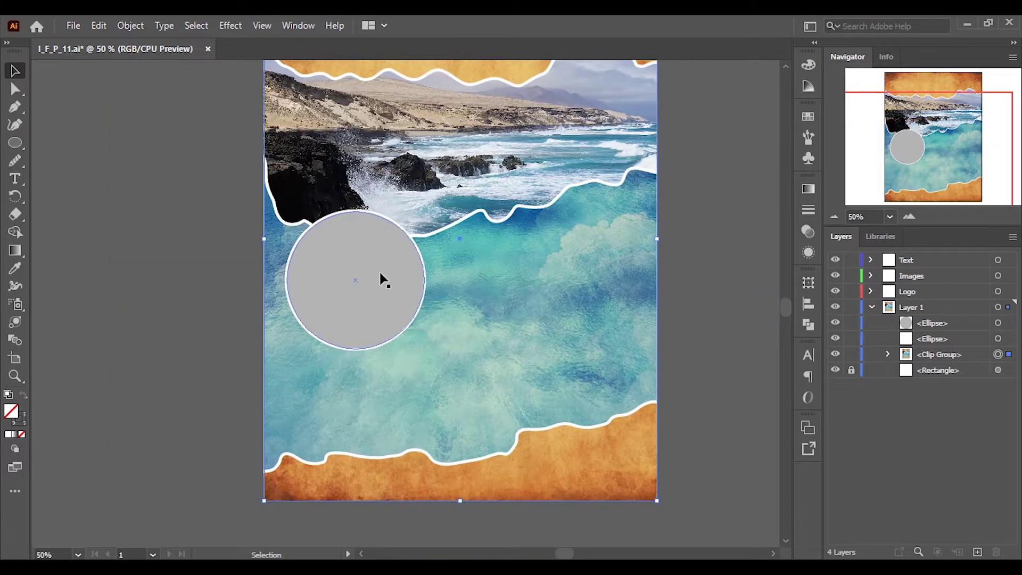
click(877, 278)
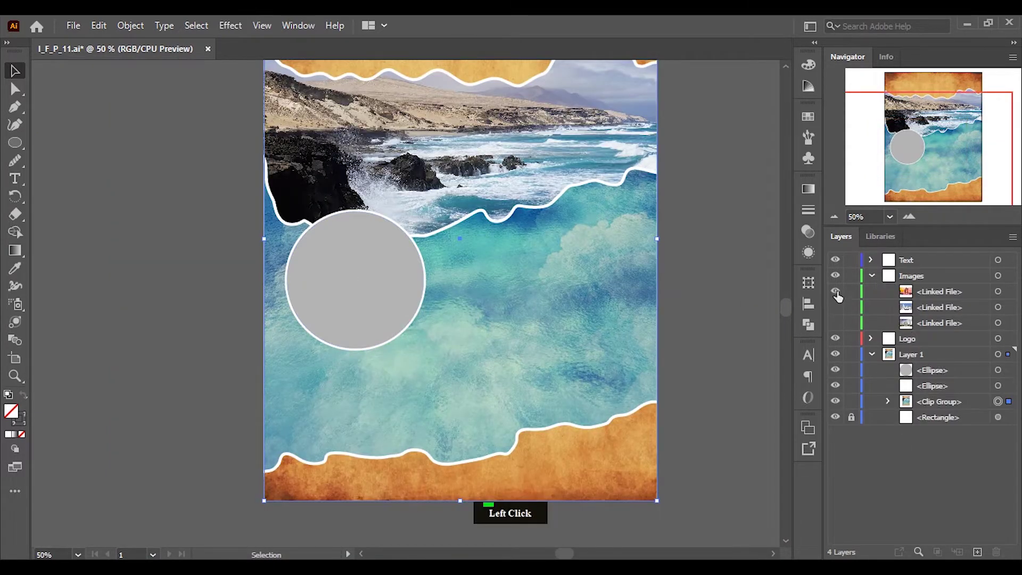
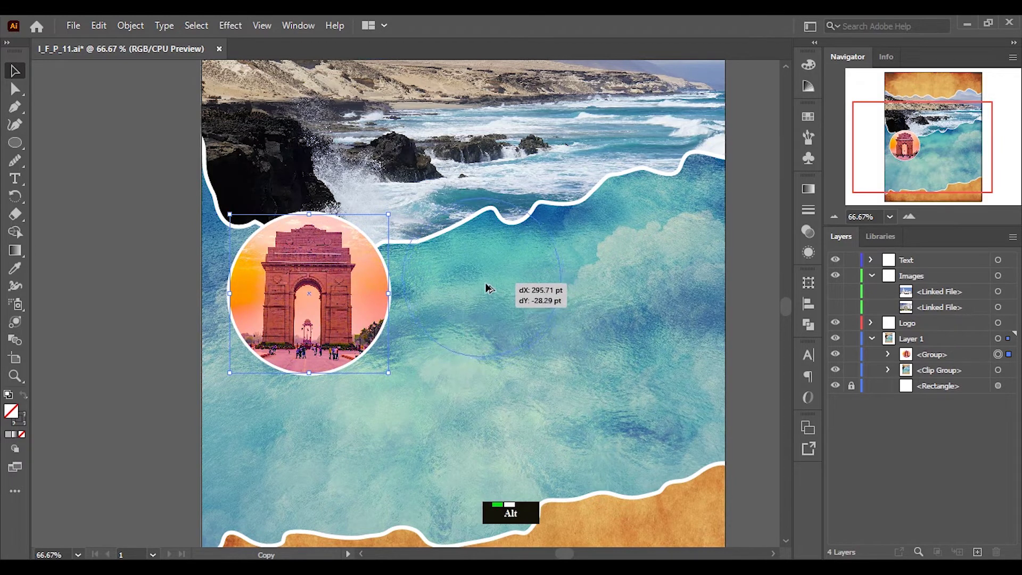
click(897, 358)
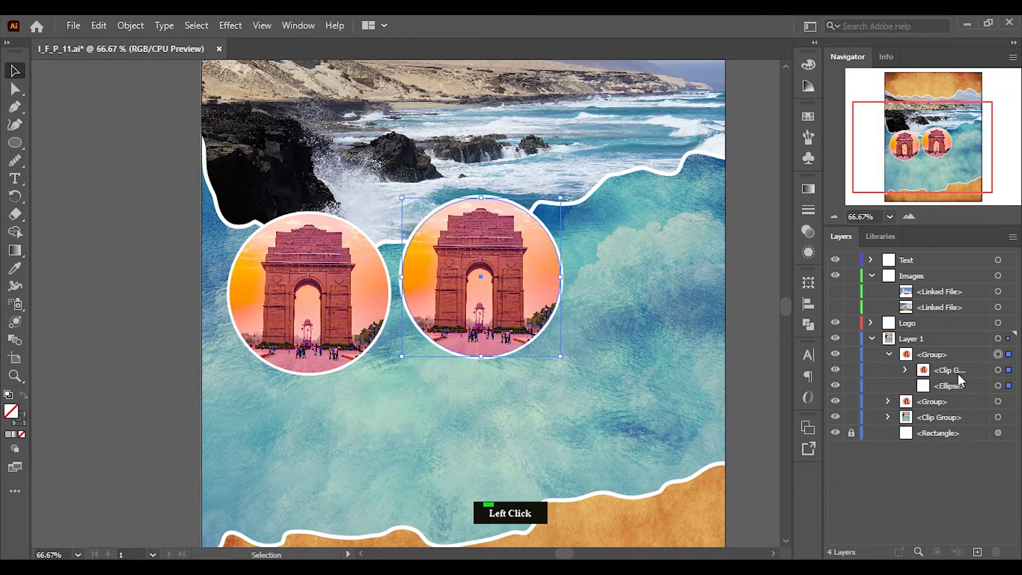
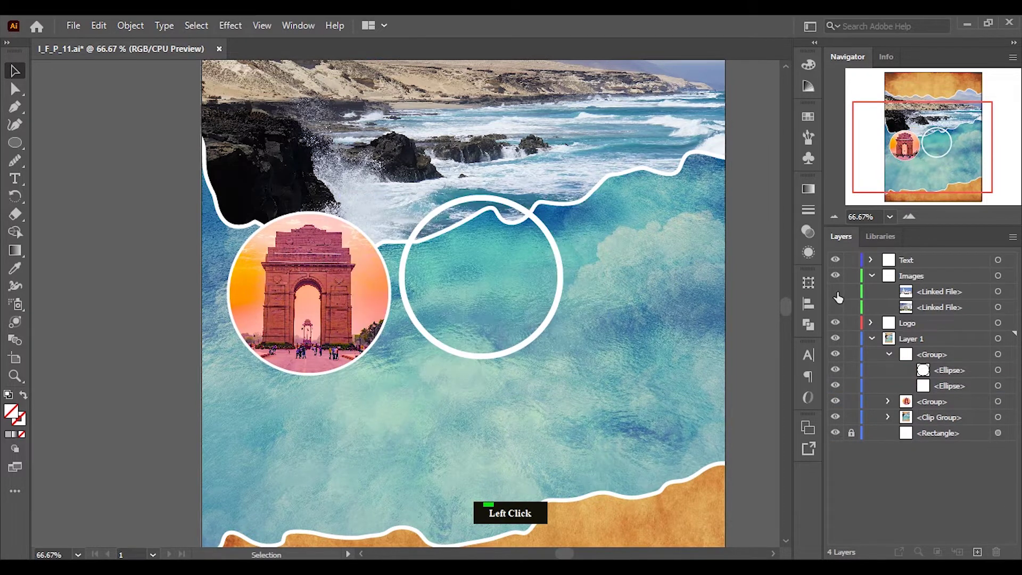
Clip the temple photo into the second circle and select the Taj Mahal photo for the third.
click(1014, 374)
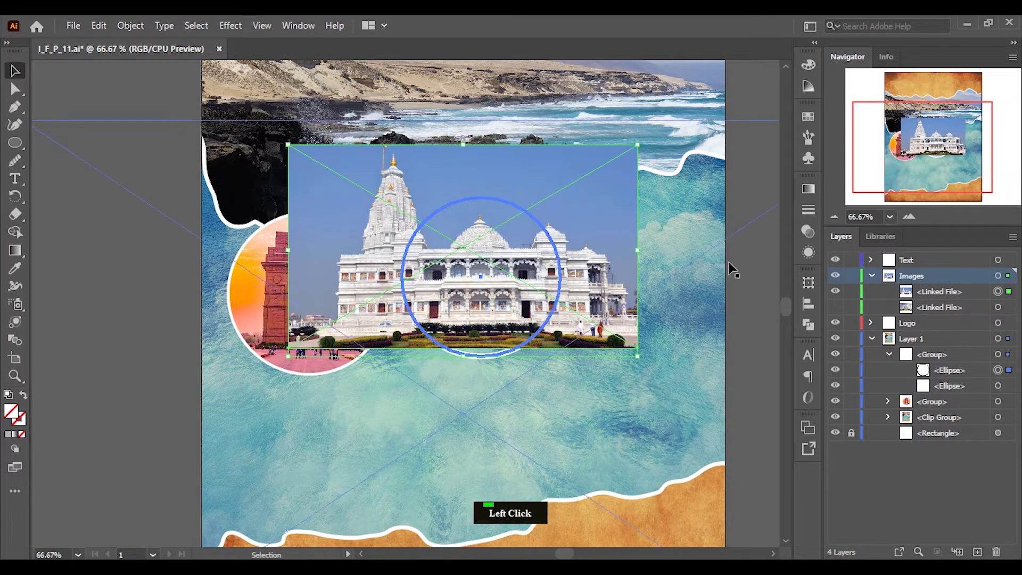
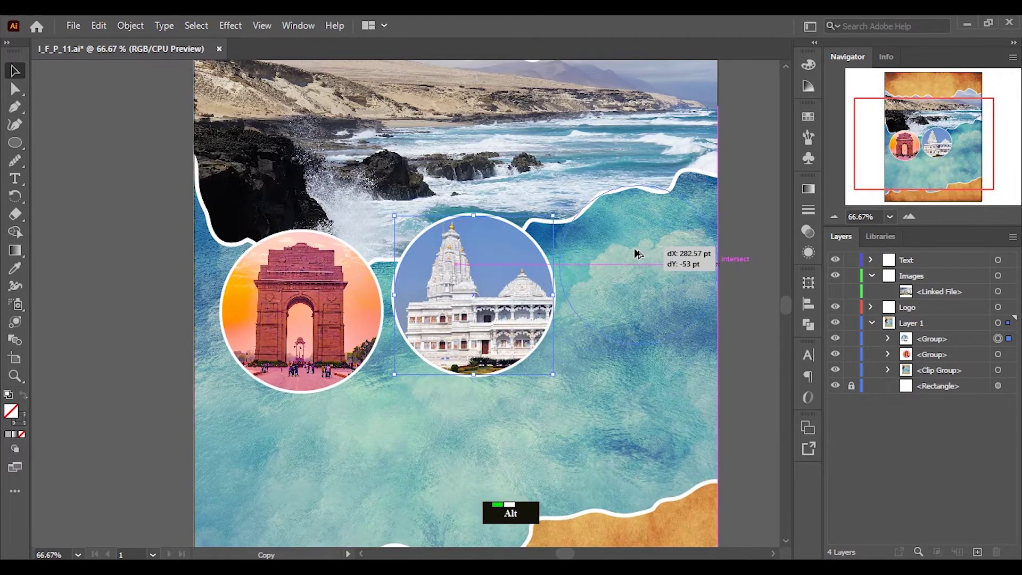
click(336, 334)
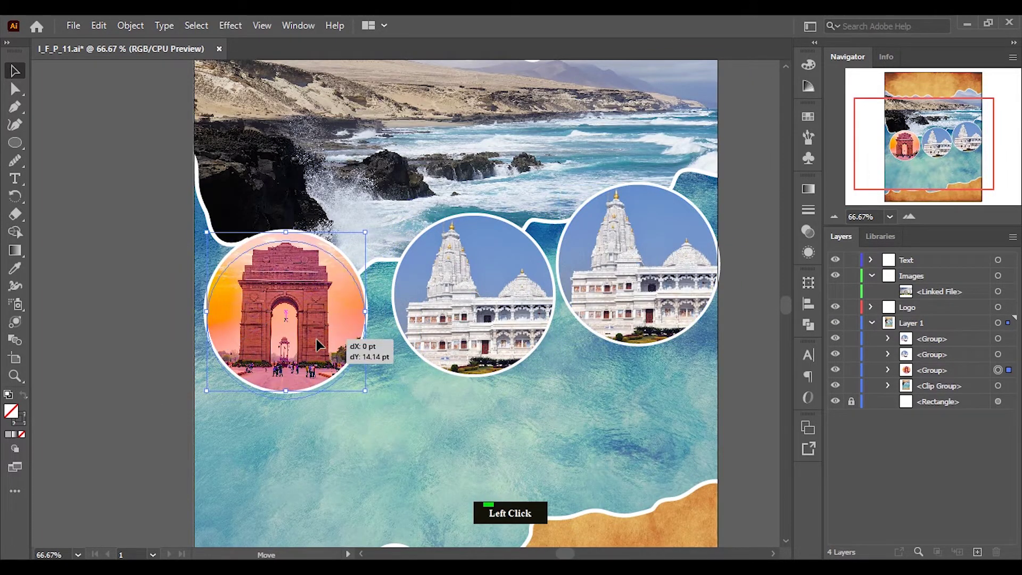
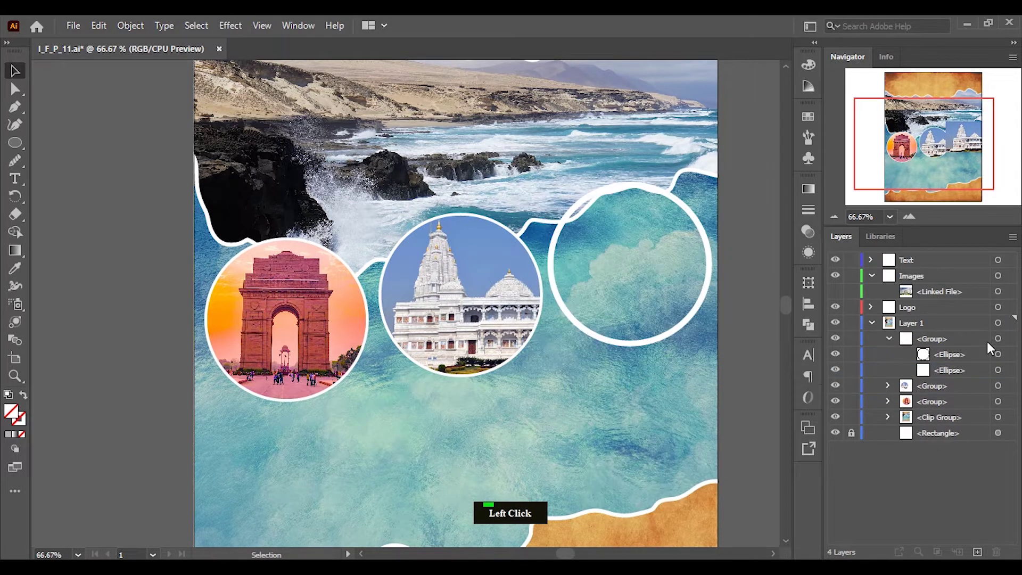
click(965, 376)
click(1015, 360)
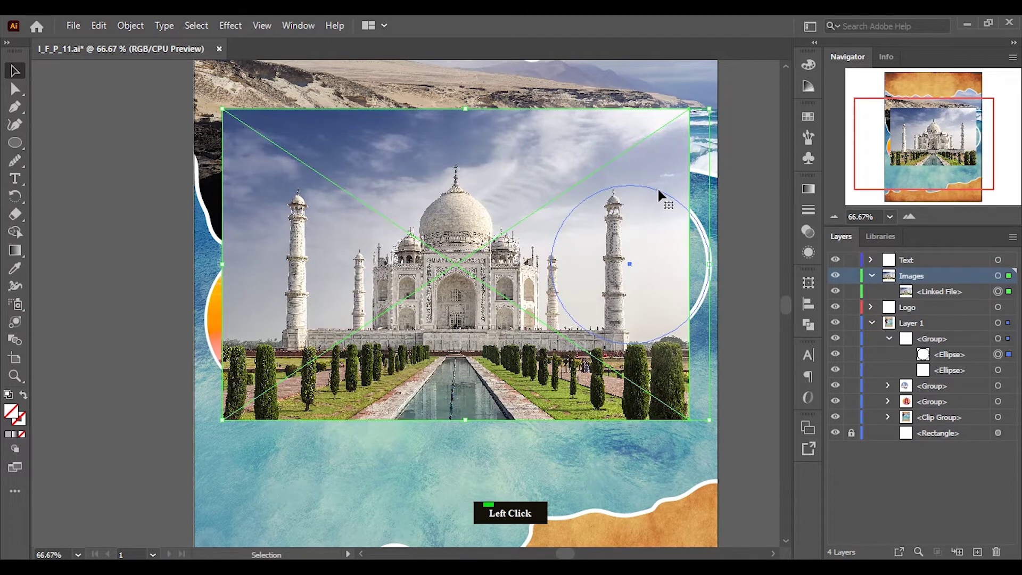
Clip and resize the Taj Mahal photo inside the third circle, completing the landmark row.
double_click(768, 294)
click(681, 203)
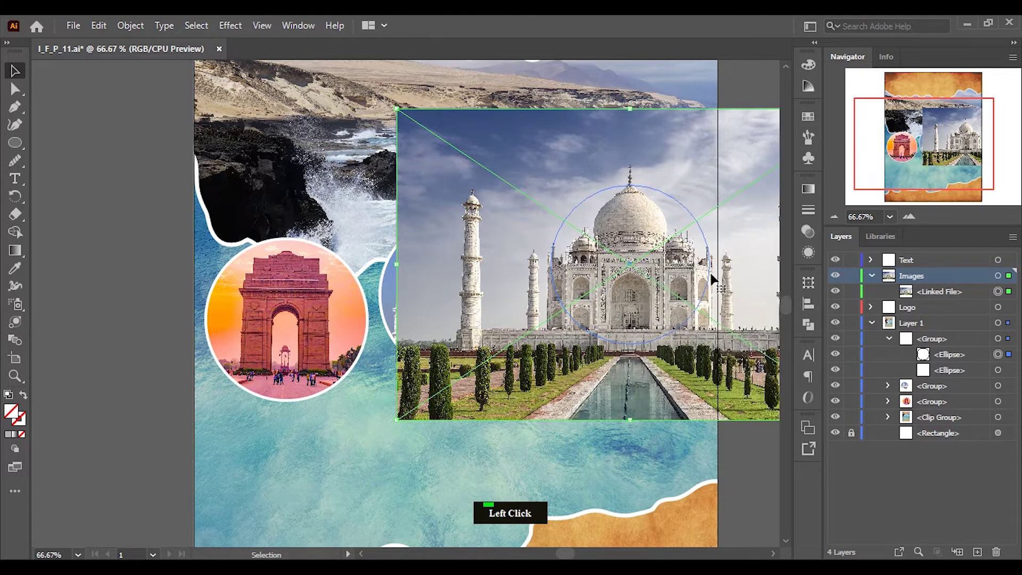
scroll(down, 3)
scroll(up, 3)
click(540, 254)
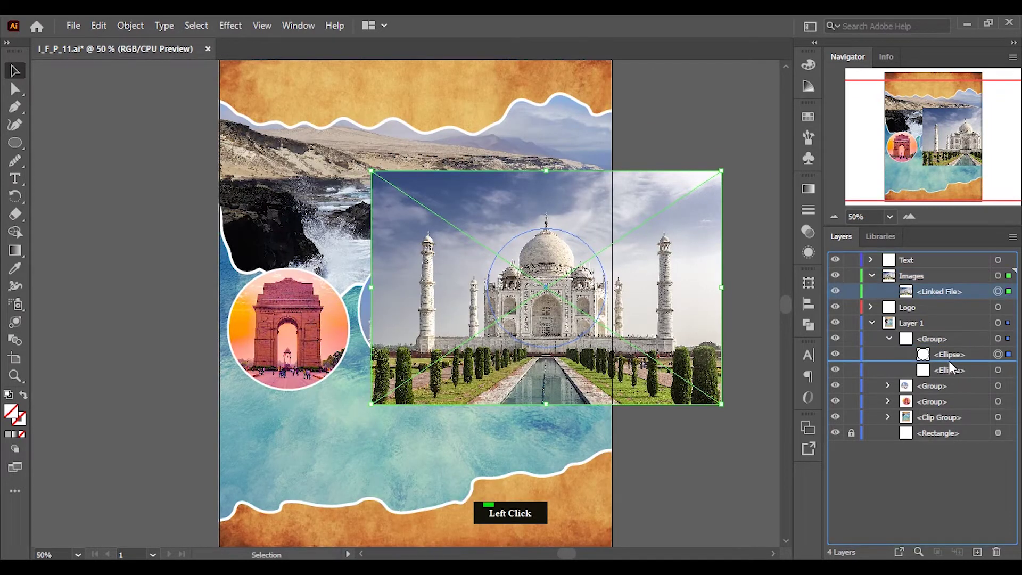
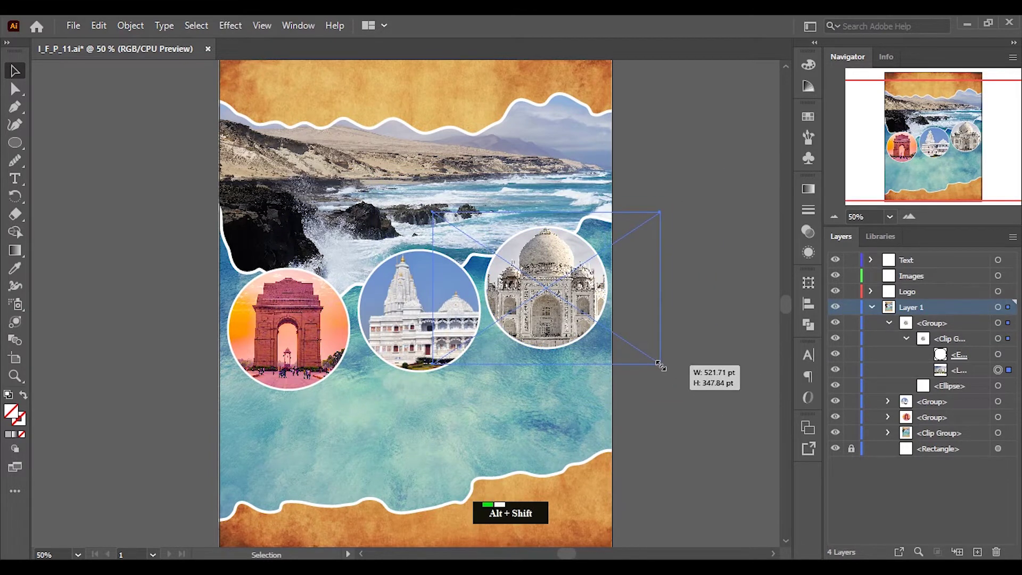
scroll(up, 3)
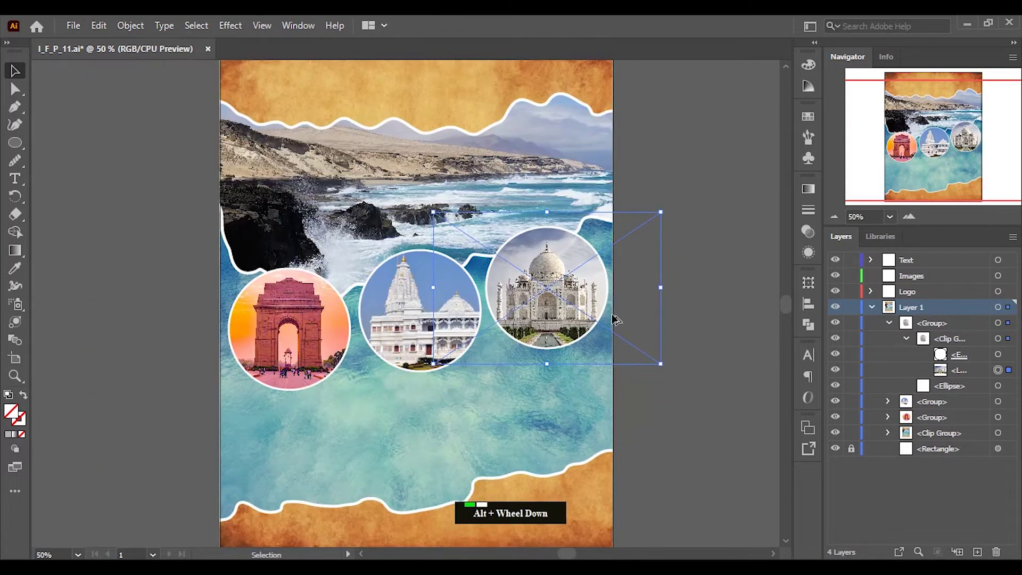
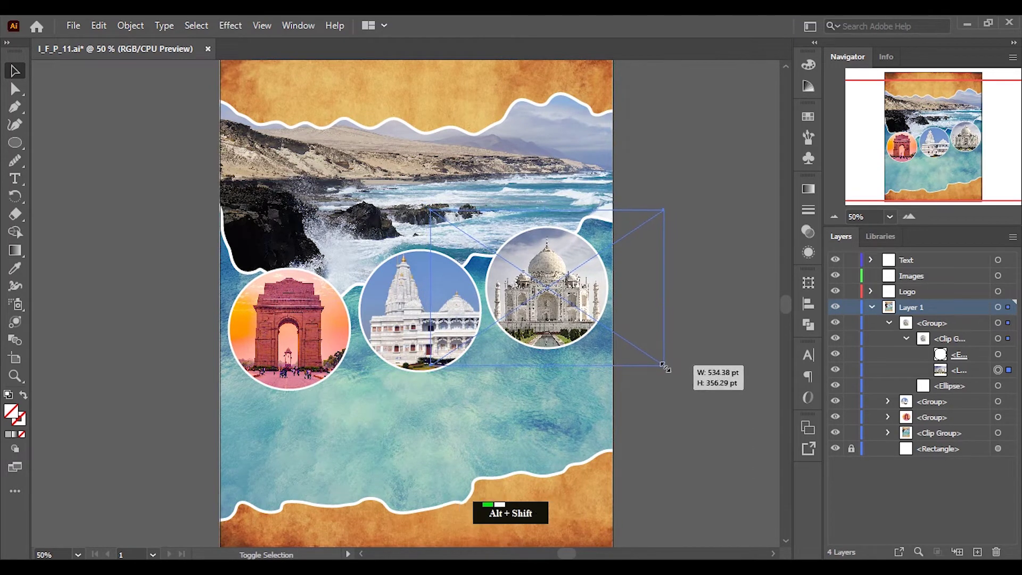
click(686, 411)
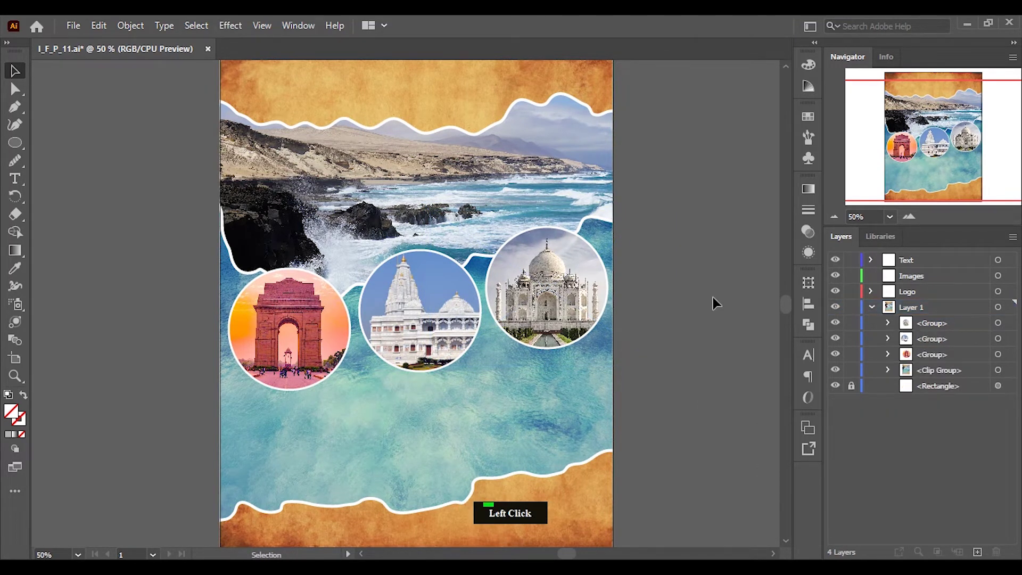
scroll(down, 3)
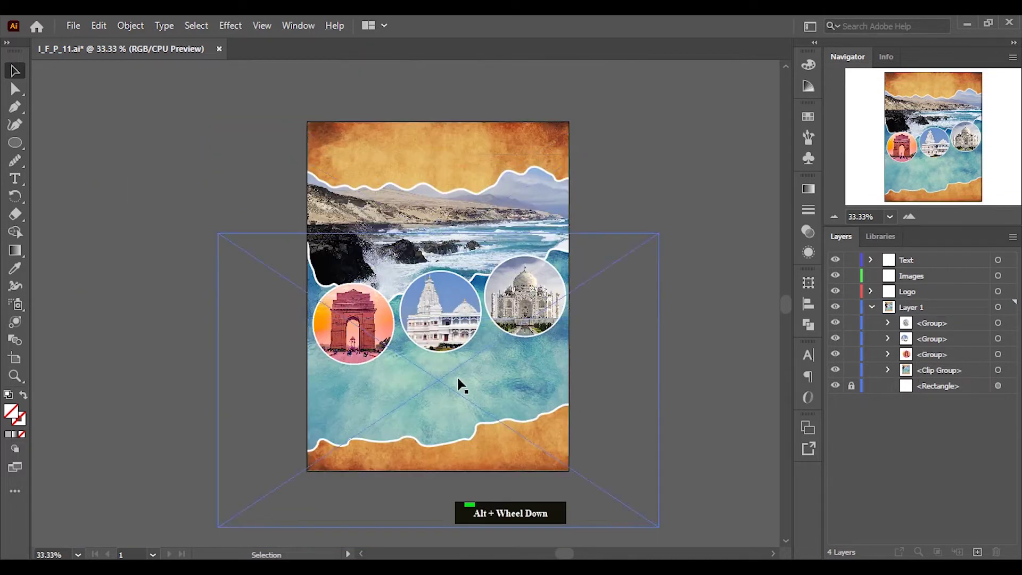
scroll(up, 3)
Draw a short line path below the India Gate circle and apply an artistic brush to it.
click(14, 109)
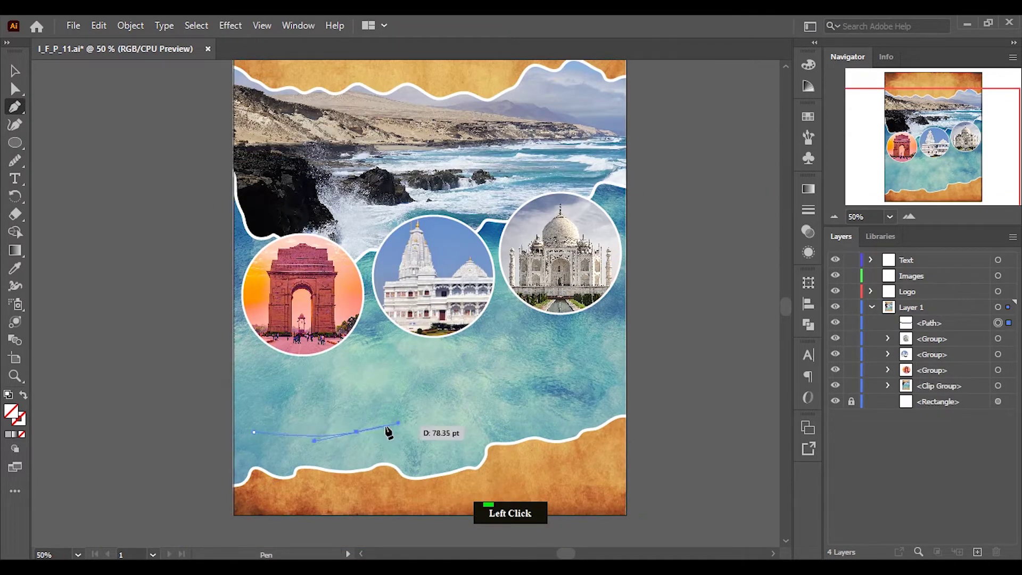
key(p)
click(18, 72)
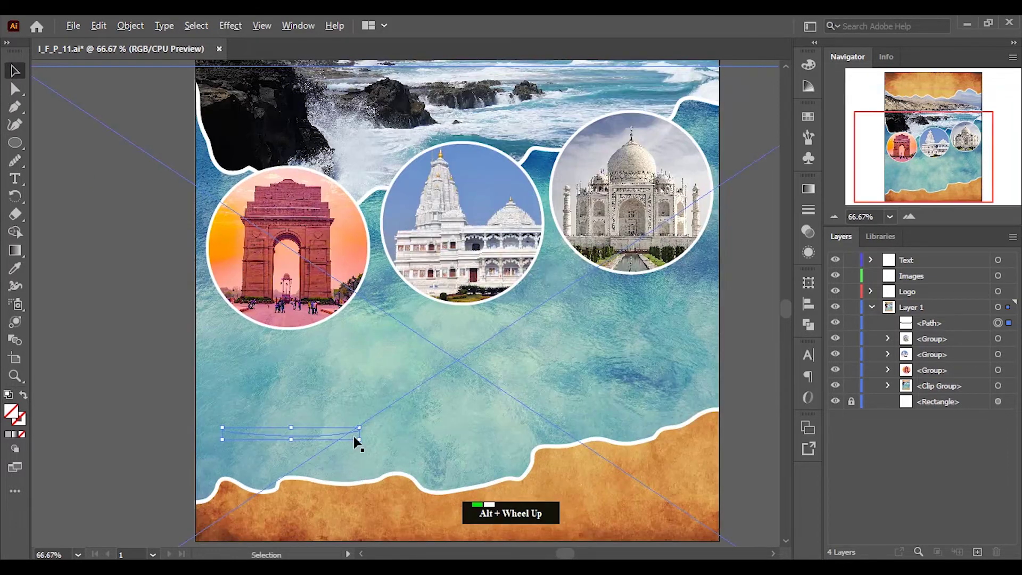
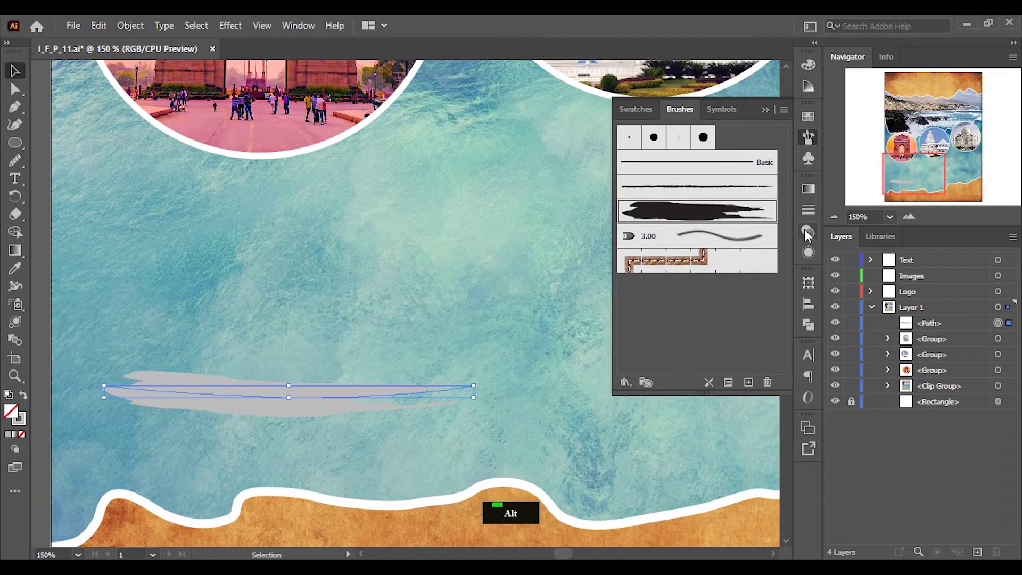
Colour the brush stroke red from the Swatches panel and make the Text layer active.
click(815, 216)
scroll(down, 3)
scroll(up, 3)
click(802, 215)
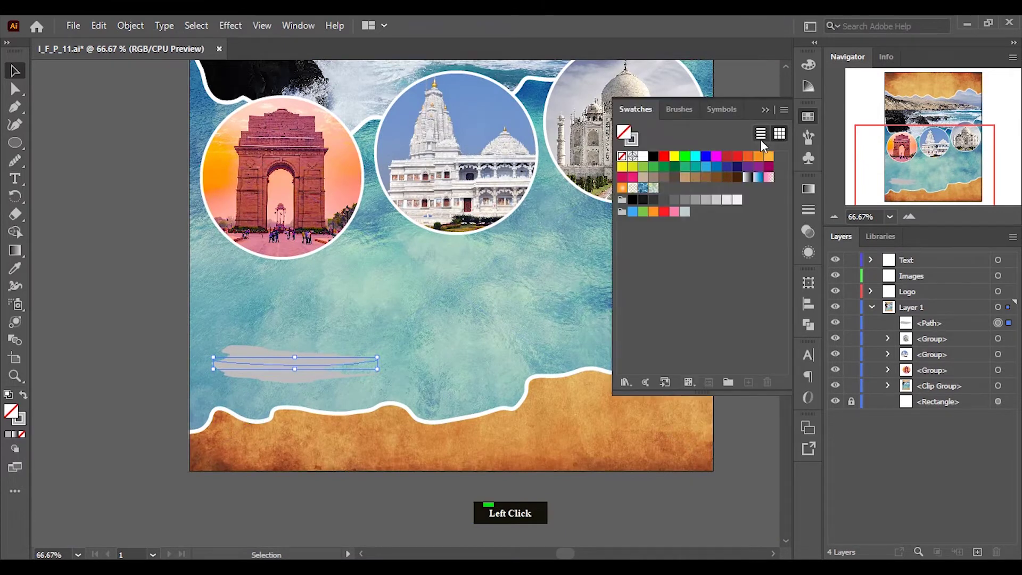
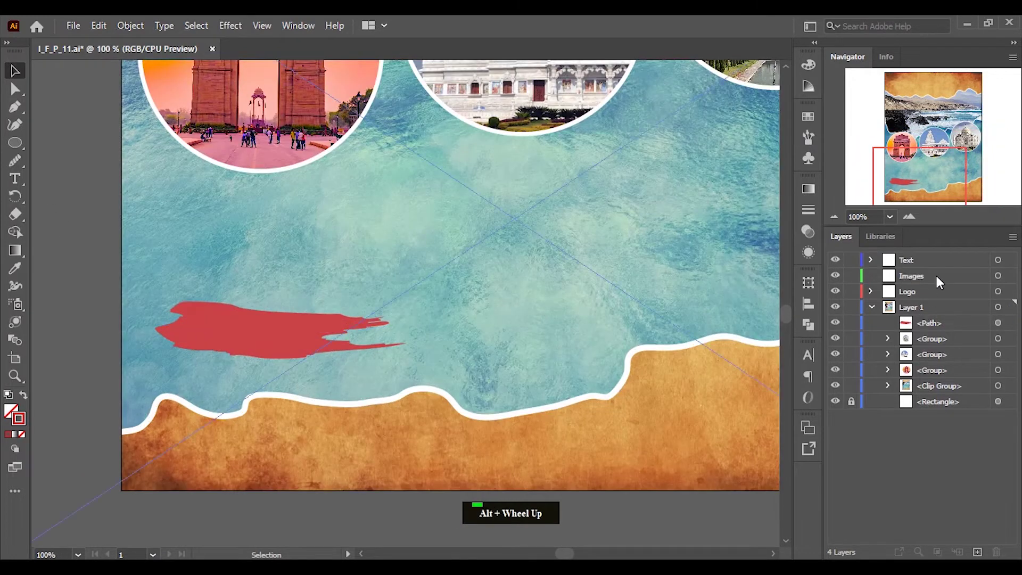
click(927, 268)
Add an 'India Gate' heading above the red banner and set it to 60 pt.
scroll(down, 3)
scroll(up, 3)
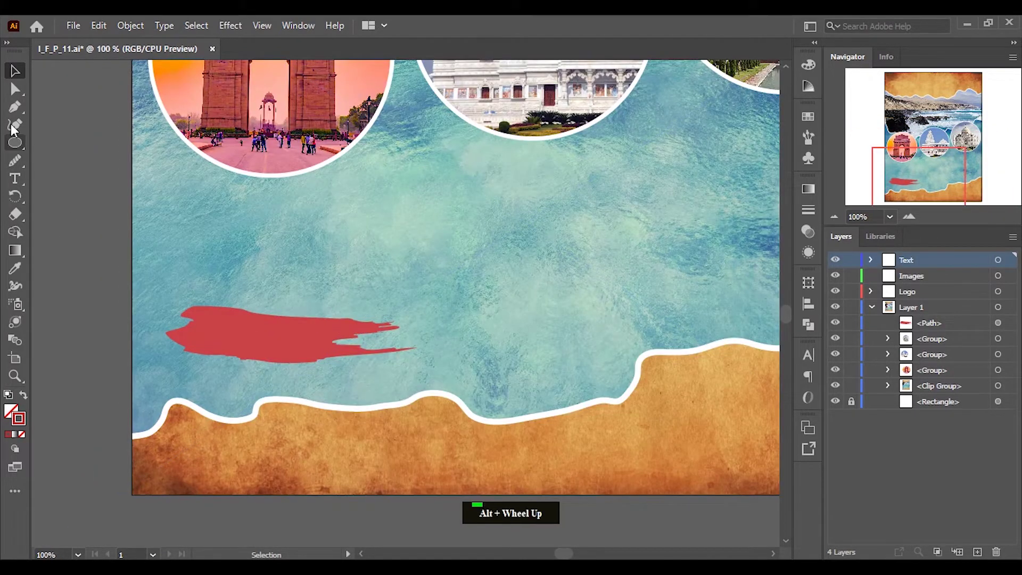
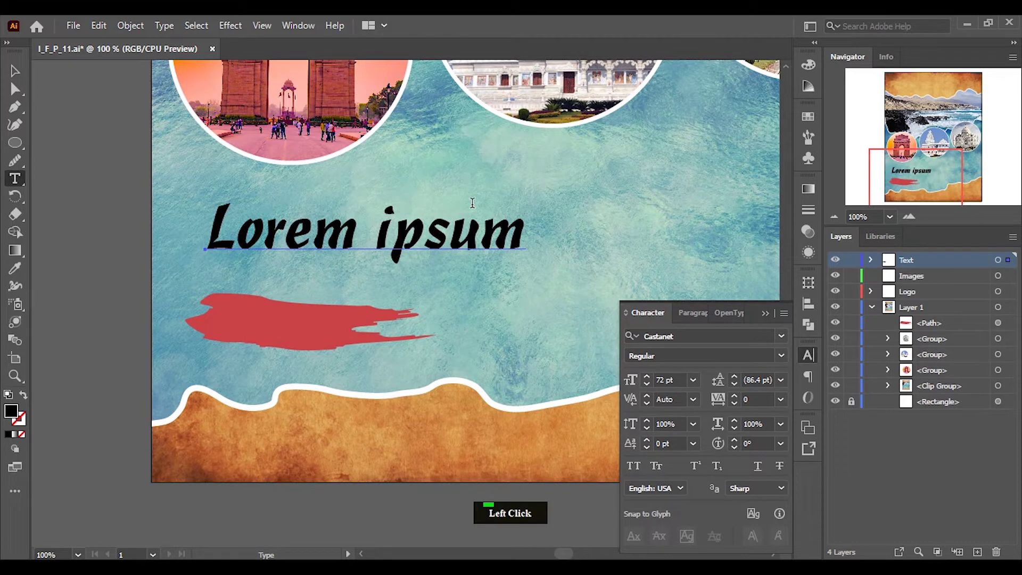
key(i)
key(n)
key(d)
key(i)
key(a)
key(space)
key(g)
key(a)
key(t)
key(e)
click(19, 73)
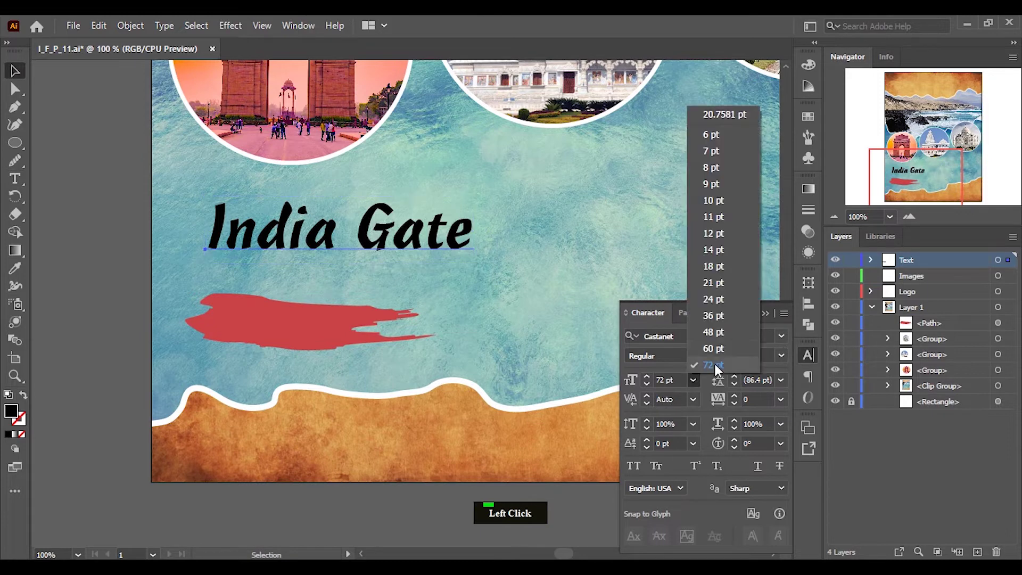
scroll(up, 3)
click(344, 251)
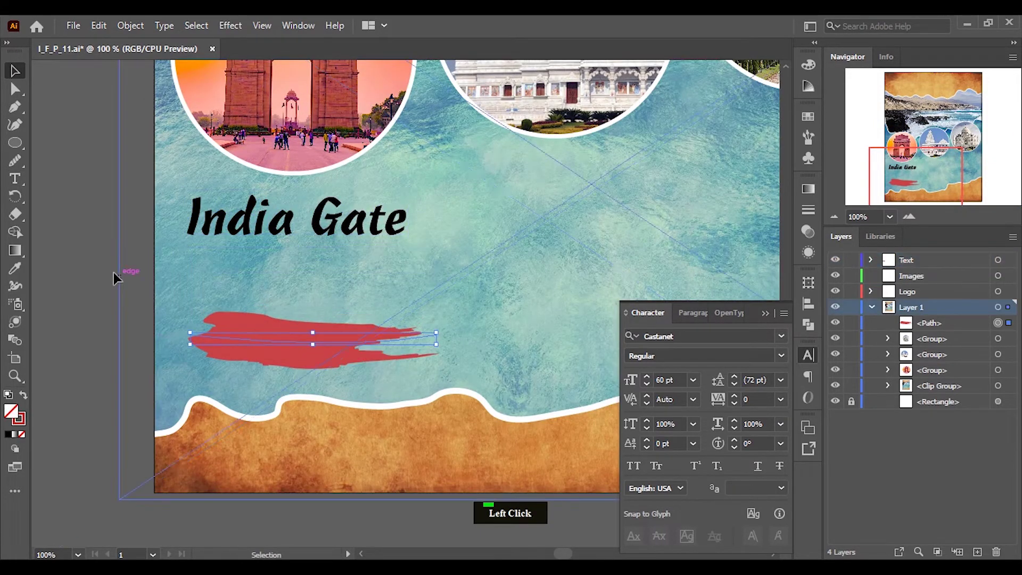
Move the Lorem Ipsum paragraph beneath the heading and align them with the red banner.
click(298, 275)
scroll(down, 3)
click(766, 315)
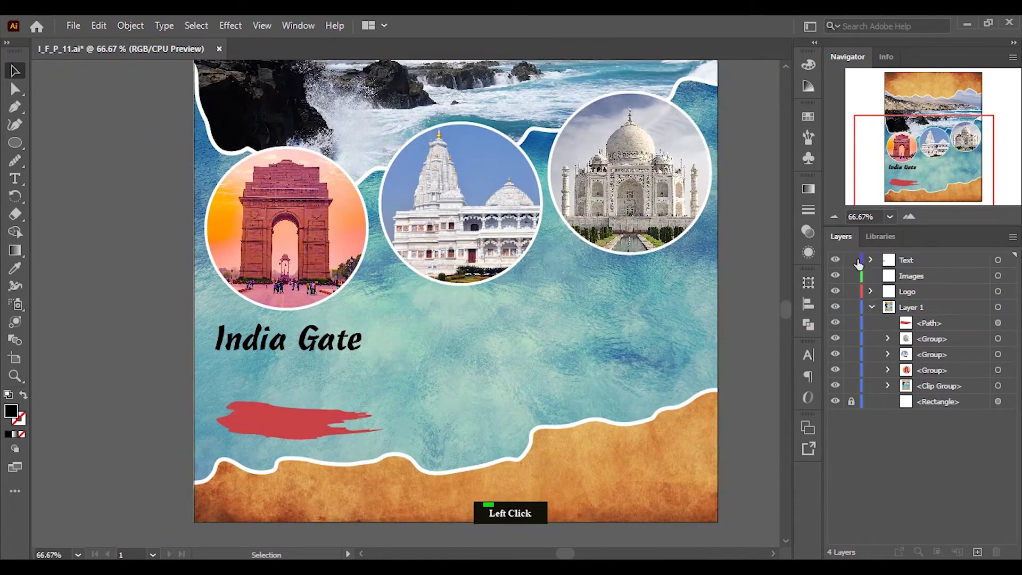
scroll(down, 3)
click(682, 279)
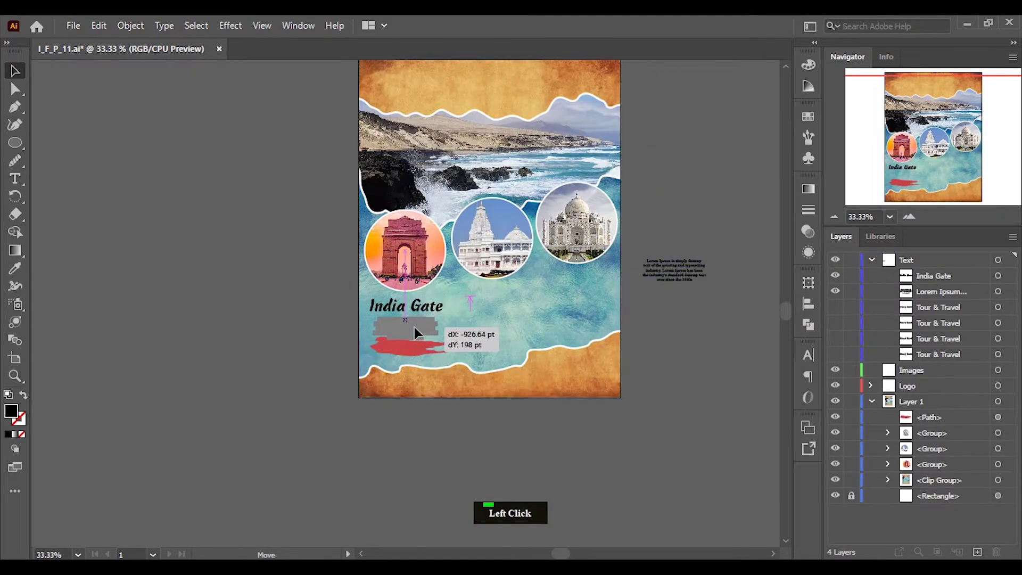
scroll(up, 3)
click(438, 270)
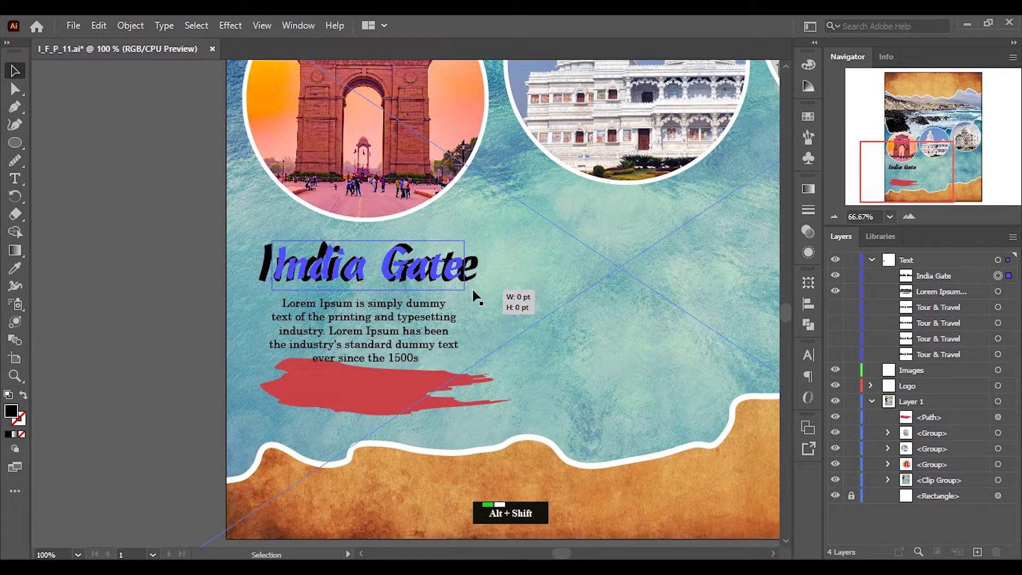
click(812, 361)
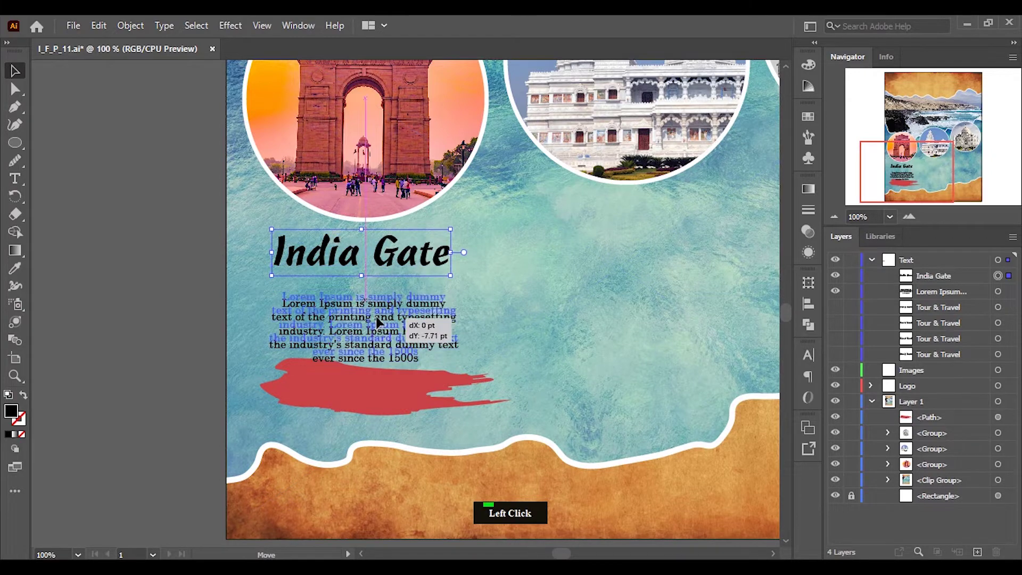
scroll(up, 3)
click(421, 380)
scroll(down, 3)
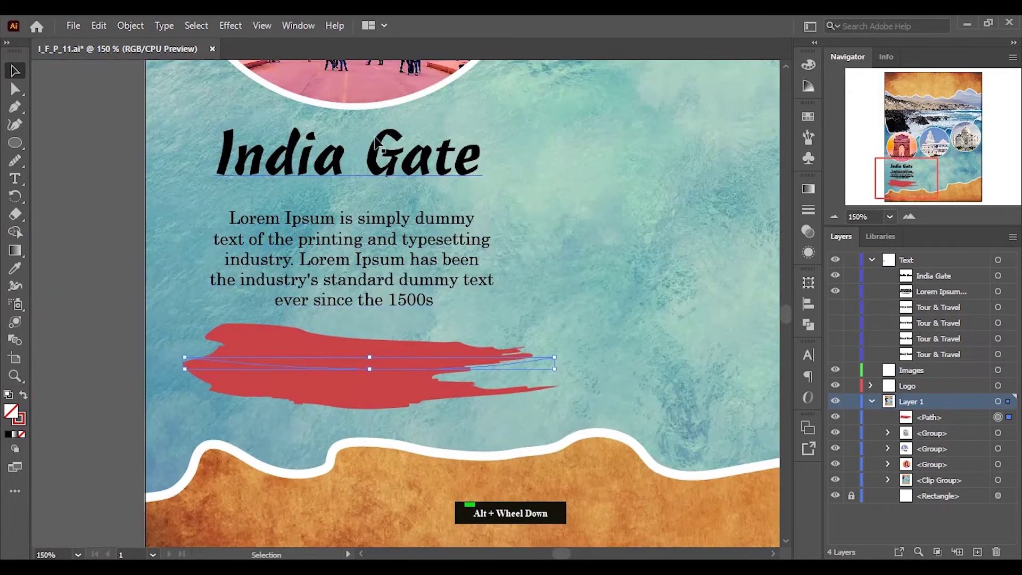
Place a smaller white copy of the heading on the red banner as the price text.
click(385, 159)
click(13, 183)
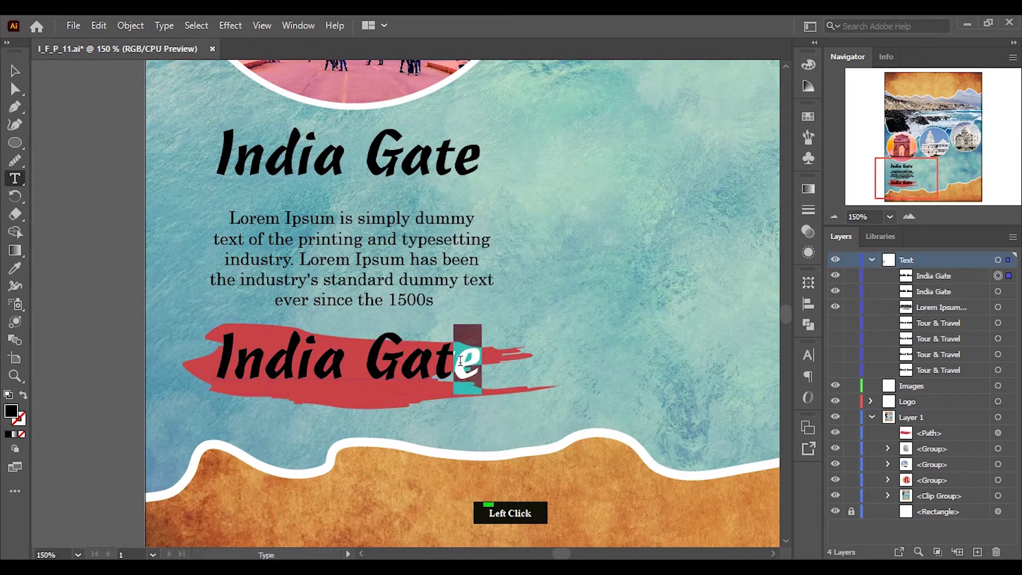
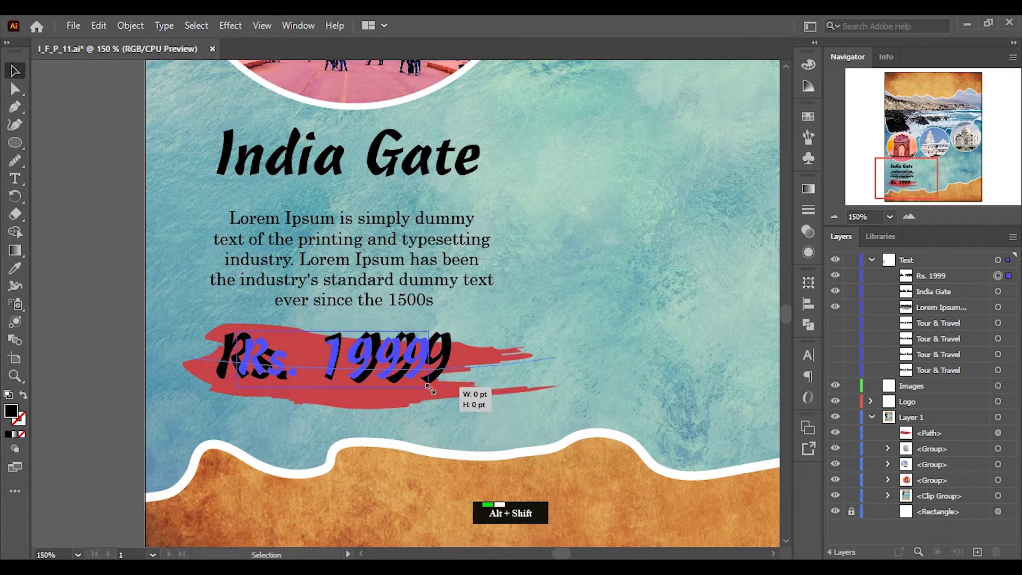
click(814, 119)
scroll(up, 3)
click(370, 359)
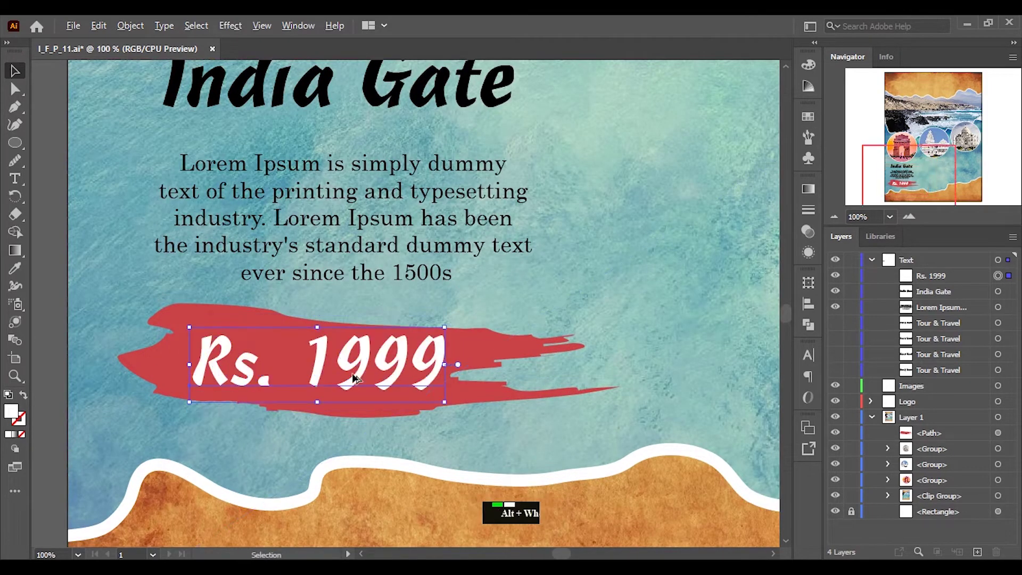
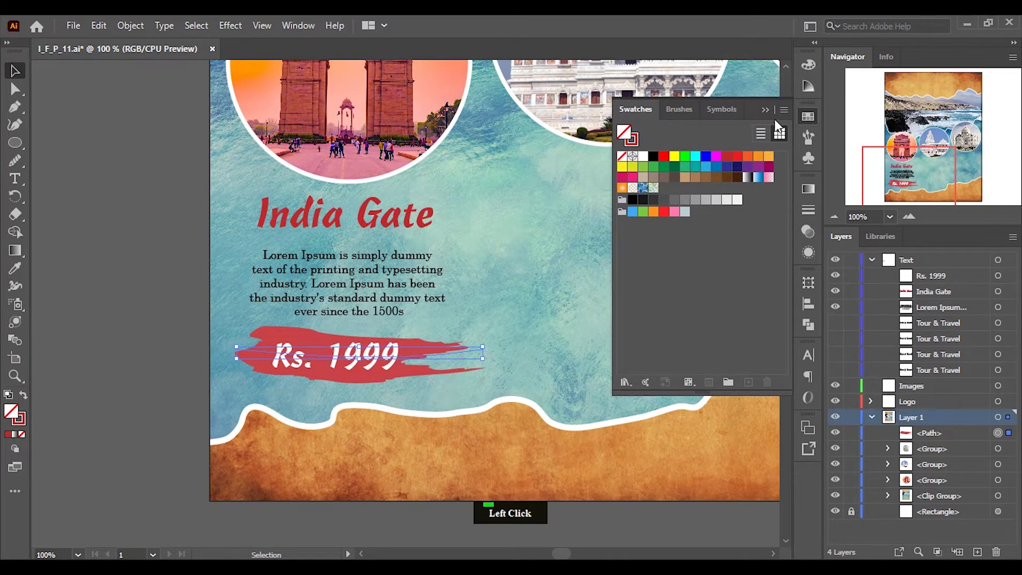
Centre the Rs. 1999 price on the red banner with the Align panel and nudge keys.
click(377, 266)
scroll(down, 3)
scroll(up, 3)
click(330, 317)
click(336, 388)
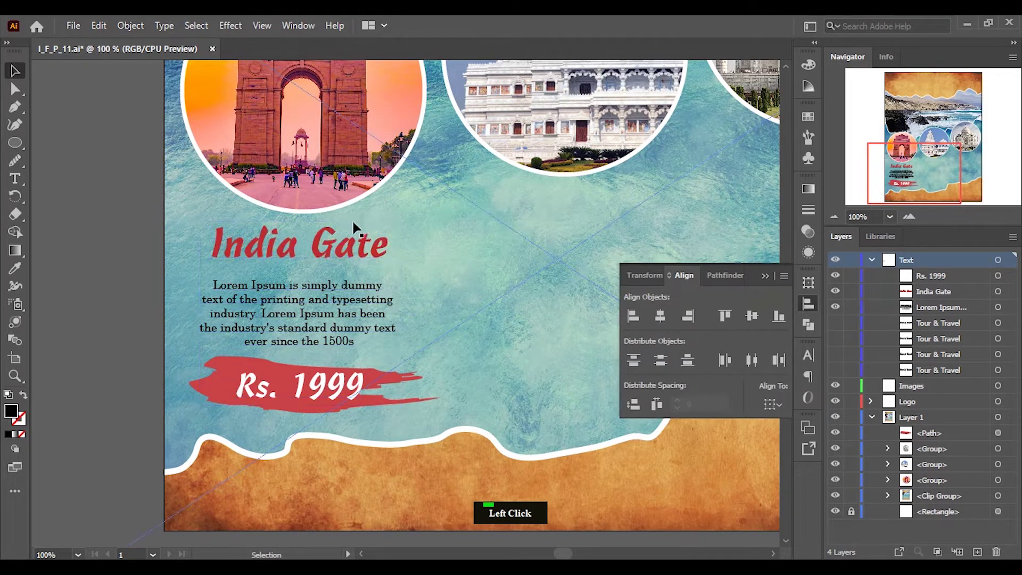
key(ctrl+z)
click(153, 301)
click(214, 387)
right_click(214, 387)
key(shift+Right)
key(shift+Left)
key(shift+Right)
key(shift+Left)
click(118, 360)
click(216, 362)
key(shift+Left)
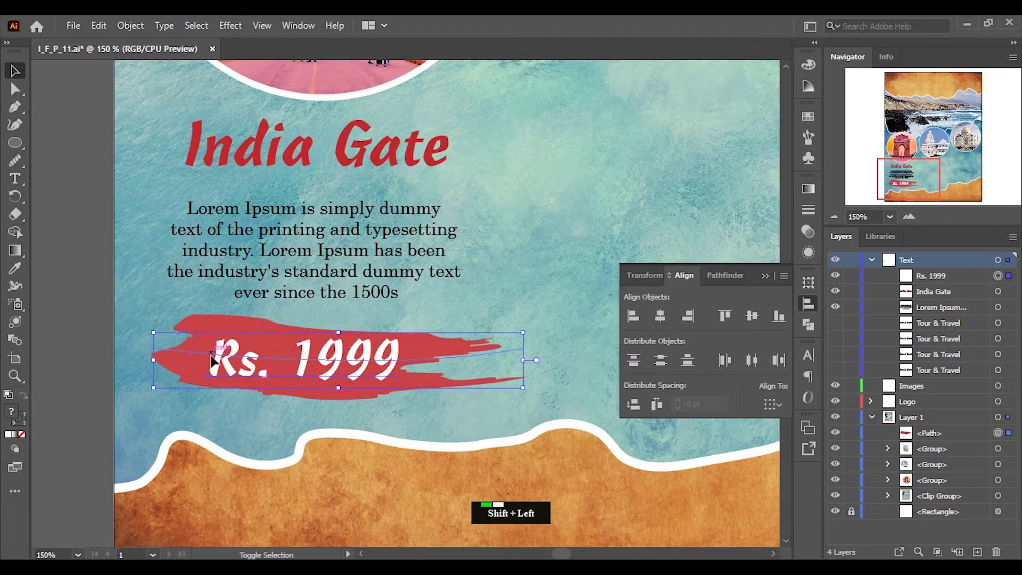
click(216, 361)
Colour the India Gate heading red and select heading, paragraph and price banner together.
scroll(down, 3)
scroll(up, 3)
click(769, 275)
double_click(768, 276)
scroll(up, 3)
click(316, 269)
click(172, 402)
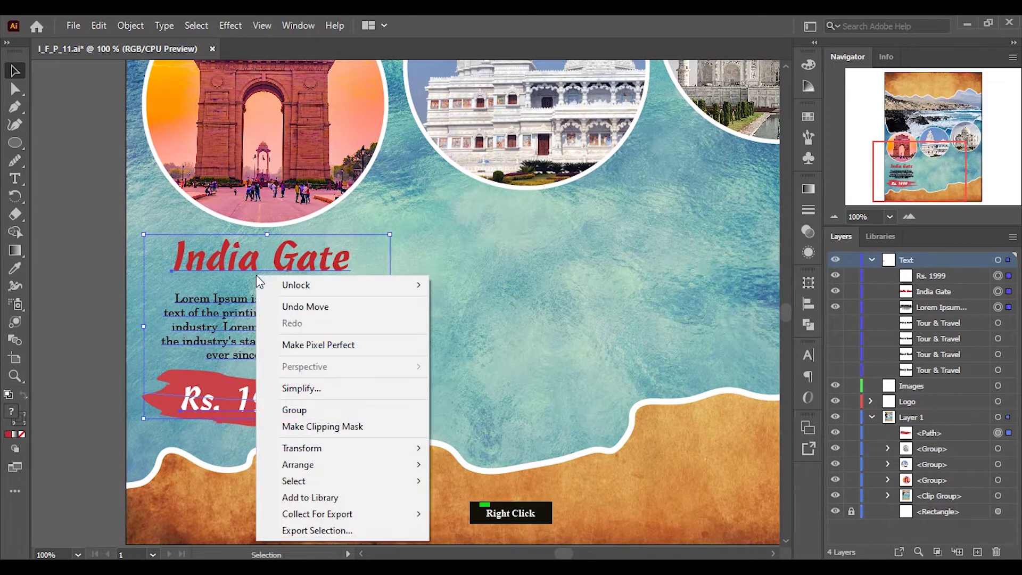
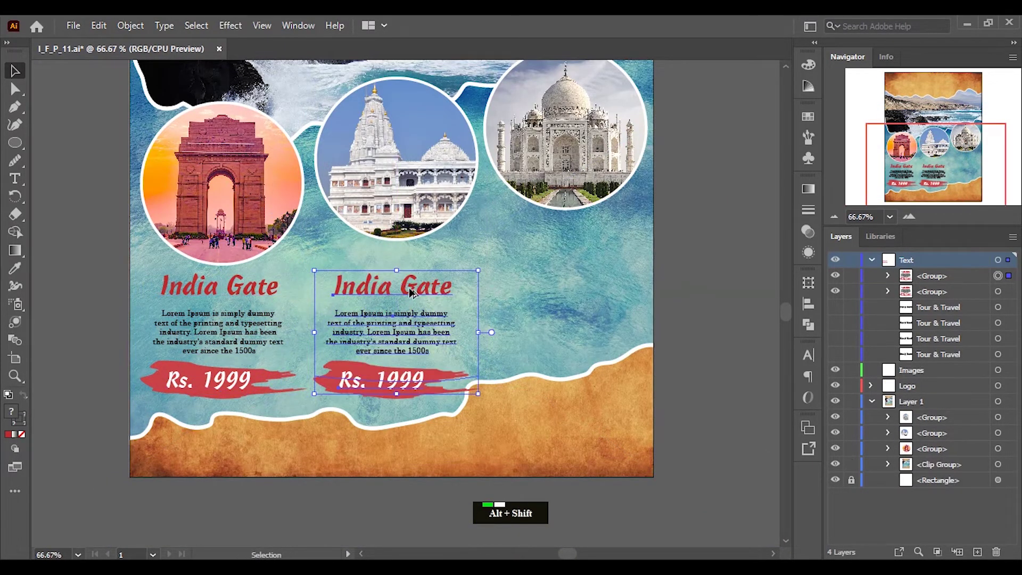
Retype the copied block under the temple circle as Mathura with a Rs. 1969 price.
scroll(up, 3)
click(432, 238)
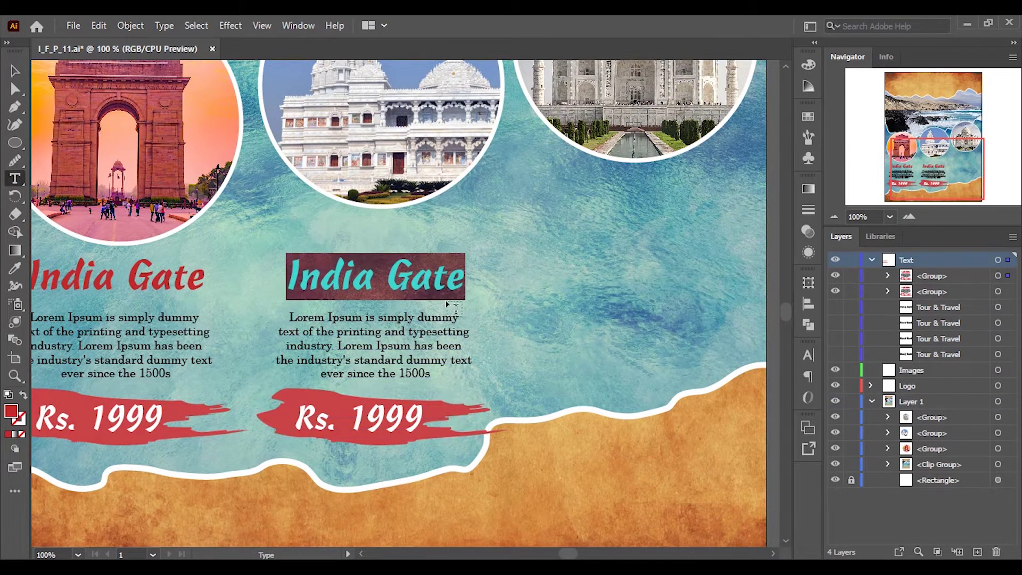
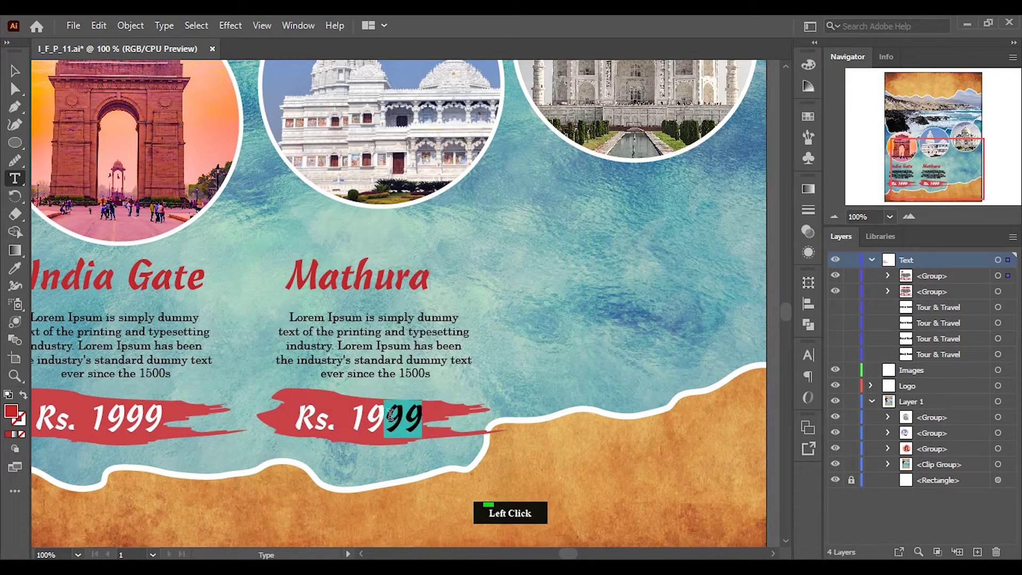
key(6)
key(9)
scroll(down, 3)
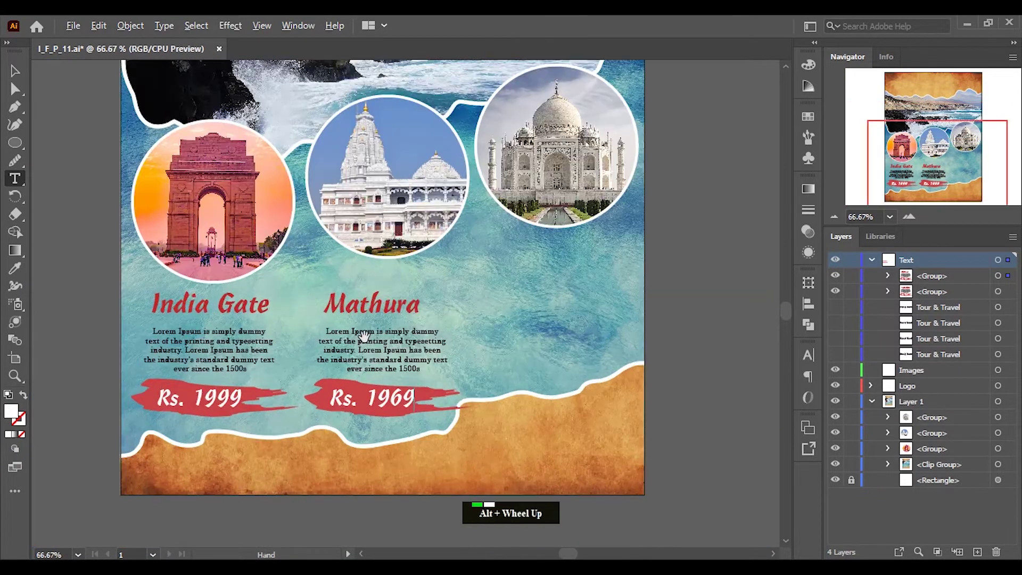
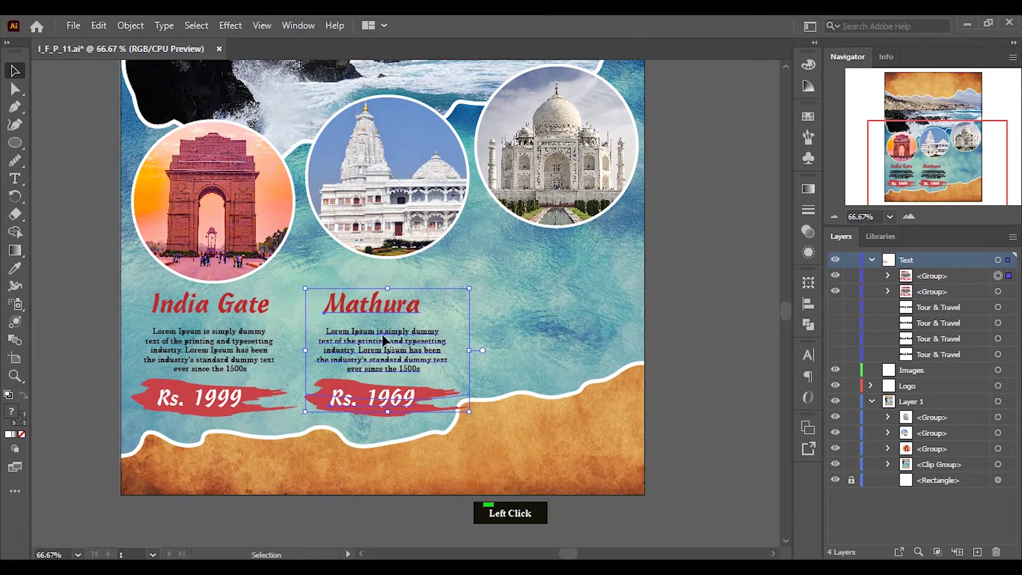
Centre the Mathura heading over its paragraph and recolour the heading and banner blue.
click(893, 280)
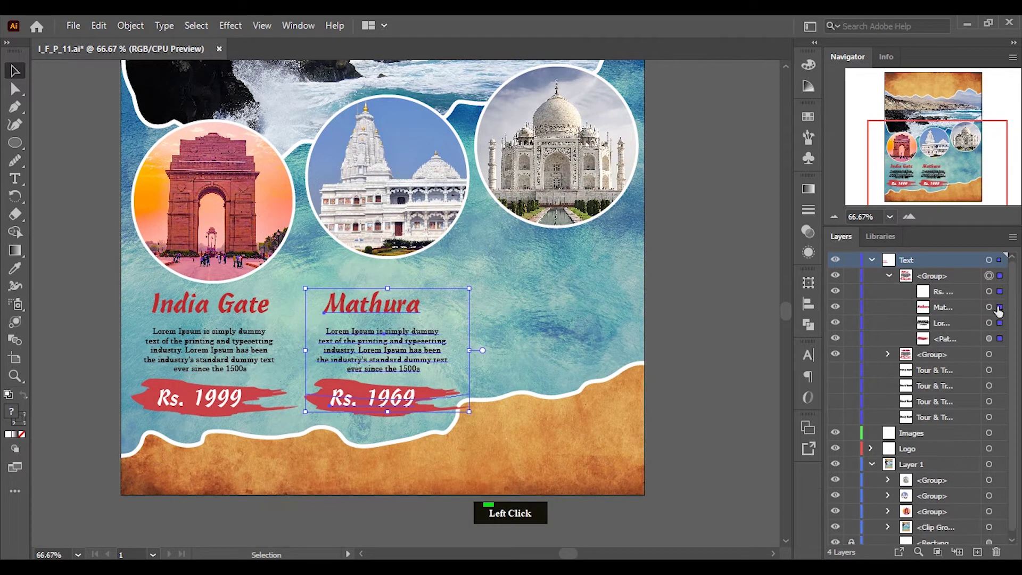
click(1003, 329)
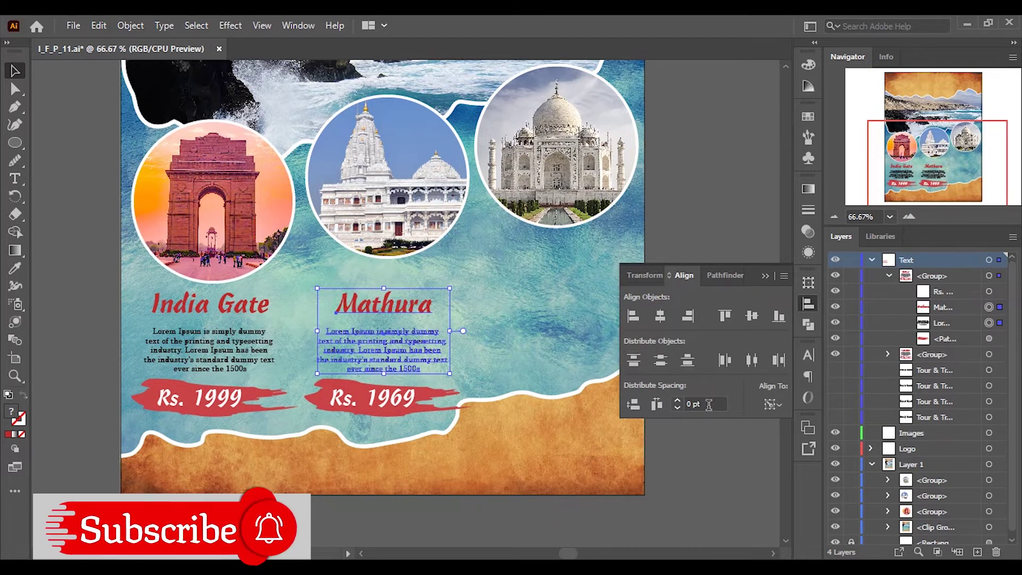
click(494, 534)
scroll(up, 3)
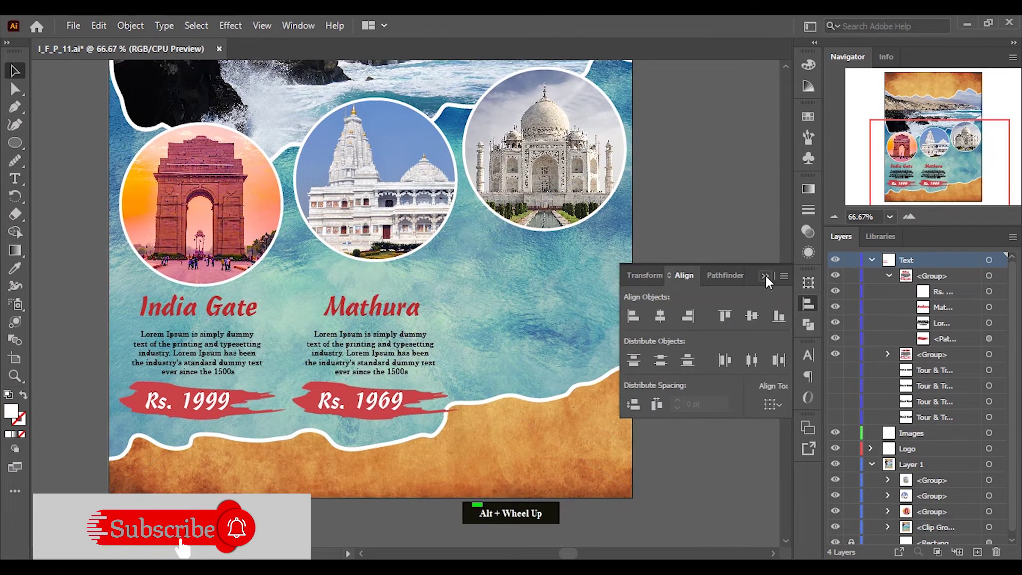
click(771, 279)
double_click(770, 218)
click(1006, 316)
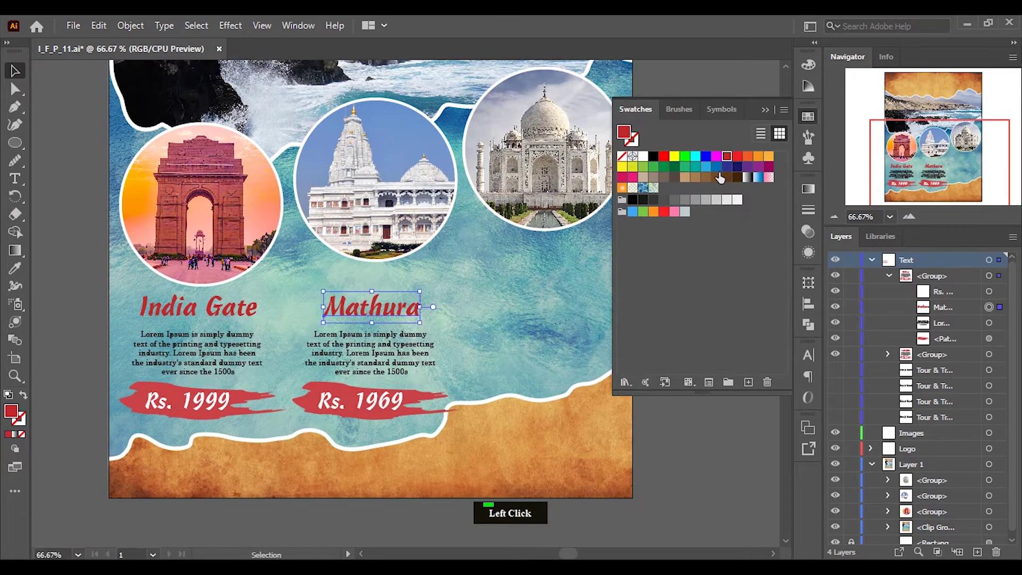
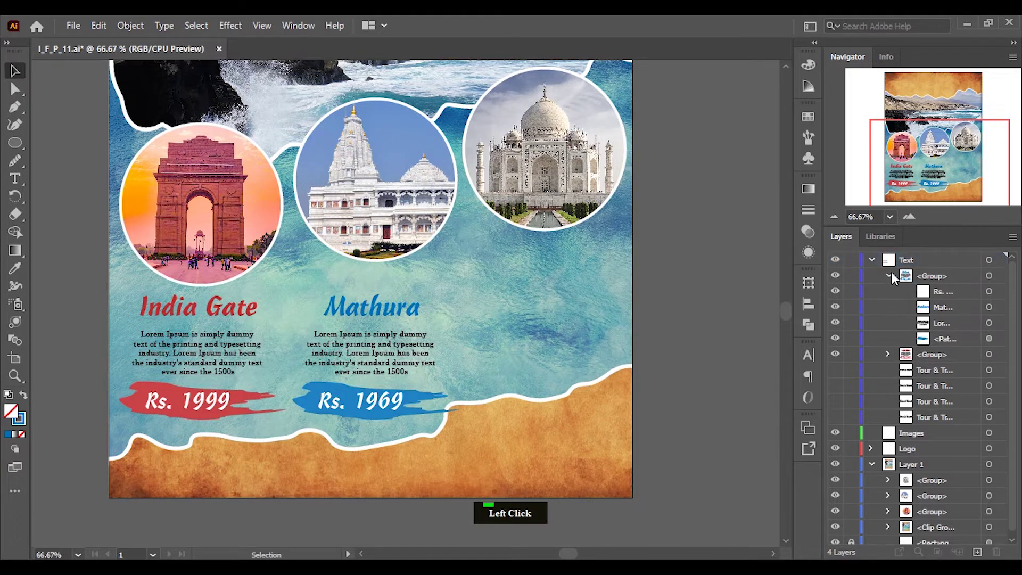
Change the third block's price to Rs. 1956 and select its price banner.
click(399, 326)
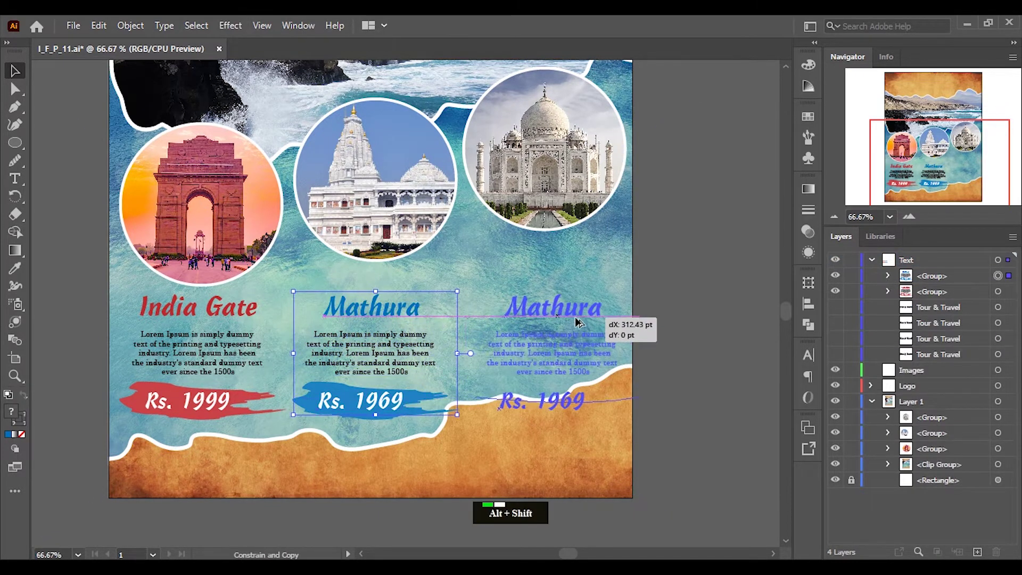
click(651, 520)
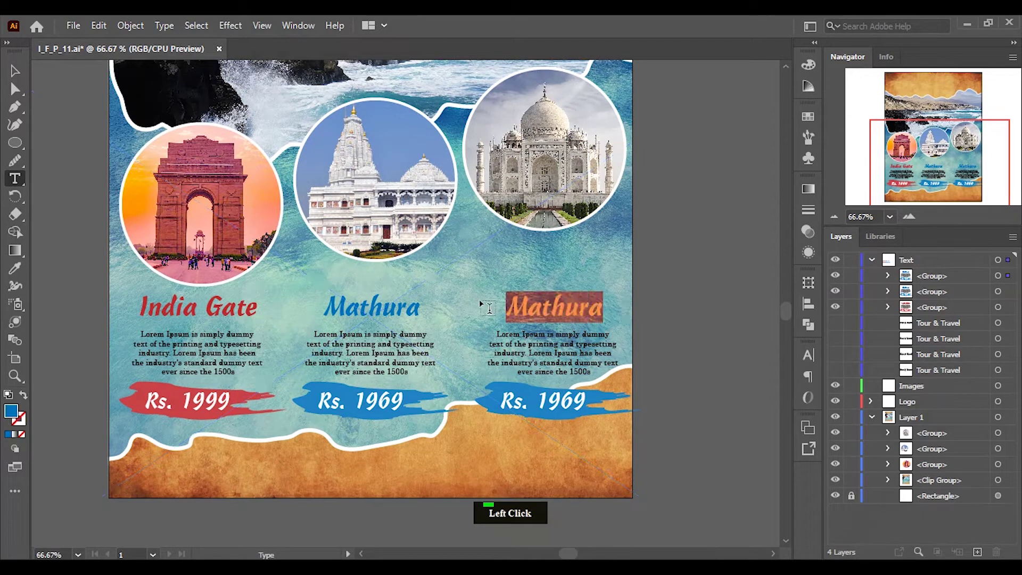
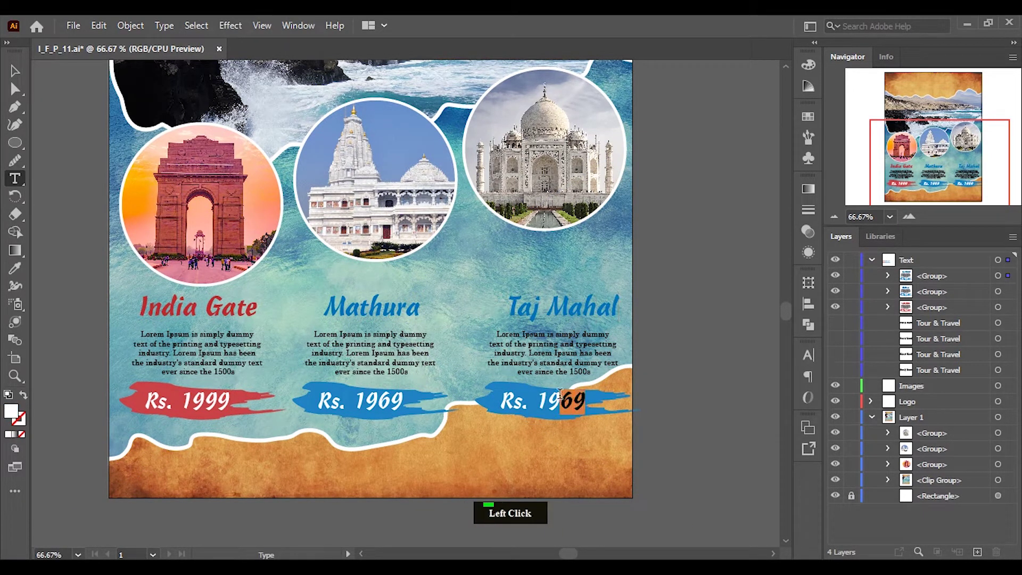
key(6)
click(24, 78)
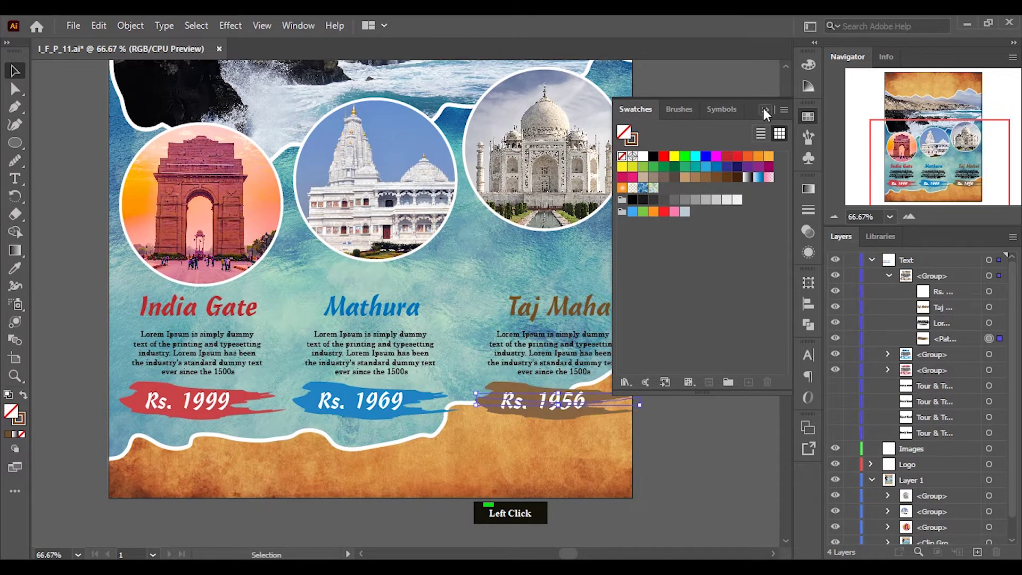
Recolour the Taj Mahal title and banner brown and nudge the text block upward.
click(1002, 311)
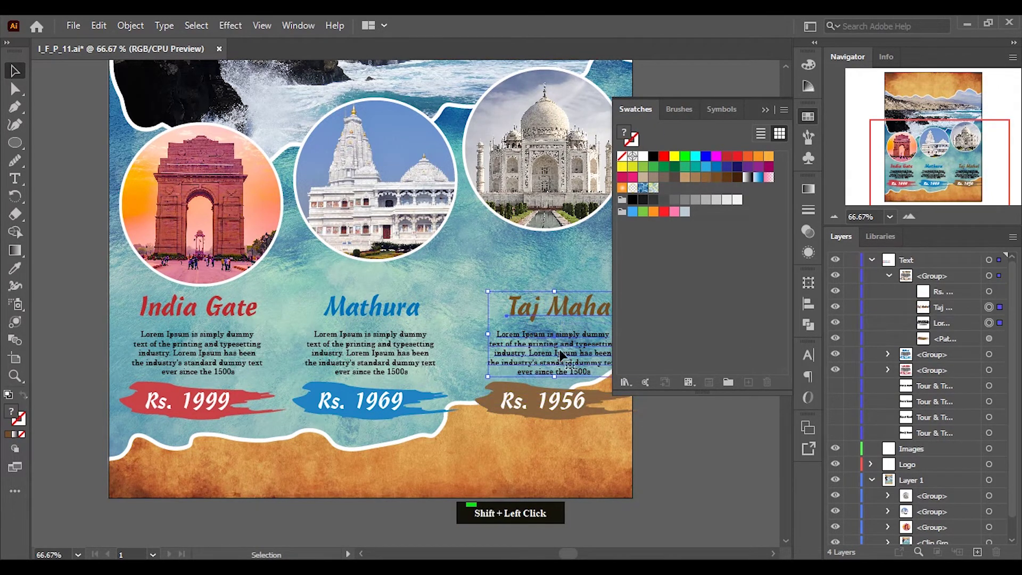
scroll(down, 3)
scroll(up, 3)
click(707, 219)
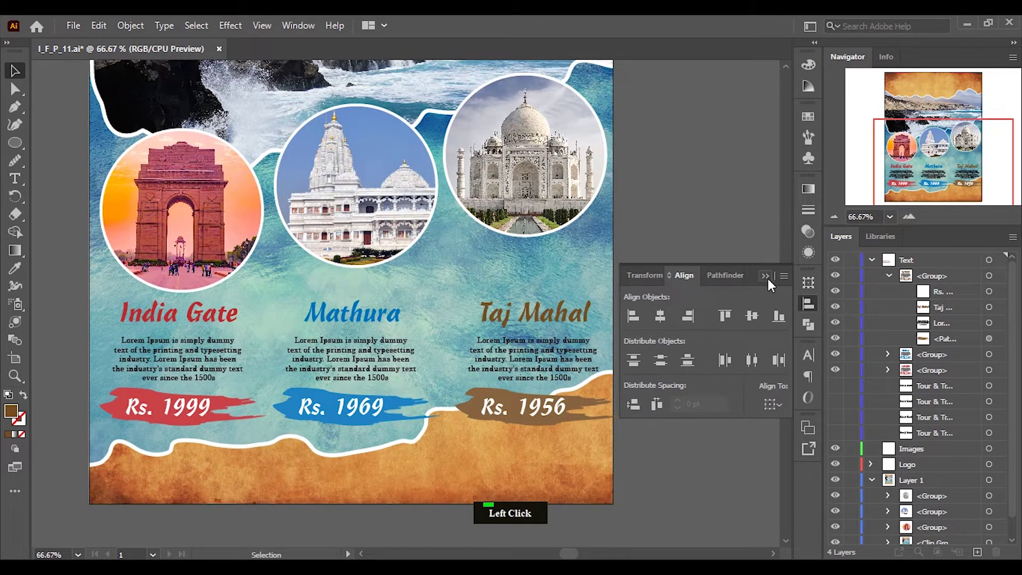
scroll(down, 3)
scroll(up, 3)
click(576, 329)
key(shift+Up)
key(shift+Up)
Nudge the Taj Mahal text block up into place beneath its circle.
key(shift+Up)
key(shift+Up)
key(shift+Up)
key(shift+Up)
key(shift+Left)
key(shift+Right)
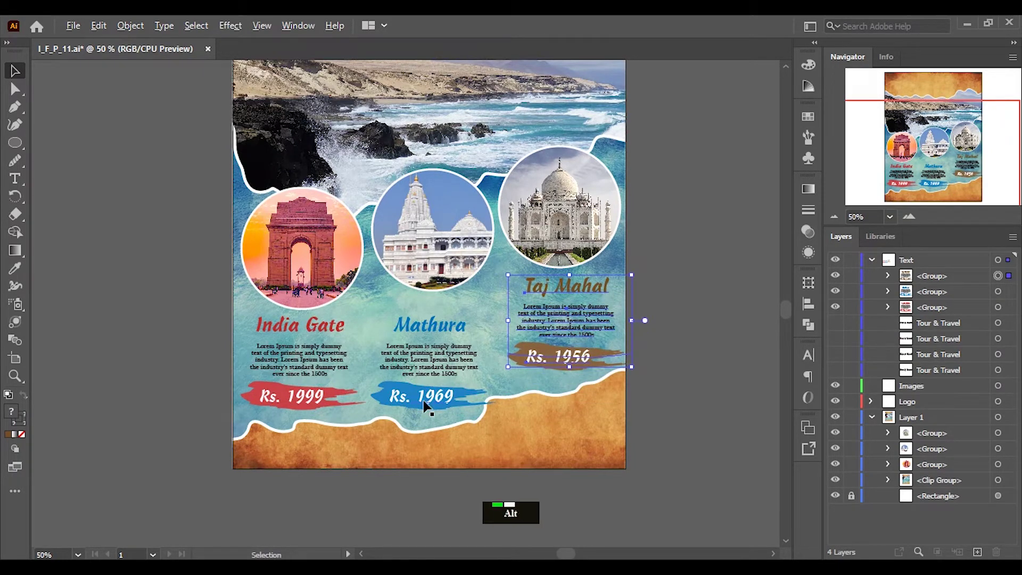
scroll(up, 3)
Nudge the Mathura block upward and the Taj Mahal block left with the arrow keys.
click(431, 273)
key(shift+Up)
key(shift+Up)
key(shift+Down)
scroll(down, 3)
click(604, 343)
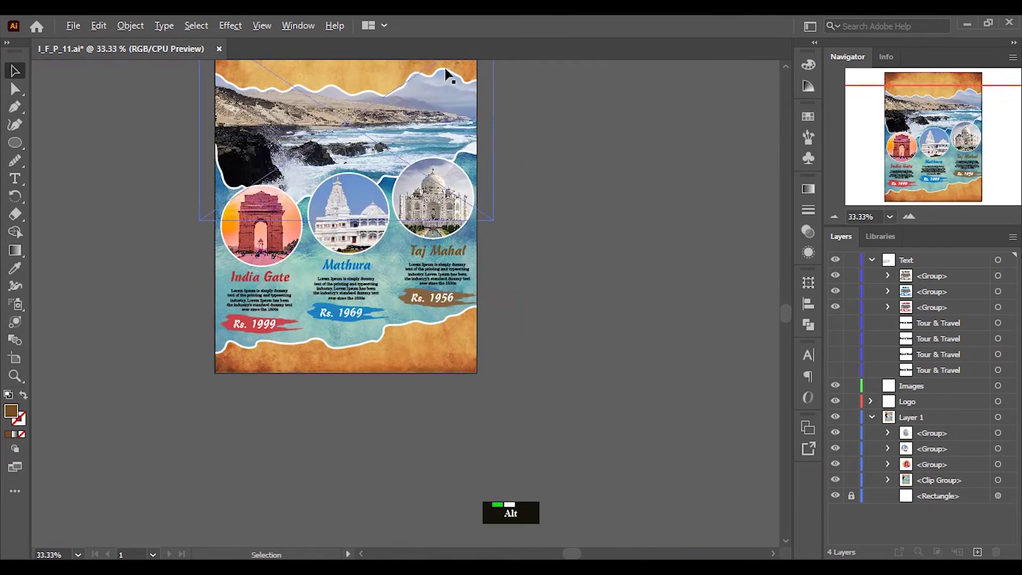
scroll(up, 3)
scroll(down, 3)
click(501, 227)
key(shift+Left)
key(shift+Left)
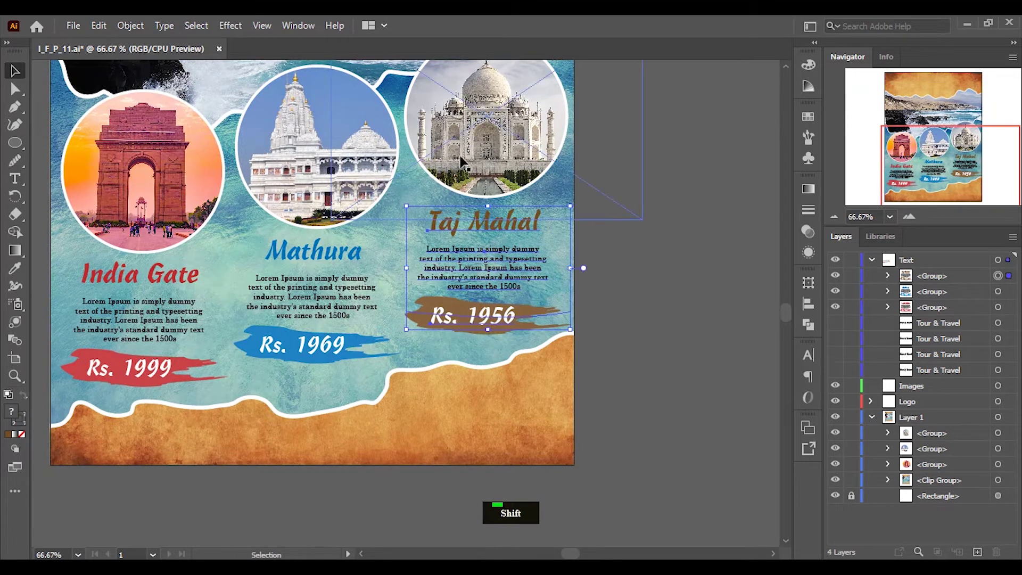
Select the India Gate circle with its text block and fine-tune the block's position.
click(482, 148)
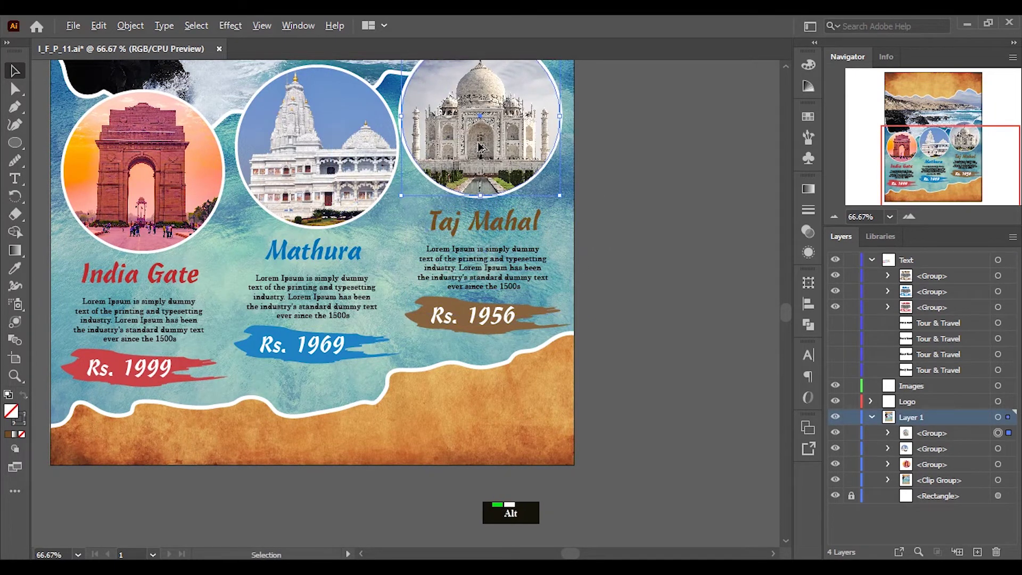
scroll(up, 3)
click(245, 208)
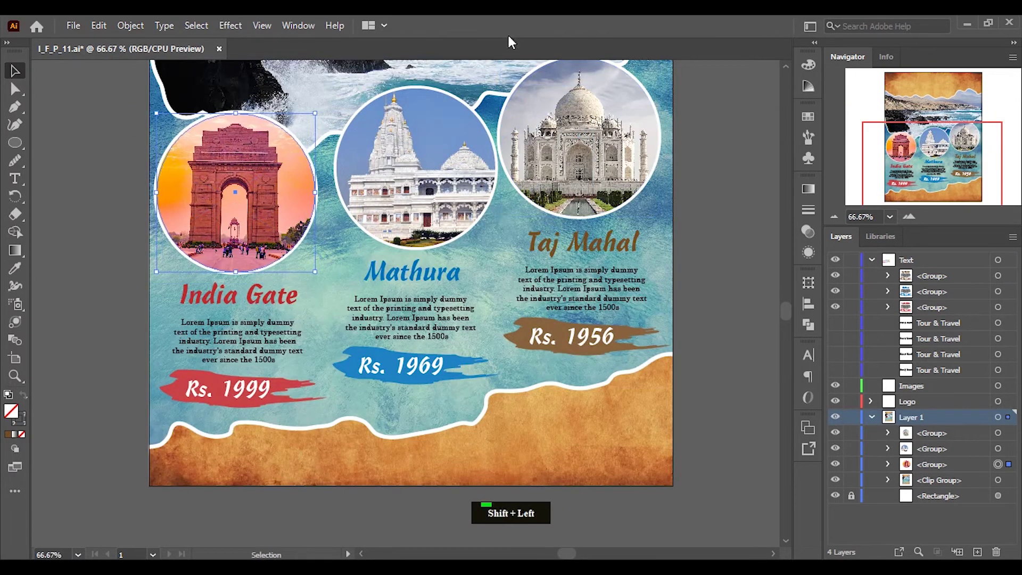
click(406, 152)
key(shift+Left)
key(shift+Right)
key(Left)
key(Left)
Horizontally centre each landmark block to its circle as the key object via the Align panel.
click(416, 286)
click(248, 231)
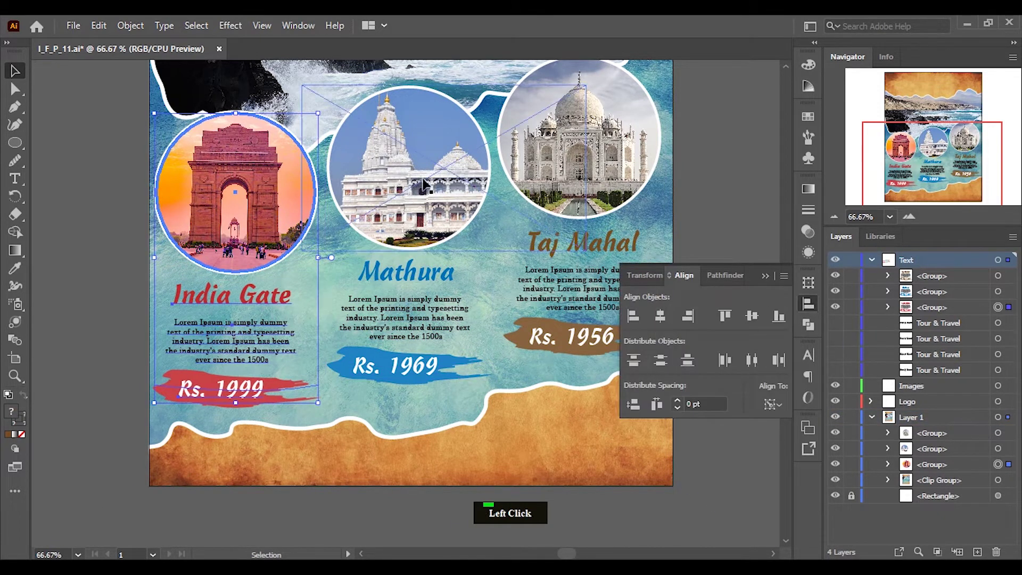
click(412, 302)
click(576, 242)
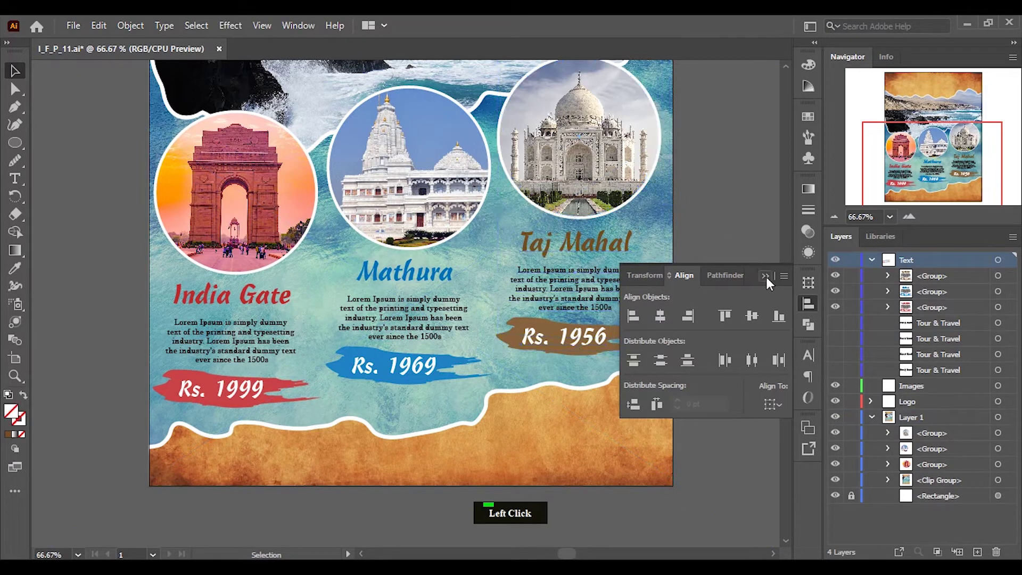
double_click(765, 282)
scroll(down, 3)
scroll(up, 3)
scroll(down, 3)
scroll(up, 3)
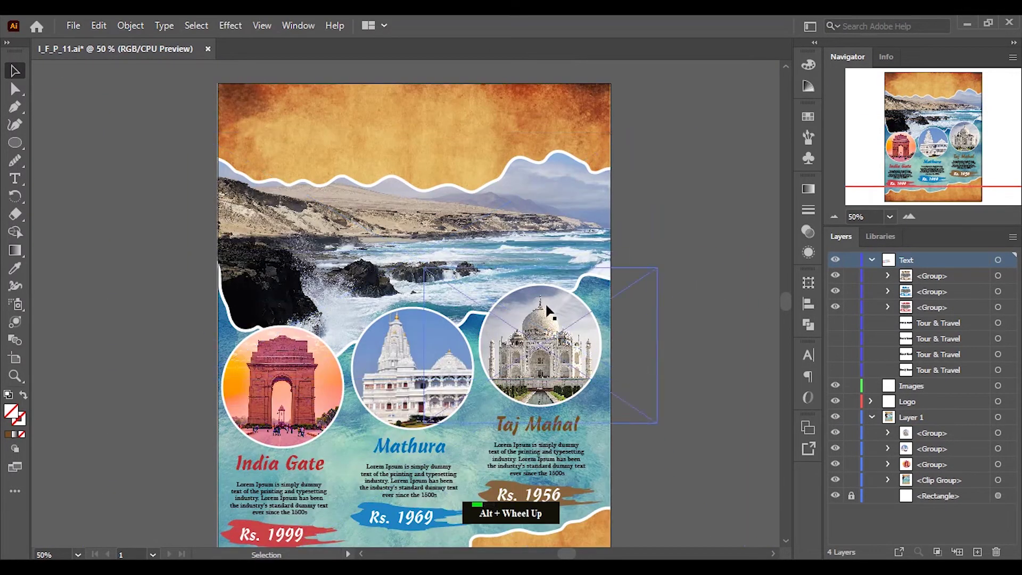
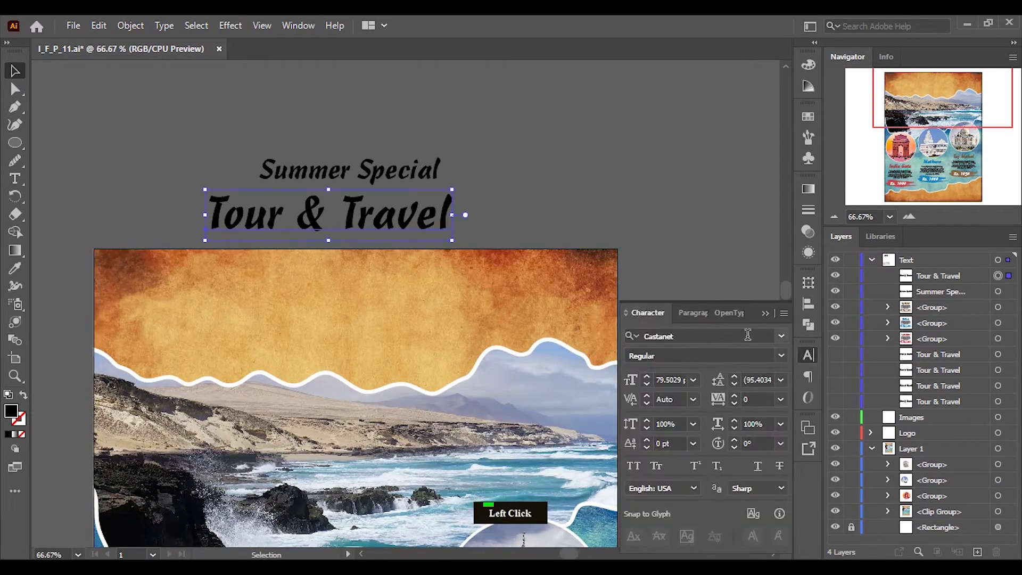
Paste the copied Summer Special and Tour & Travel headings onto the header band.
key(p)
key(l)
key(a)
key(y)
click(824, 413)
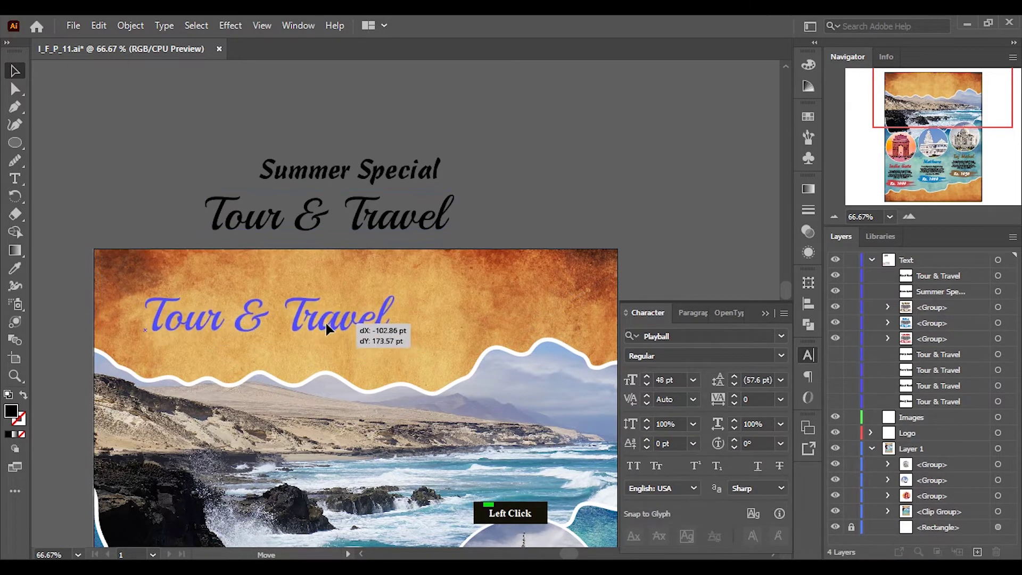
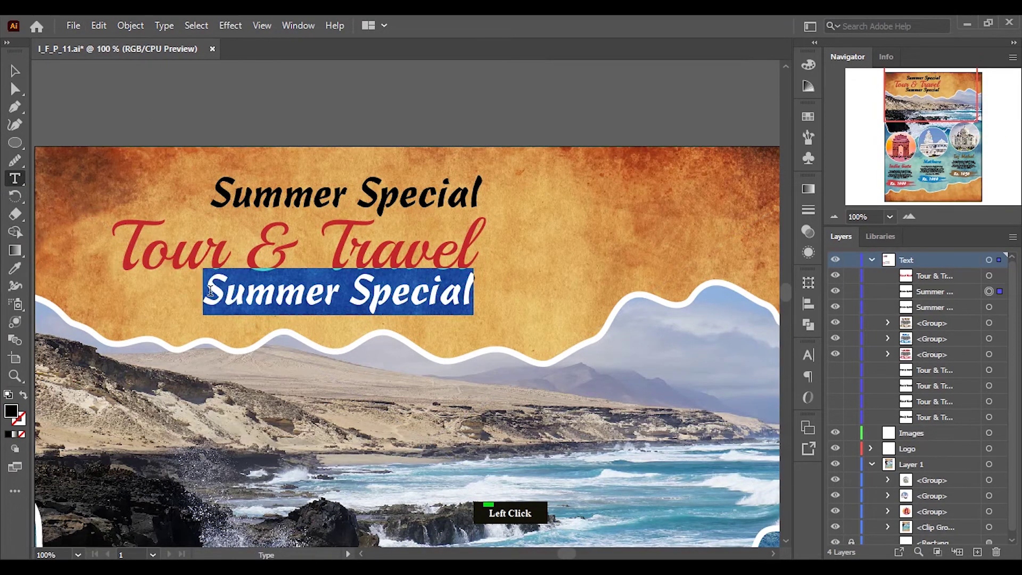
Add the text 'For 10 Days' over '20 - 30 April' with the Type tool.
key(f)
key(o)
key(r)
key(space)
key(1)
key(0)
key(space)
key(d)
key(a)
key(s)
key(Return)
key(2)
key(0)
key(space)
key(-)
key(space)
key(3)
key(0)
key(space)
key(a)
key(p)
key(r)
key(i)
key(l)
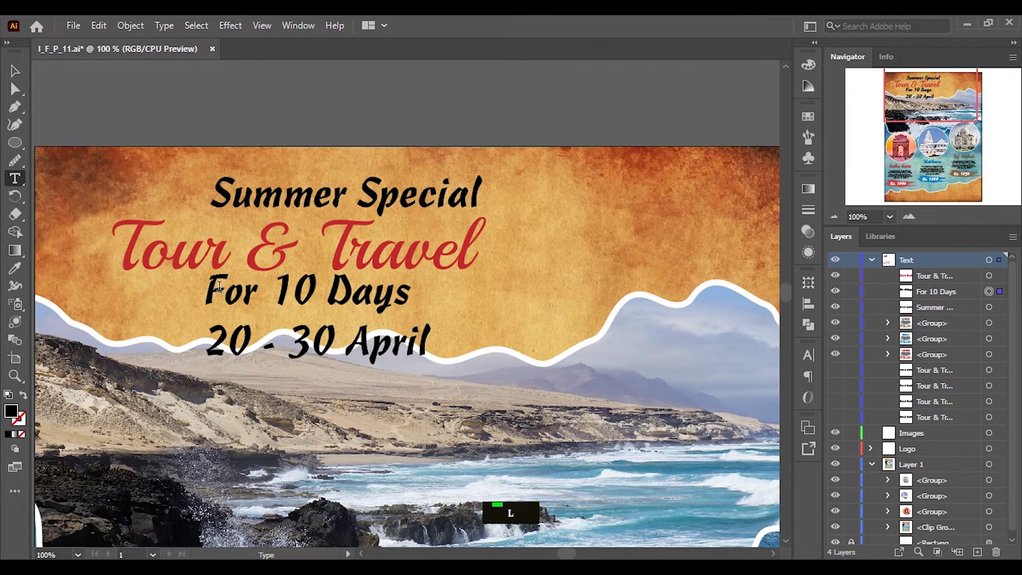
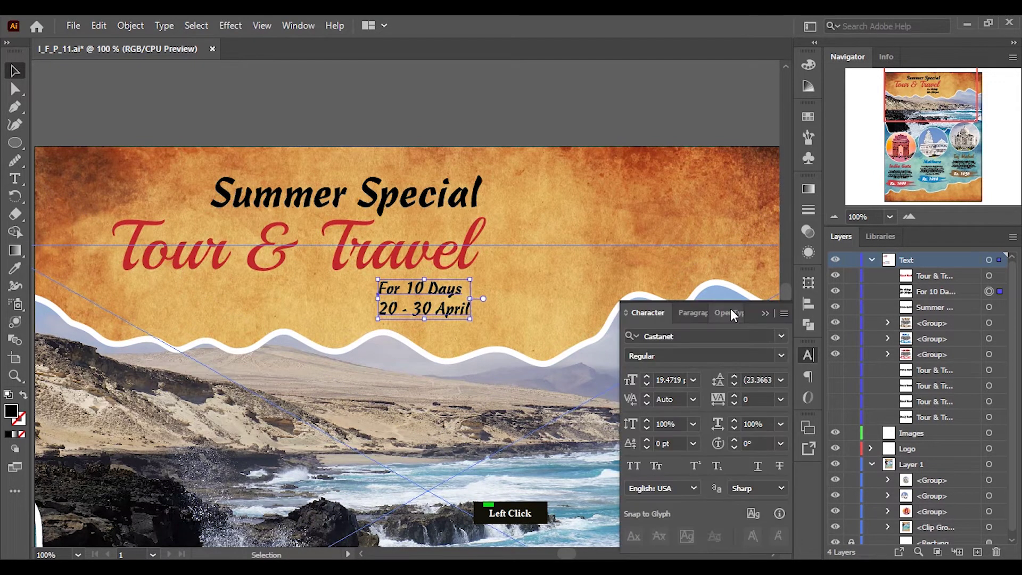
Set the dates text in a Times serif font.
key(c)
key(g)
key(BackSpace)
key(space)
key(t)
key(i)
key(m)
key(e)
key(s)
Position the Summer Special heading and place the dates under Tour & Travel.
click(709, 409)
click(409, 203)
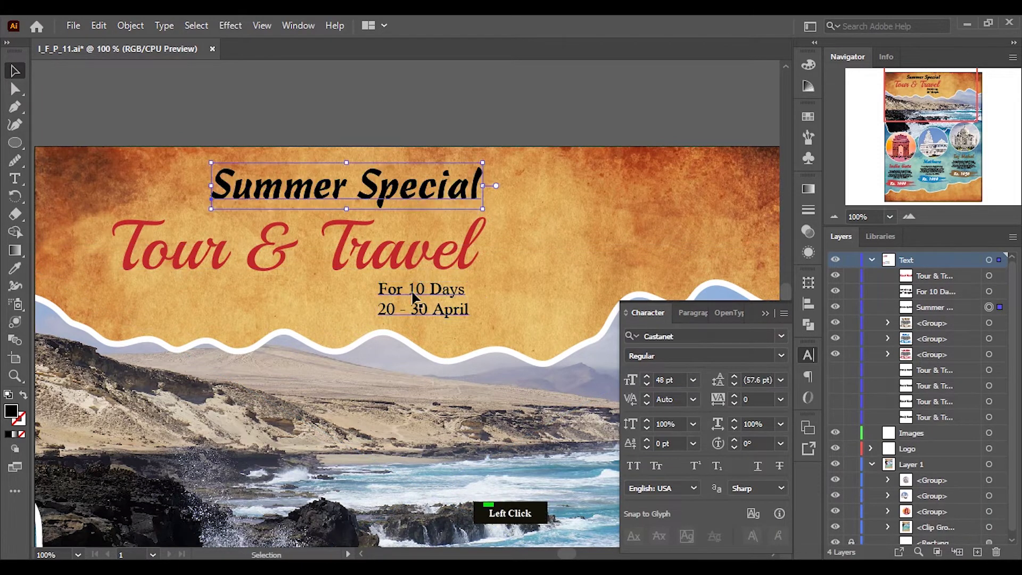
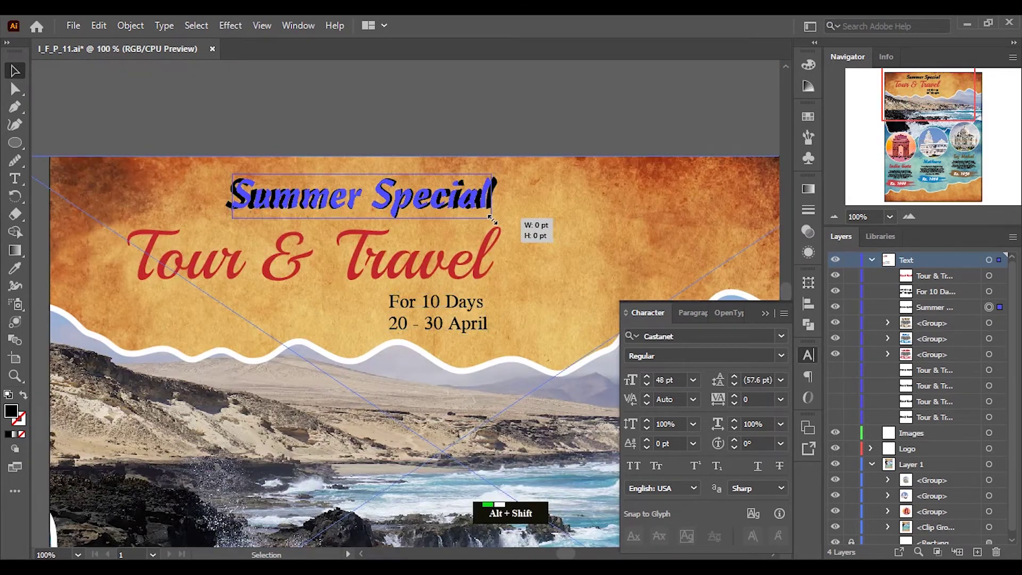
click(479, 262)
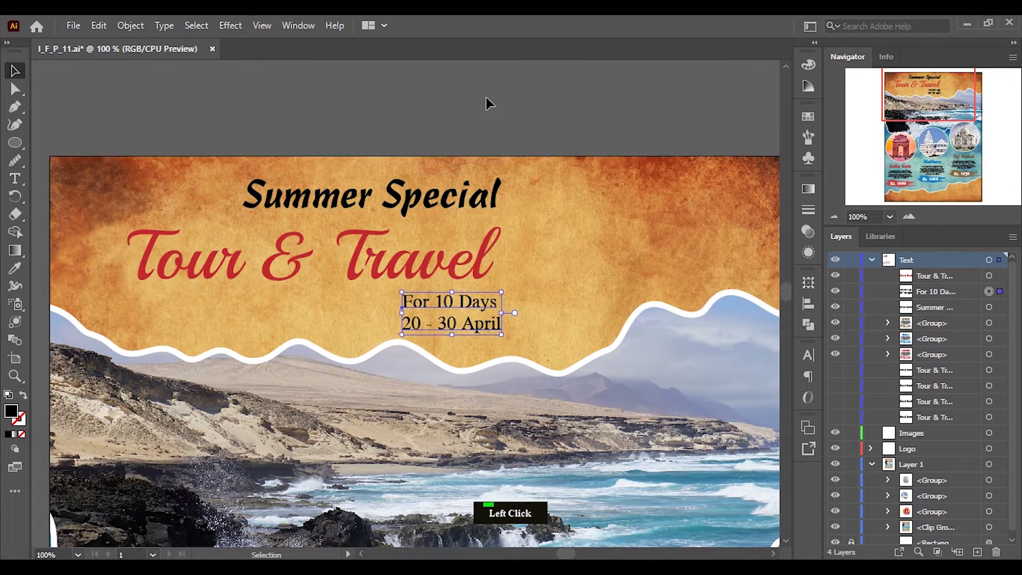
scroll(down, 3)
scroll(up, 3)
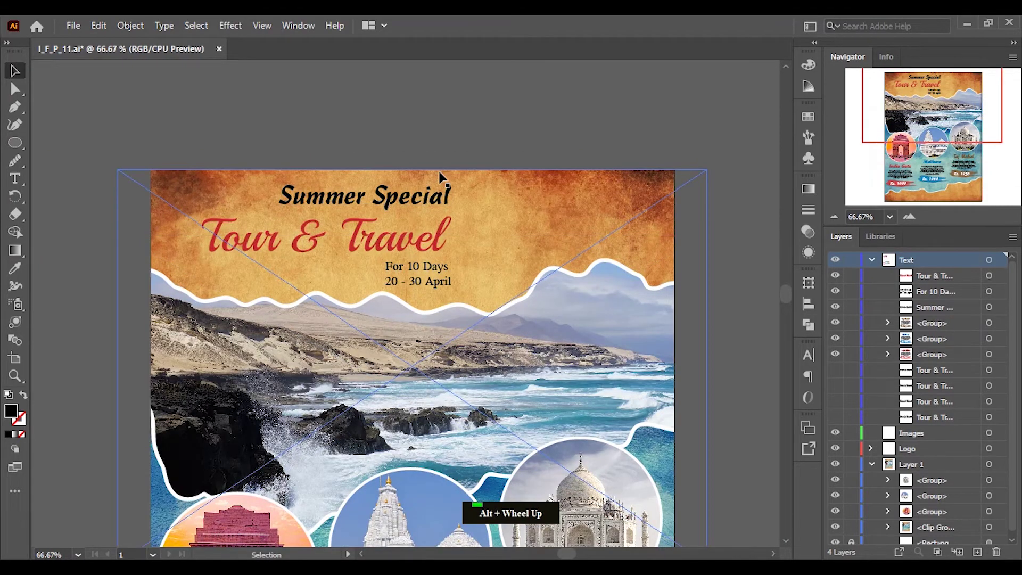
Nudge the red Tour & Travel title upward to tighten the header spacing.
click(419, 241)
key(shift+Up)
key(shift+Down)
key(Up)
key(Up)
key(Up)
key(Up)
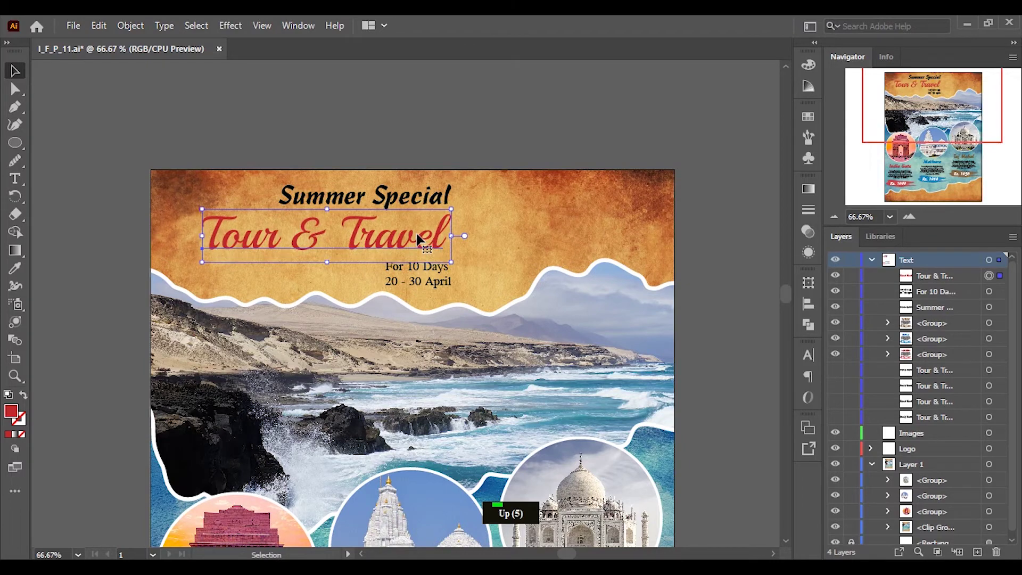
click(455, 144)
scroll(down, 3)
scroll(up, 3)
Draw three overlapping circles beside the title with the Ellipse tool and colour the large one blue.
click(23, 150)
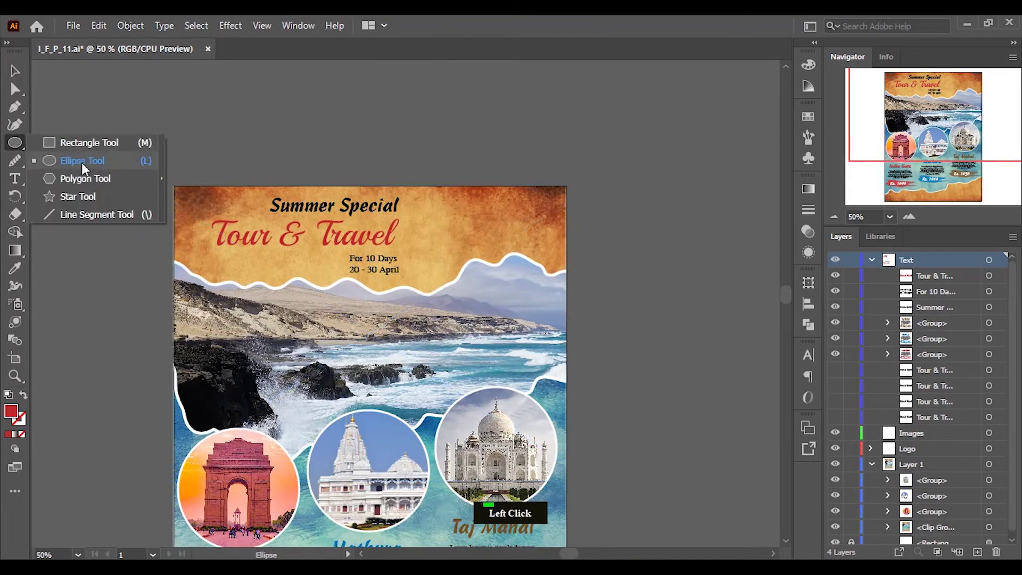
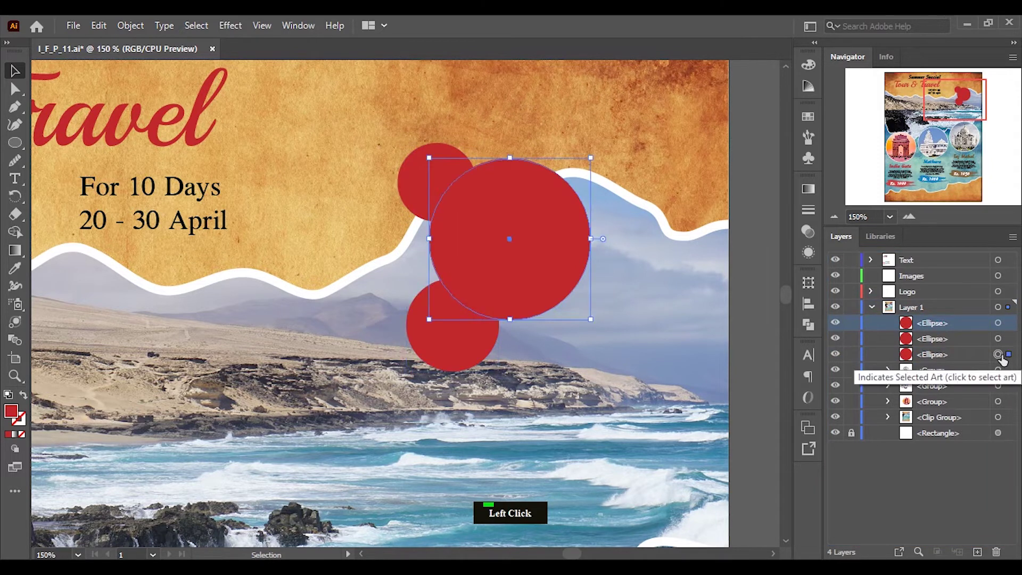
click(487, 341)
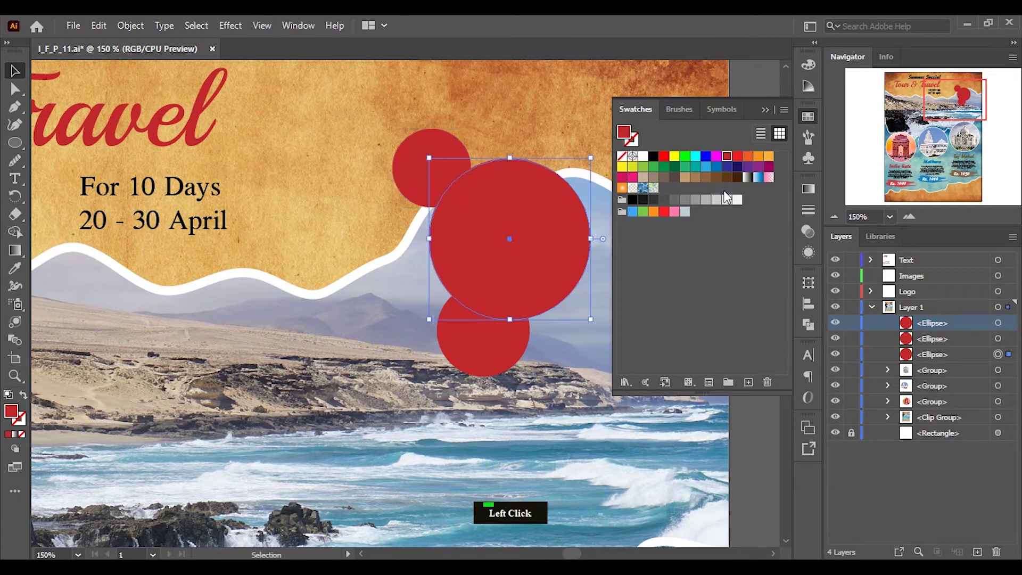
click(719, 172)
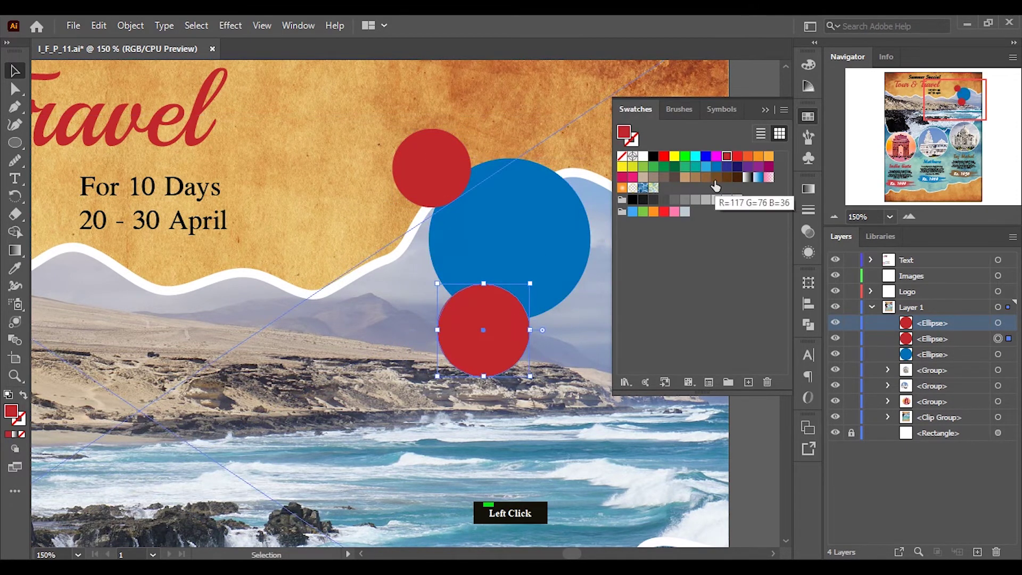
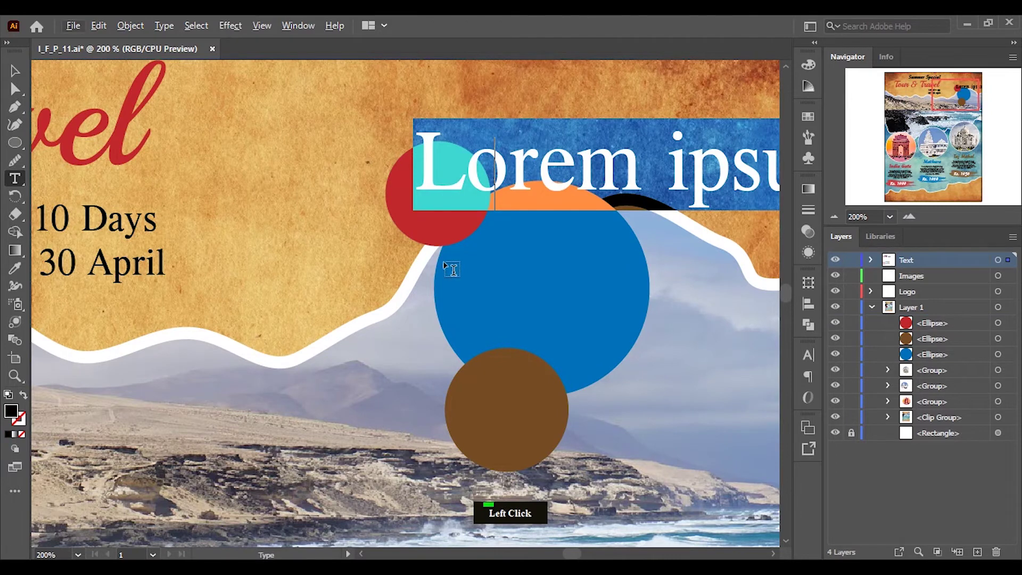
Retype the red circle's label as 'Start at' on two lines and adjust its size and colour.
scroll(down, 3)
key(BackSpace)
key(s)
key(t)
key(a)
key(r)
key(t)
key(Return)
key(a)
key(t)
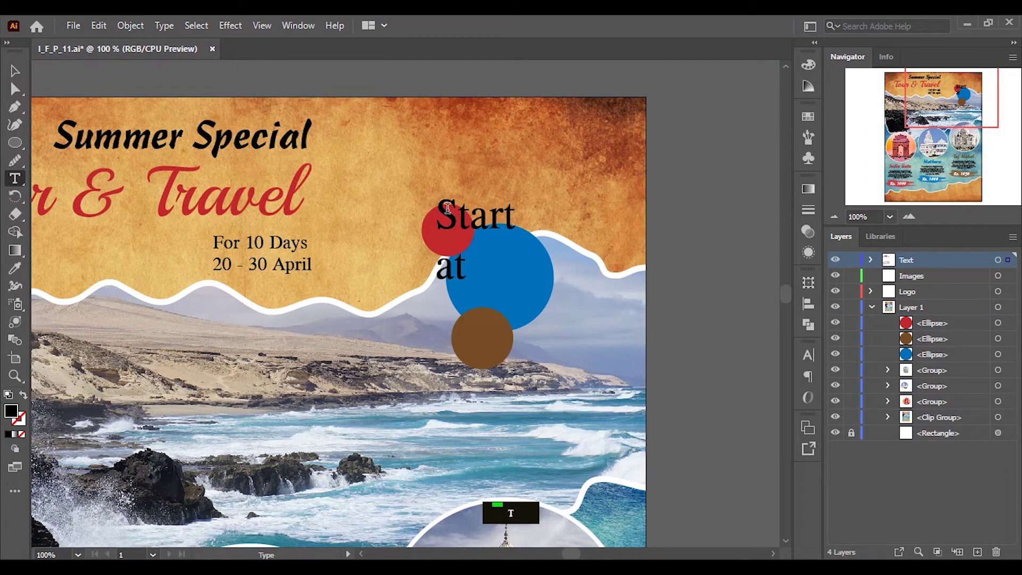
click(15, 72)
scroll(up, 3)
click(816, 360)
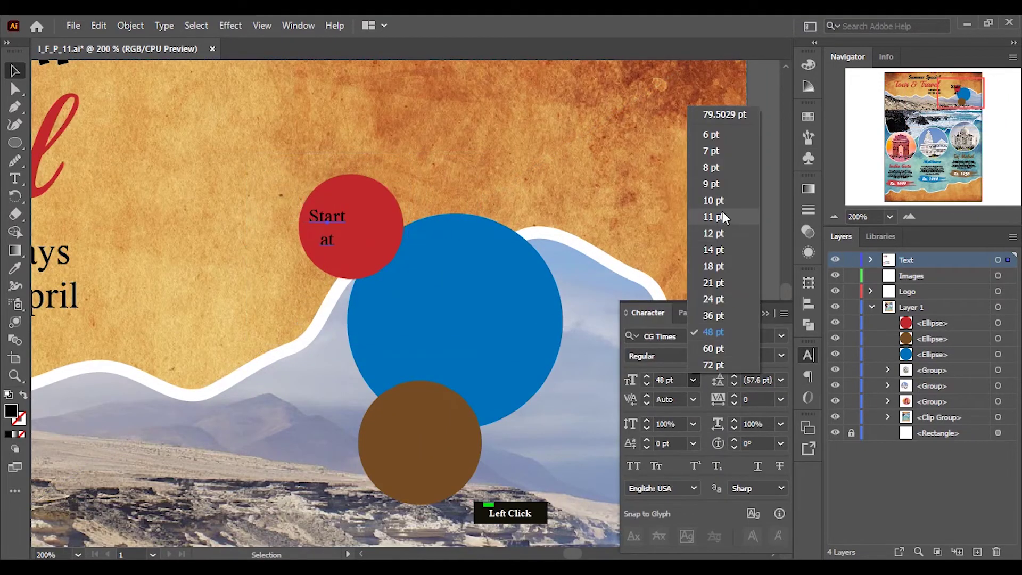
click(735, 285)
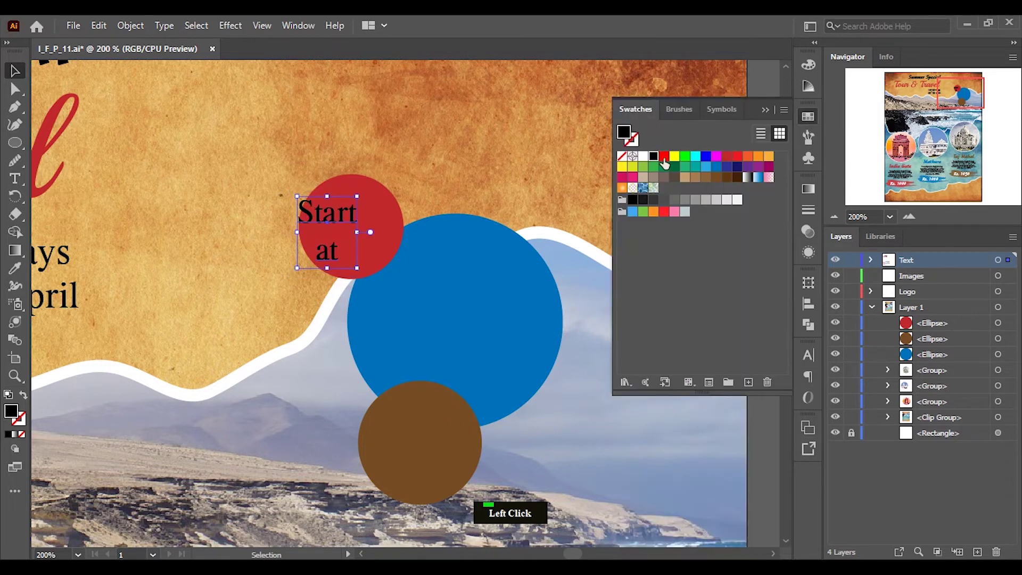
scroll(up, 3)
Label the blue circle 'Rs. 20000' with 'Per - Person' on a second line.
click(332, 170)
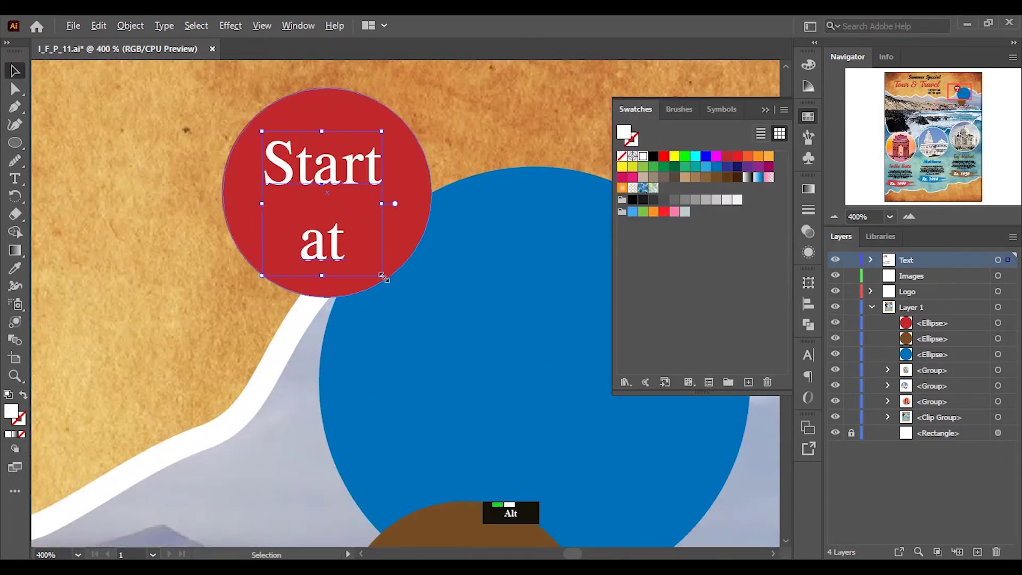
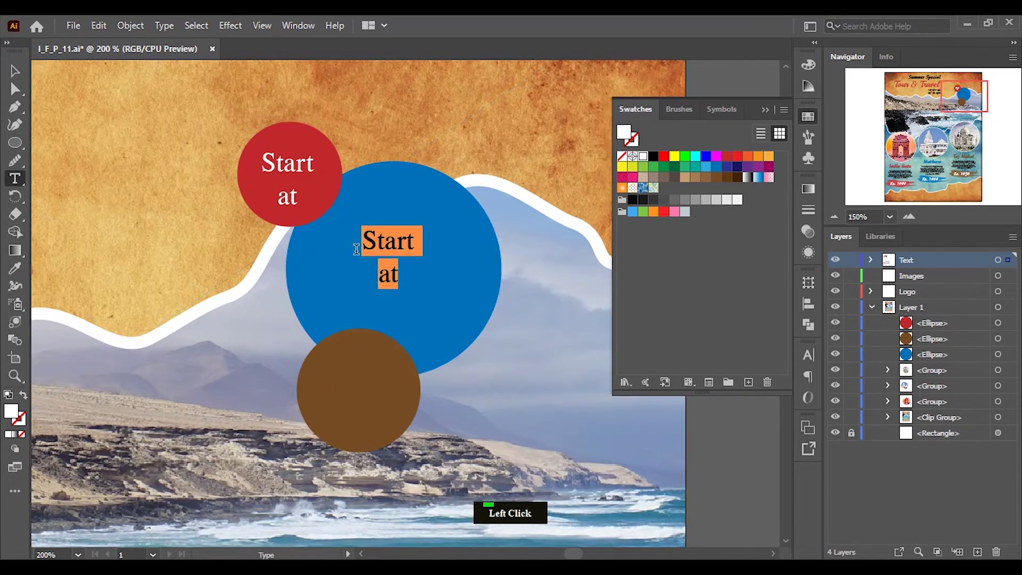
key(r)
key(s)
key(.)
key(space)
key(2)
key(0)
key(0)
key(0)
key(0)
key(Return)
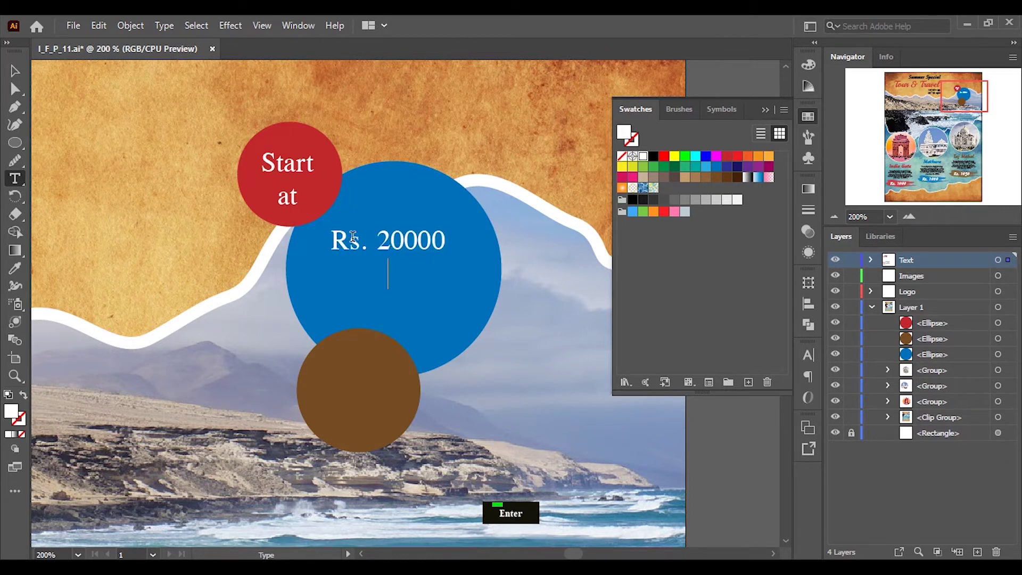
key(p)
key(e)
key(r)
key(space)
key(-)
key(space)
key(p)
key(e)
key(r)
key(s)
key(o)
key(n)
Replace the brown circle's text with '40% Off' and widen its tracking to 200.
click(17, 78)
click(22, 180)
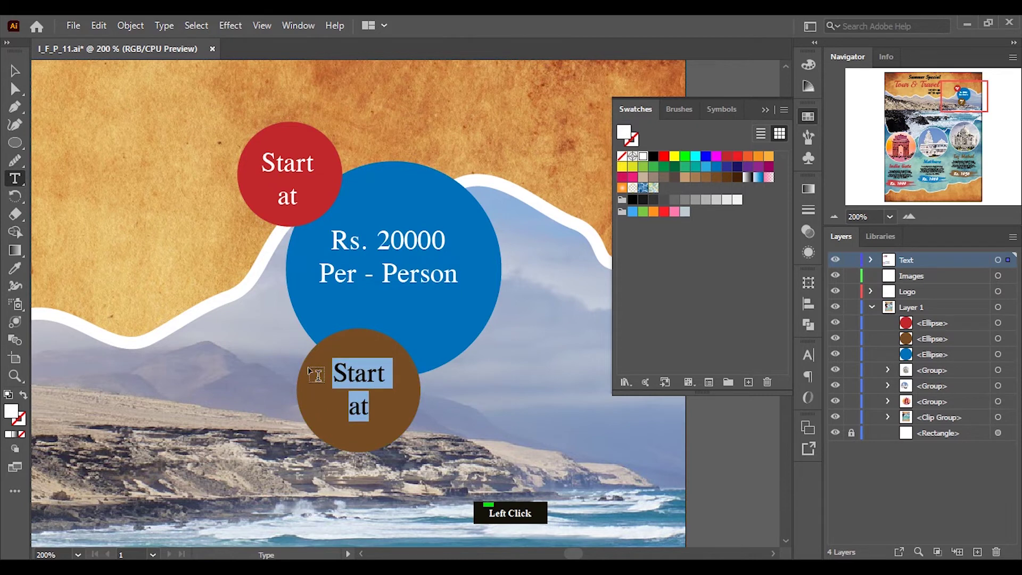
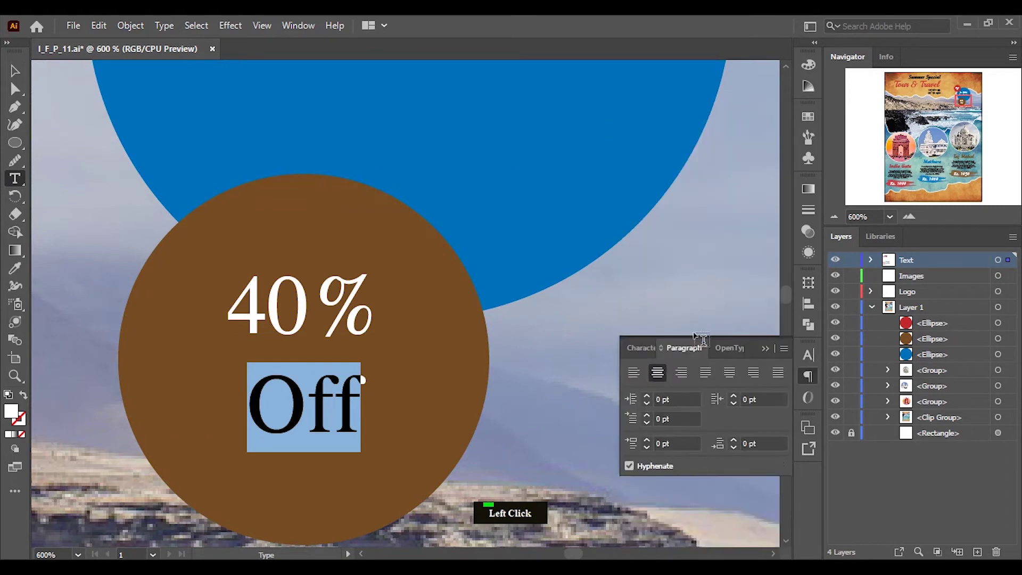
scroll(down, 3)
click(792, 402)
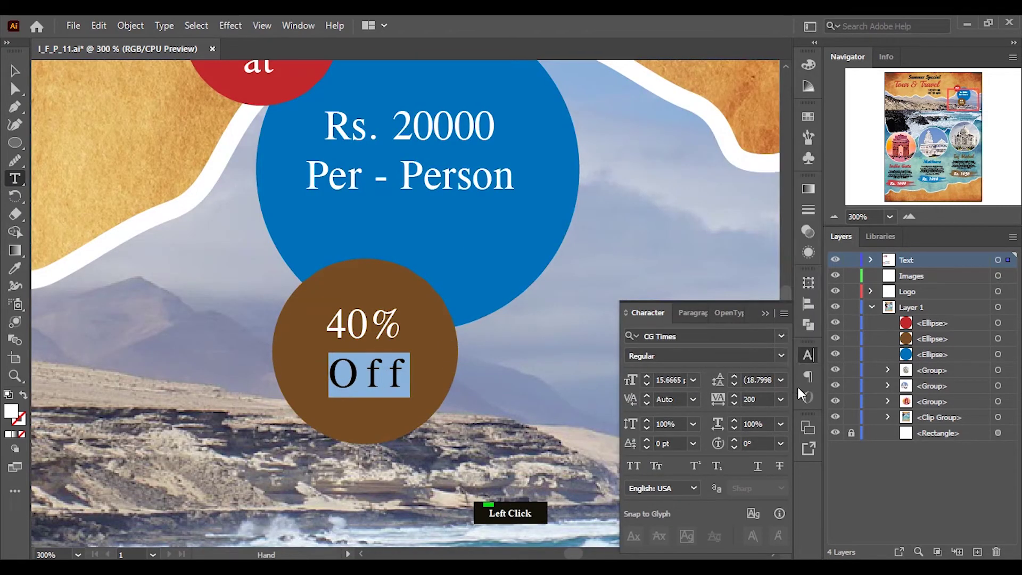
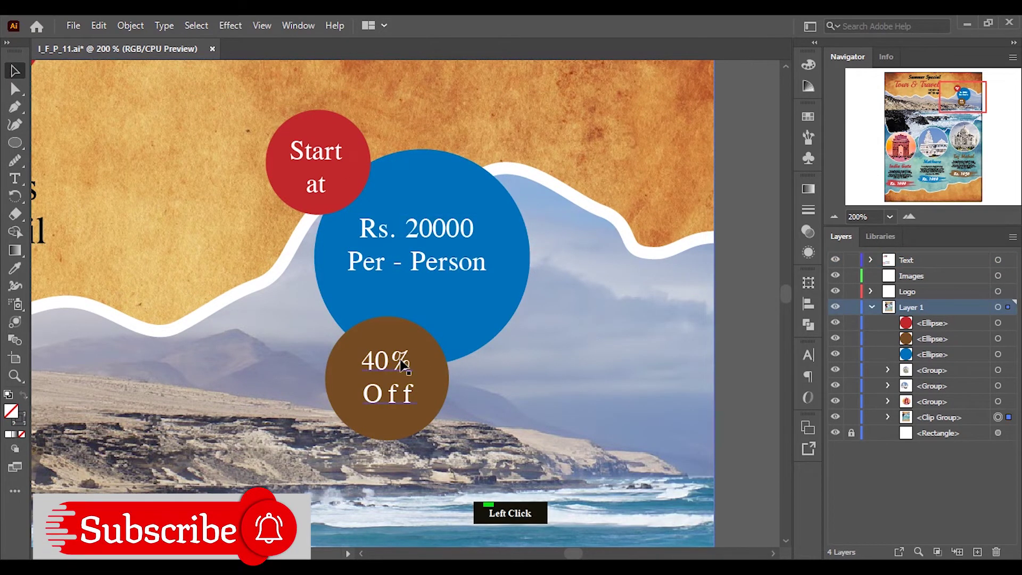
Centre the 'Start at' and price labels horizontally and vertically within their circles.
click(343, 126)
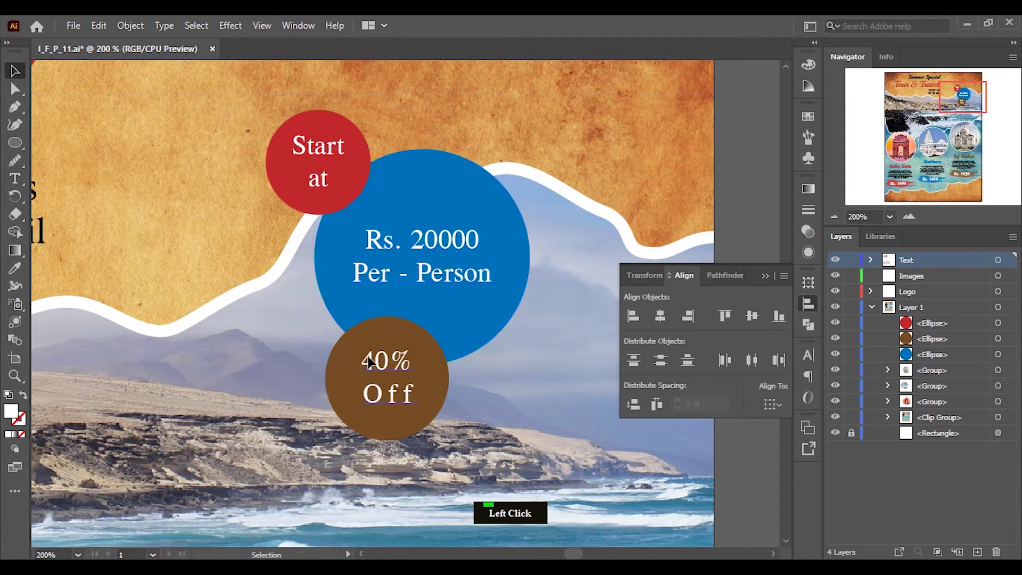
click(434, 356)
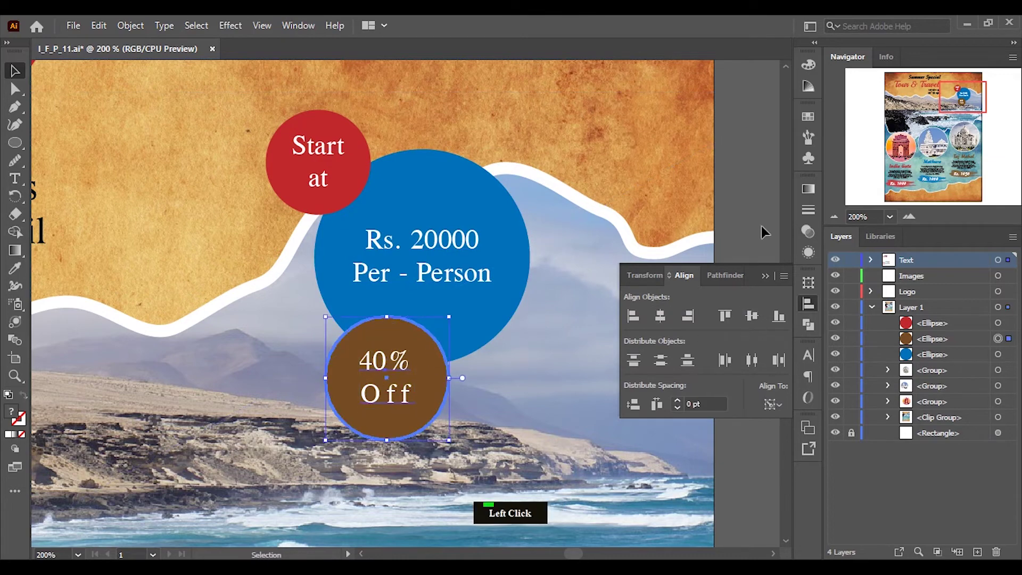
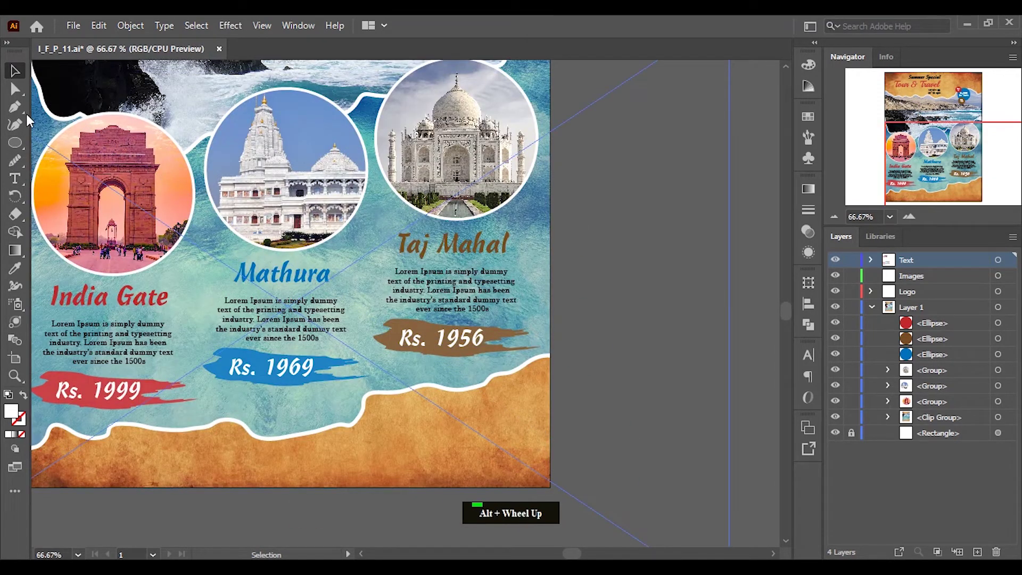
Duplicate the Rs. 1956 brush stroke as a red banner at the bottom and drop a text copy onto it.
click(878, 266)
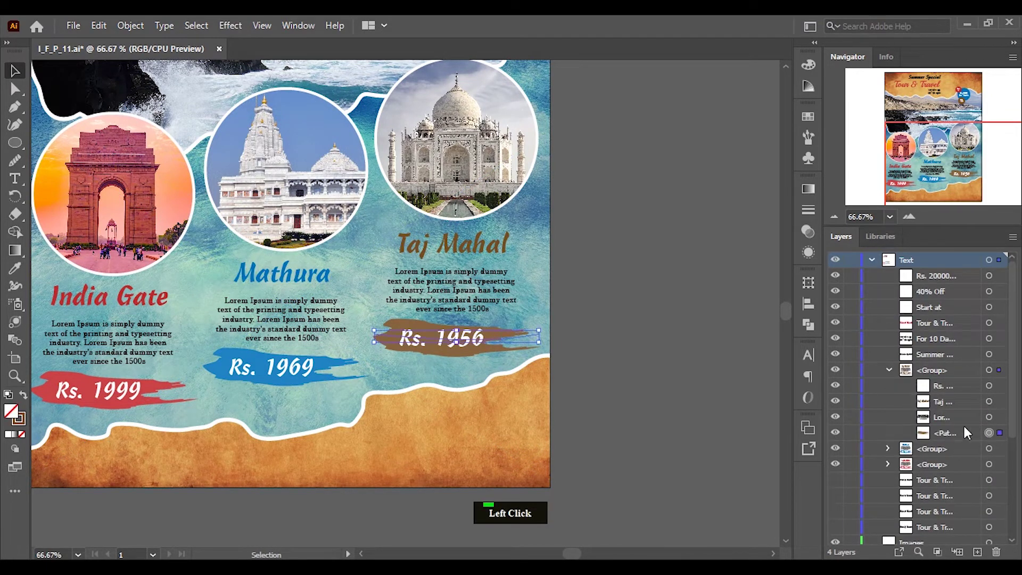
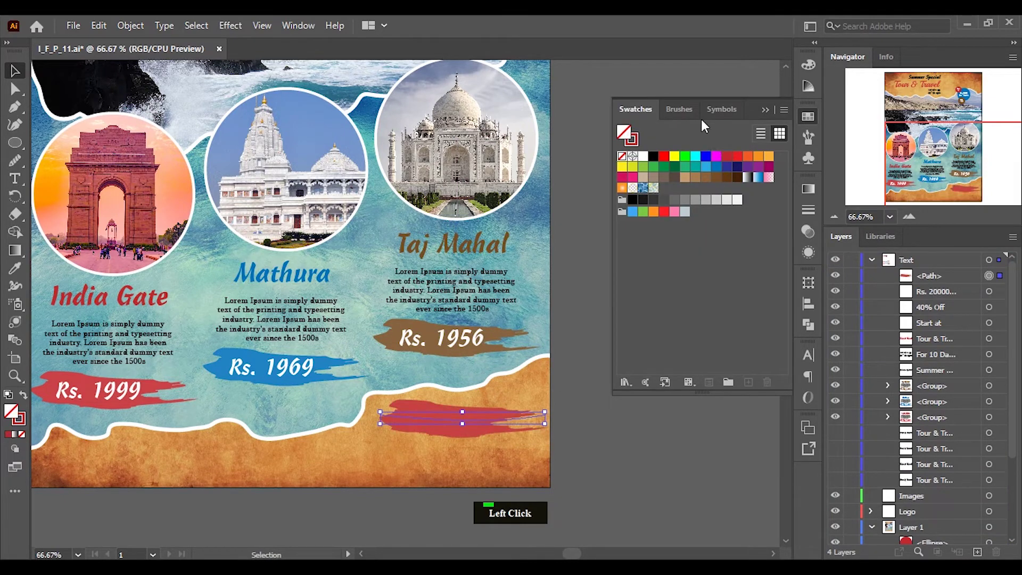
scroll(up, 3)
scroll(down, 3)
scroll(down, 3)
scroll(up, 3)
click(461, 241)
scroll(down, 3)
scroll(up, 3)
click(575, 152)
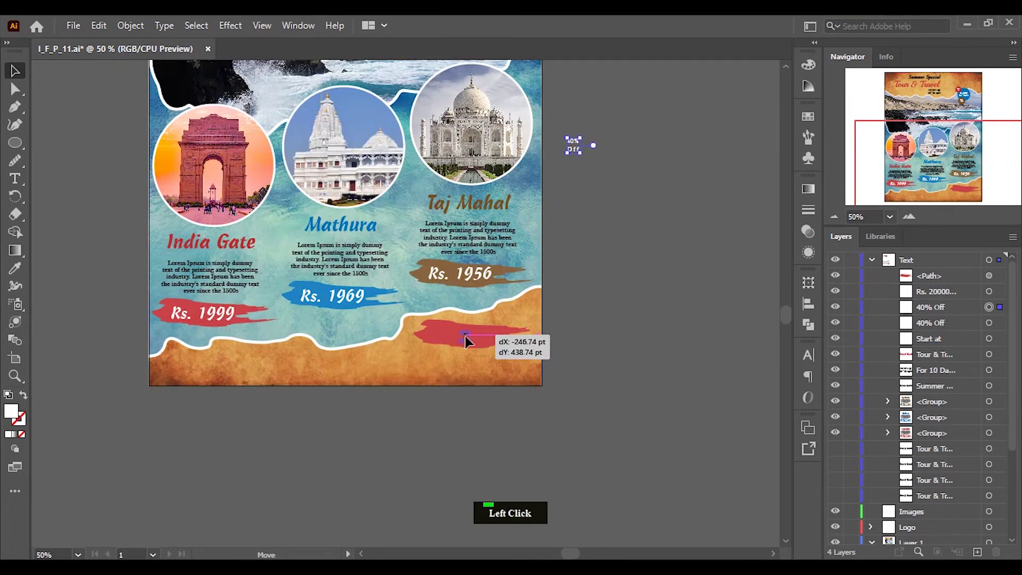
scroll(up, 3)
click(527, 337)
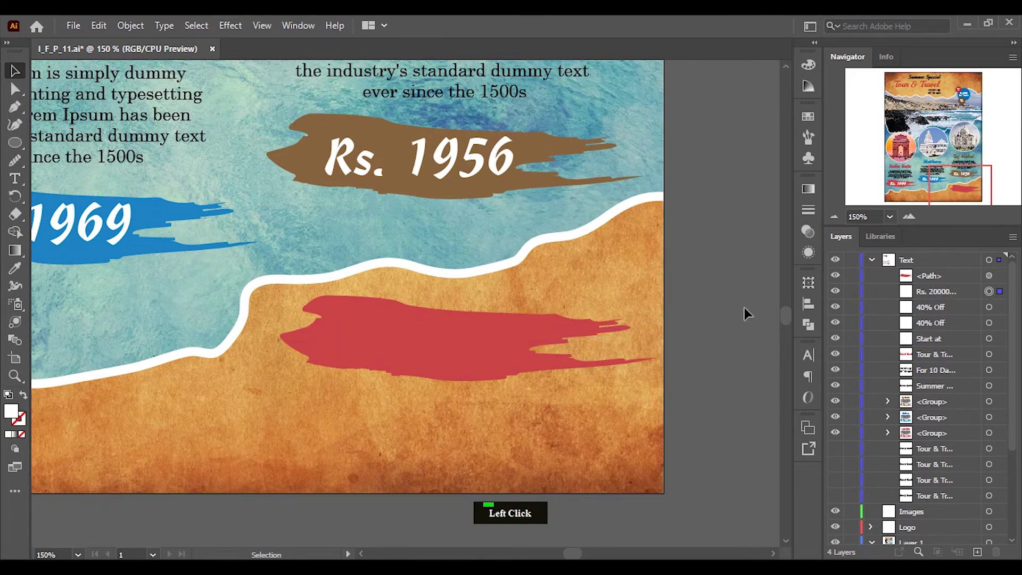
scroll(down, 3)
click(1000, 312)
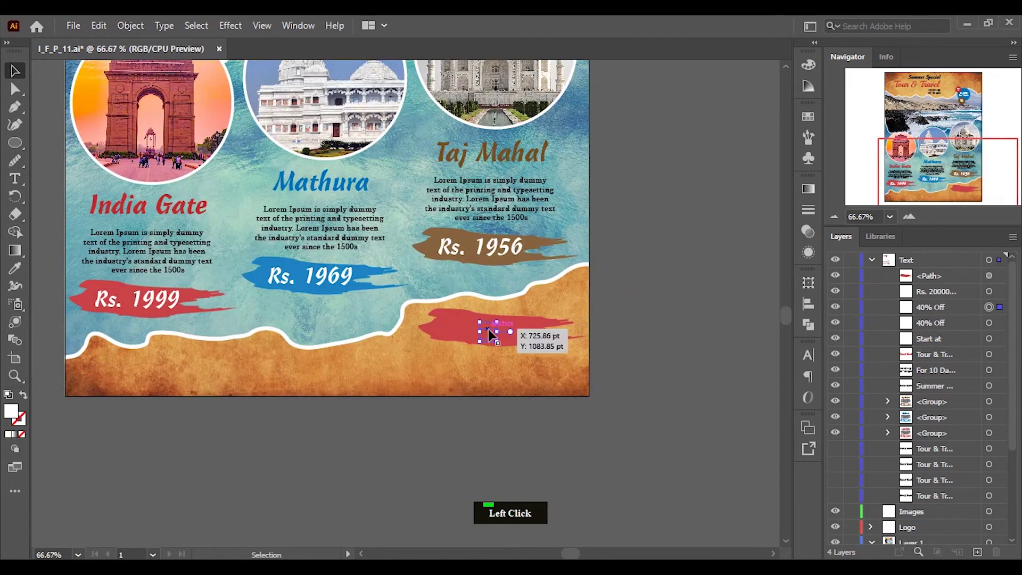
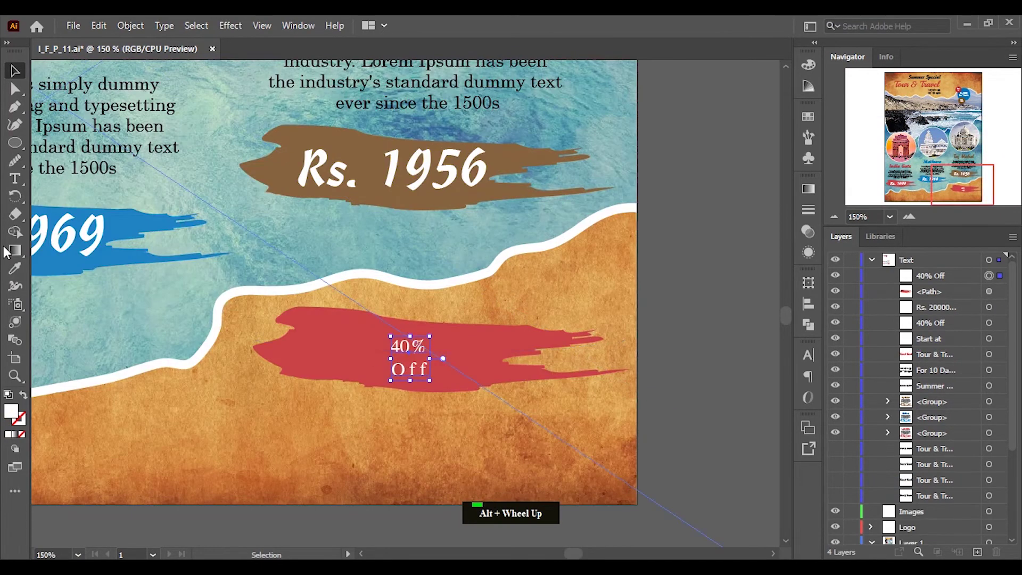
Retype the banner text as 'Book Now' and enlarge it to 36 pt.
click(24, 180)
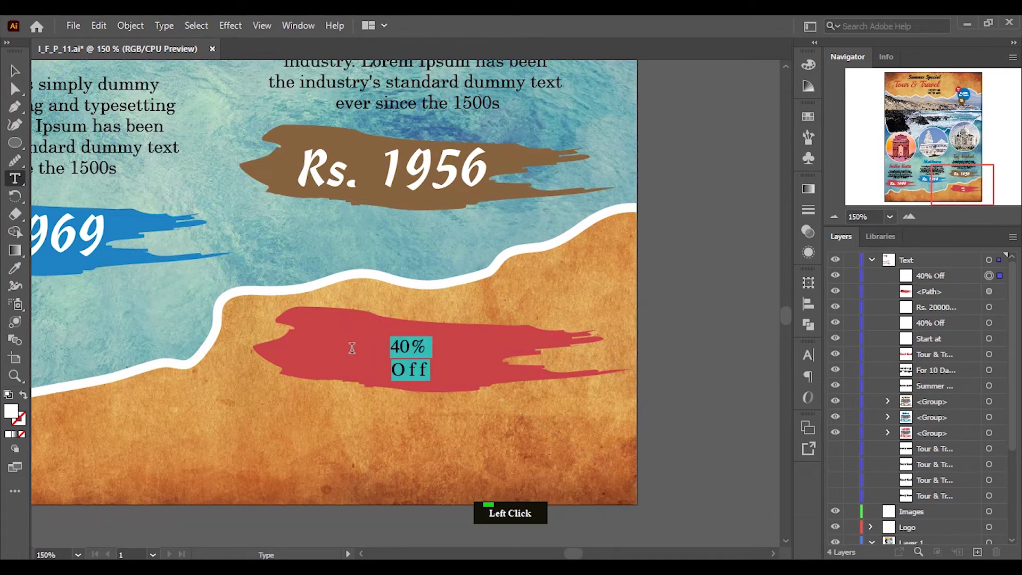
key(b)
key(o)
key(o)
key(k)
key(space)
key(n)
key(o)
key(w)
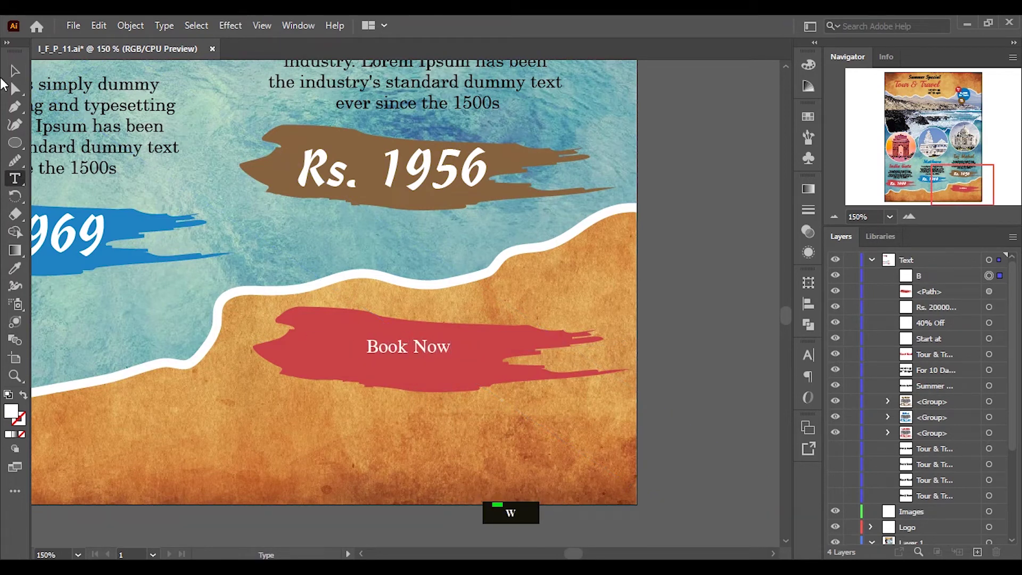
click(15, 70)
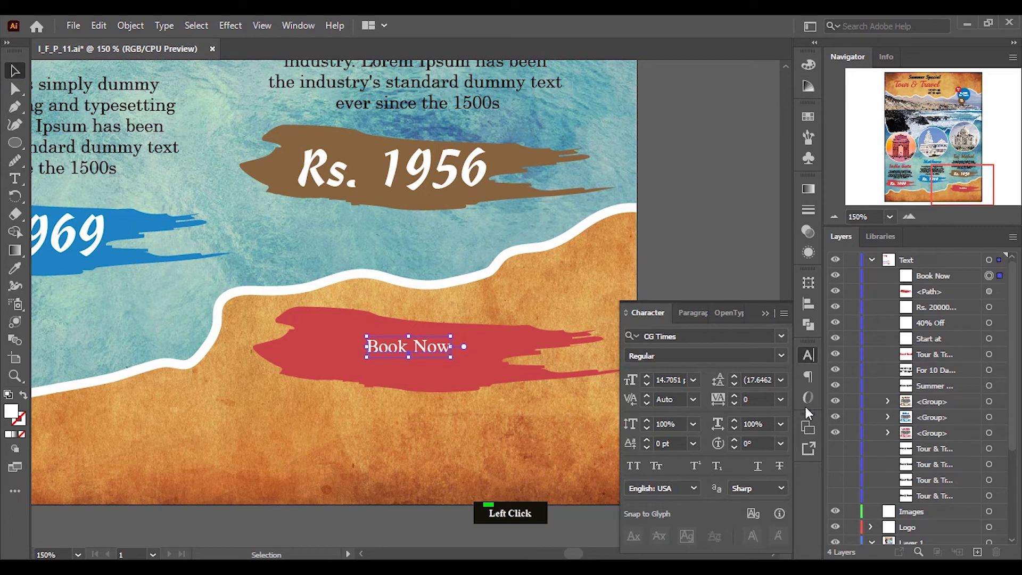
click(683, 378)
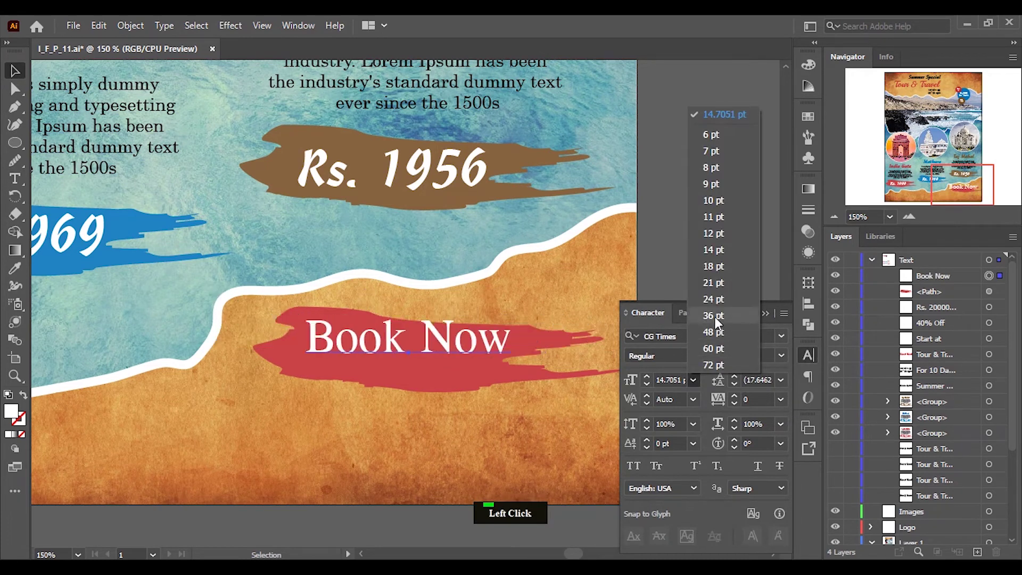
click(724, 319)
scroll(up, 3)
click(443, 346)
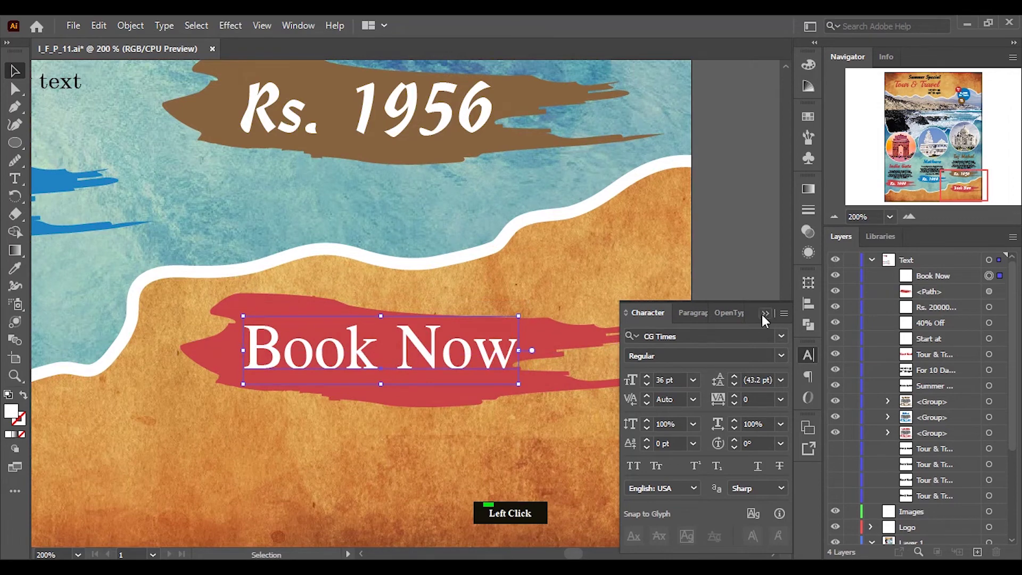
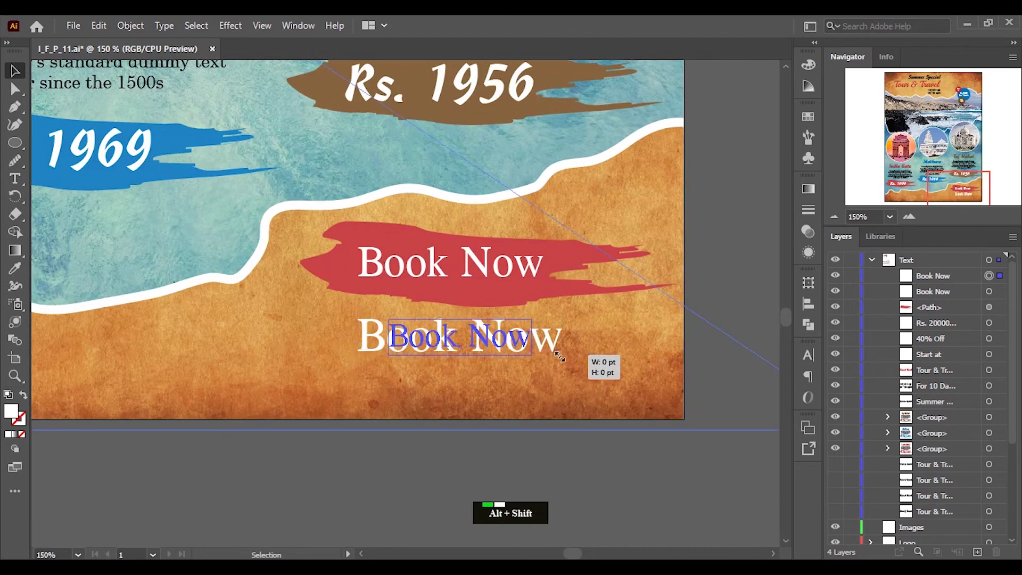
Place a text copy below the banner and retype it as the phone number '91 99999'.
click(470, 347)
scroll(up, 3)
click(17, 183)
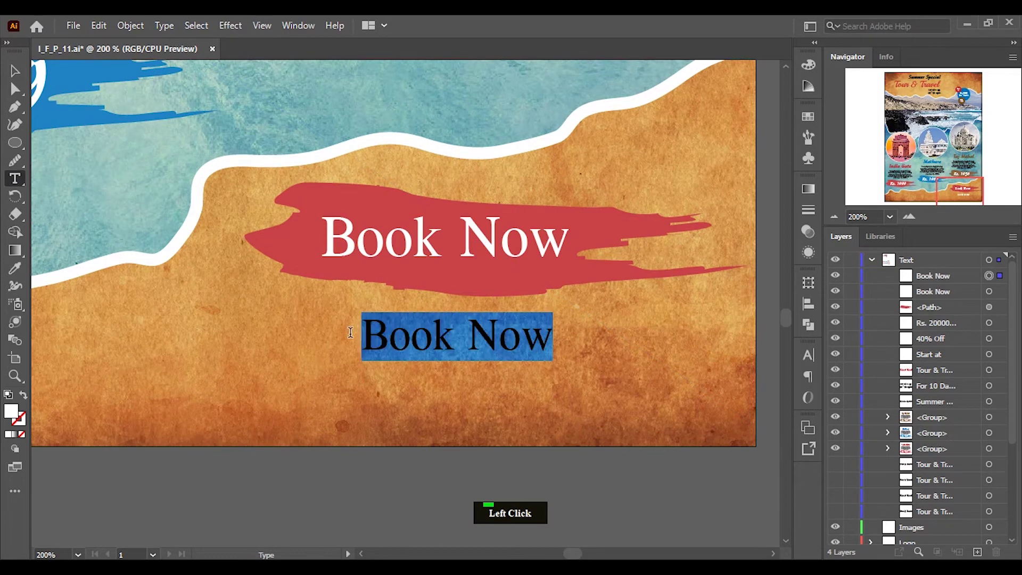
key(])
key(9)
key(1)
key(space)
key(9)
key(9)
key(9)
key(9)
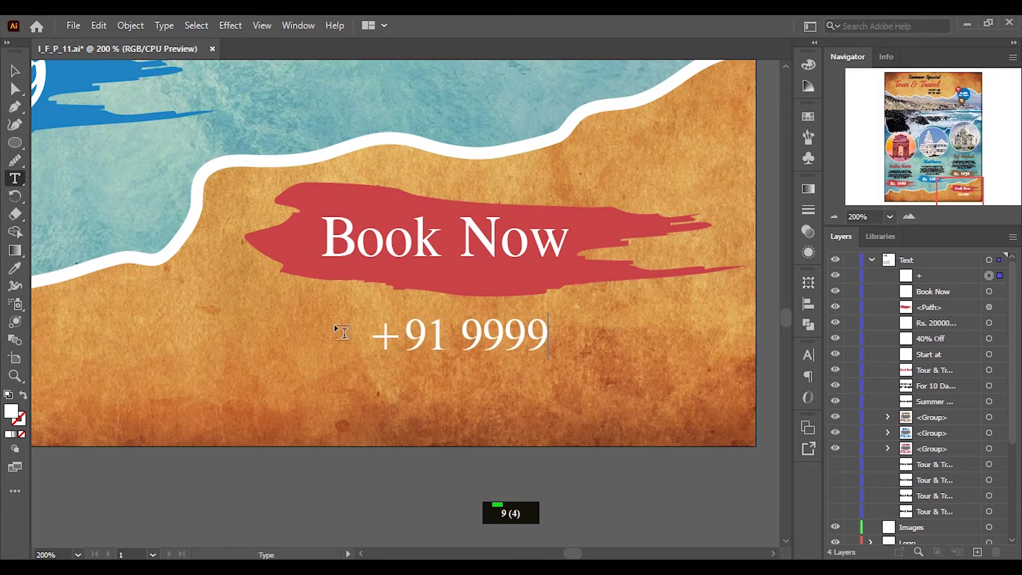
key(9)
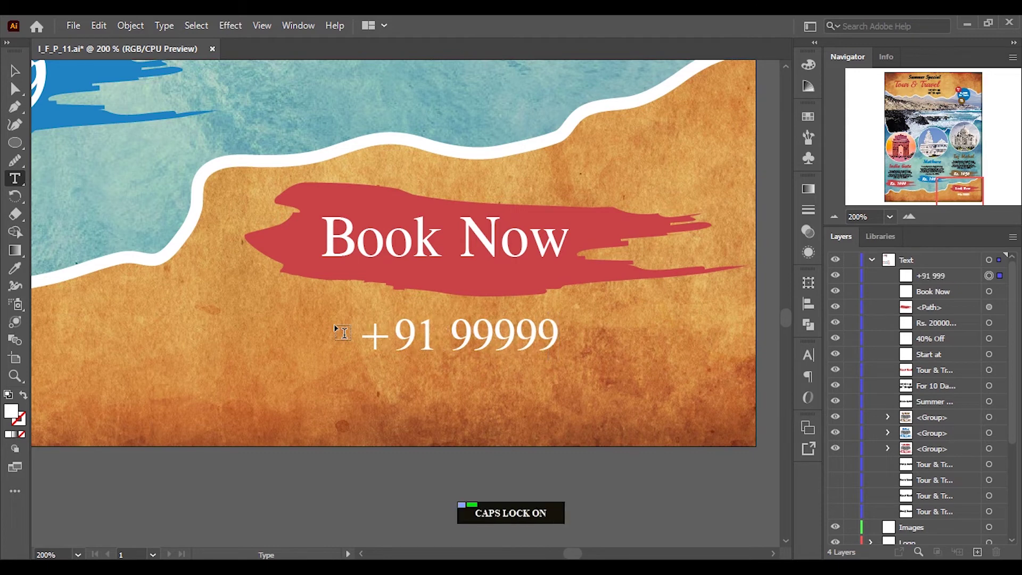
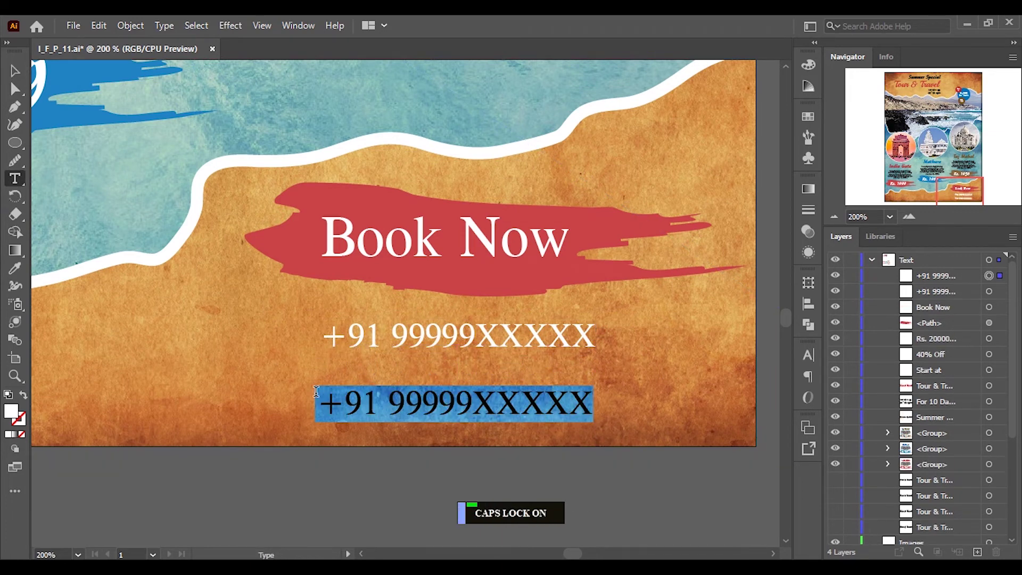
key(ctrl+z)
key(BackSpace)
key(w)
key(w)
key(w)
key(.)
key(y)
key(o)
key(u)
key(r)
key(w)
key(e)
key(b)
key(s)
key(i)
key(t)
key(e)
key(.)
key(c)
key(o)
key(m)
click(17, 79)
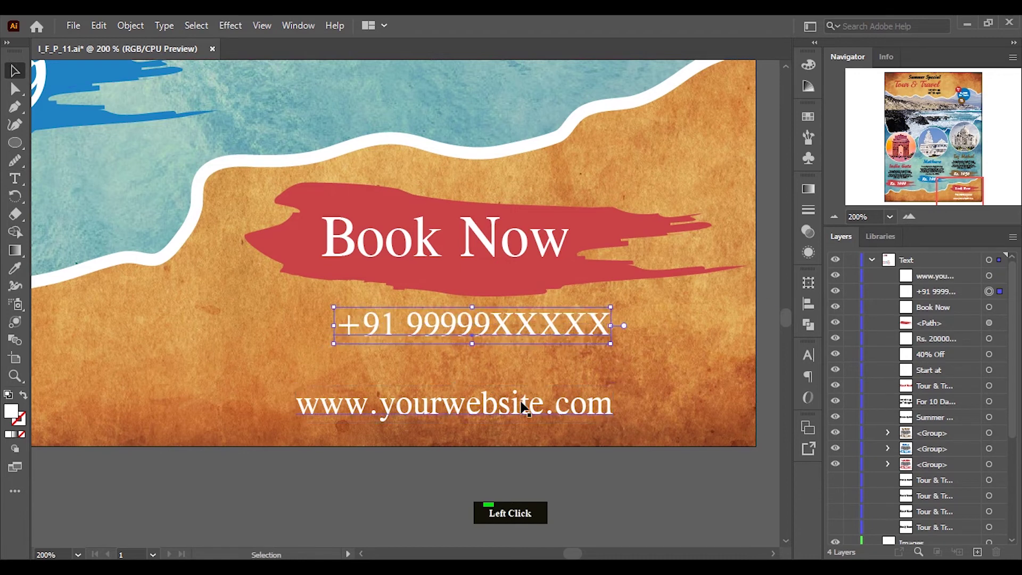
Add a third line below reading 'youremailaddress'.
click(528, 380)
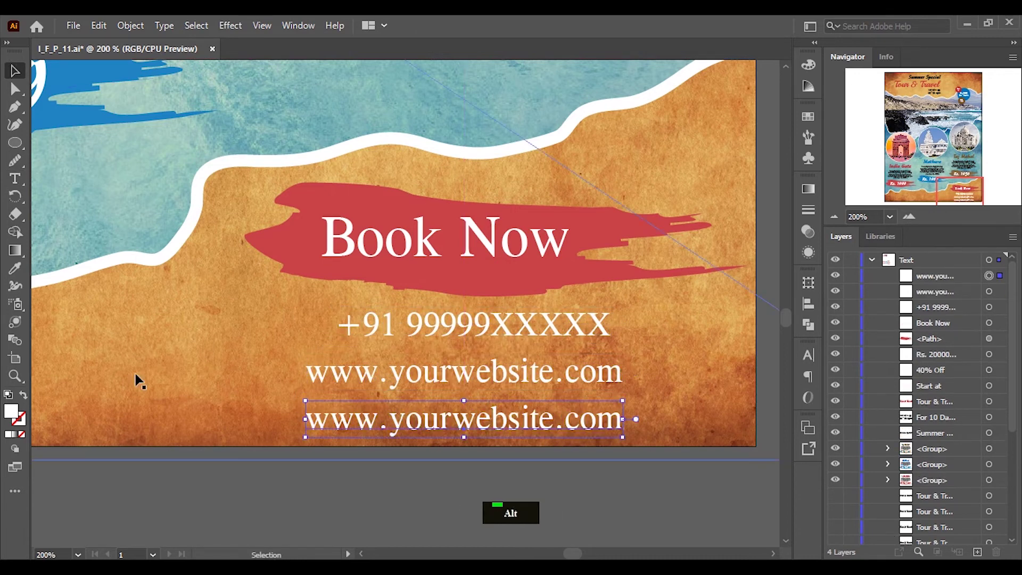
click(24, 179)
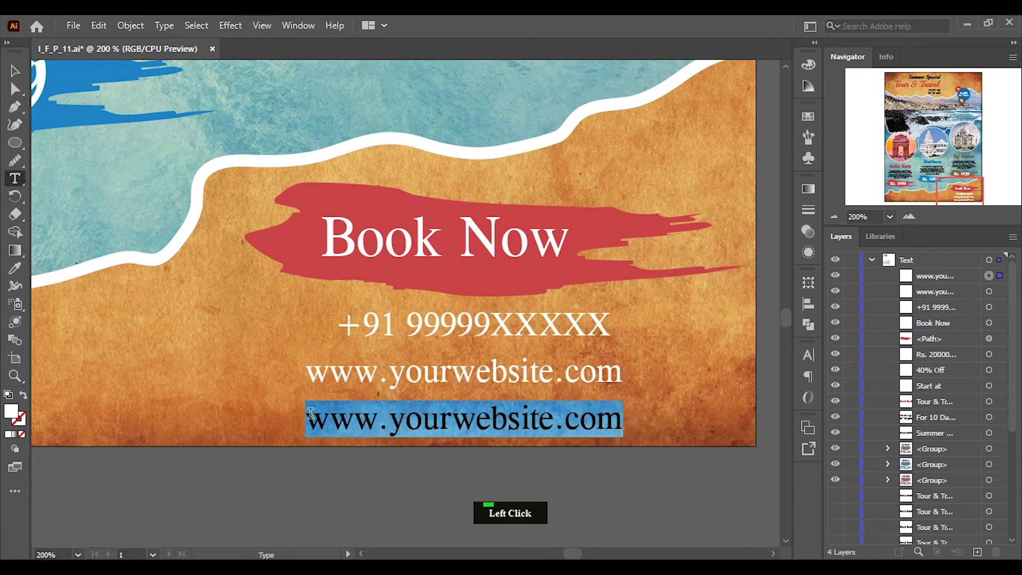
key(y)
key(o)
key(u)
key(r)
key(e)
key(m)
key(a)
key(i)
key(l)
key(a)
key(d)
key(d)
key(r)
key(e)
key(s)
key(s)
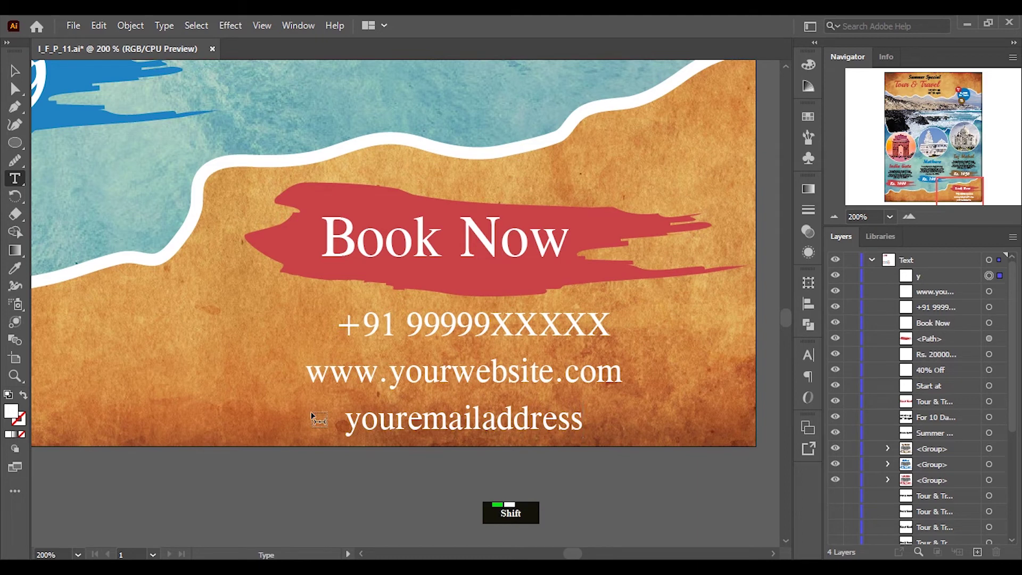
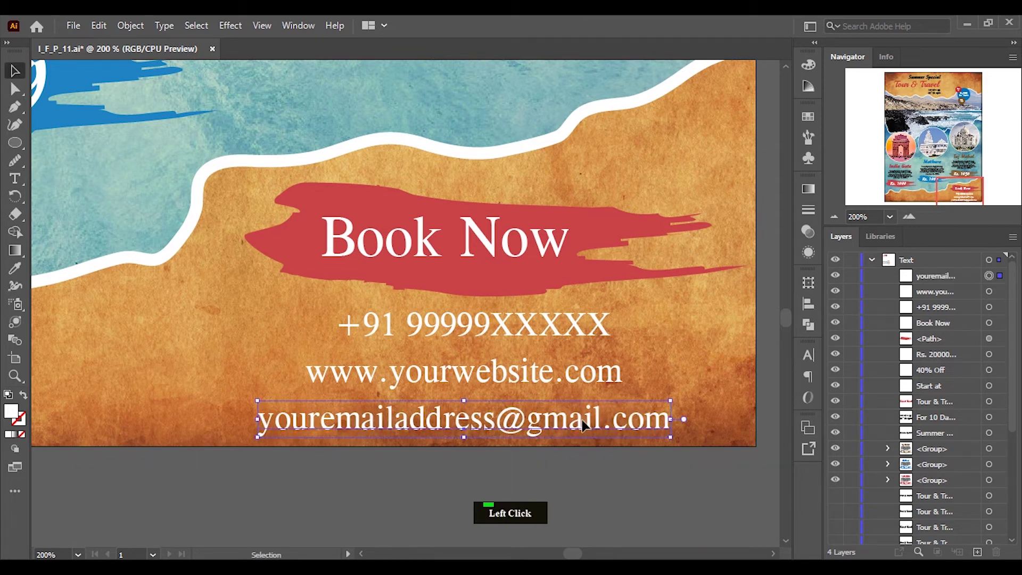
Distribute the phone, website and email lines with even vertical spacing and group them.
click(570, 377)
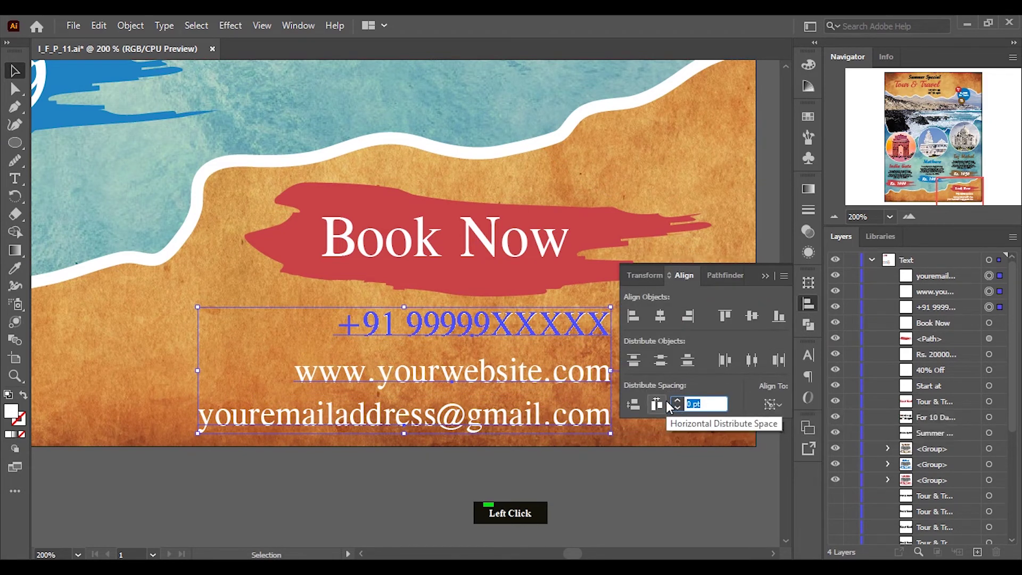
double_click(681, 406)
click(635, 406)
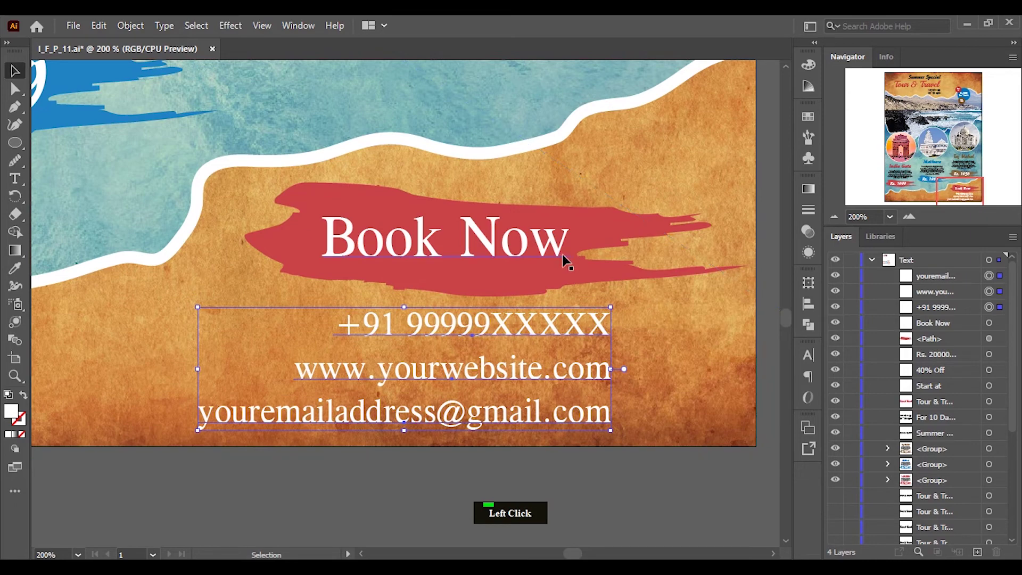
scroll(down, 3)
click(567, 363)
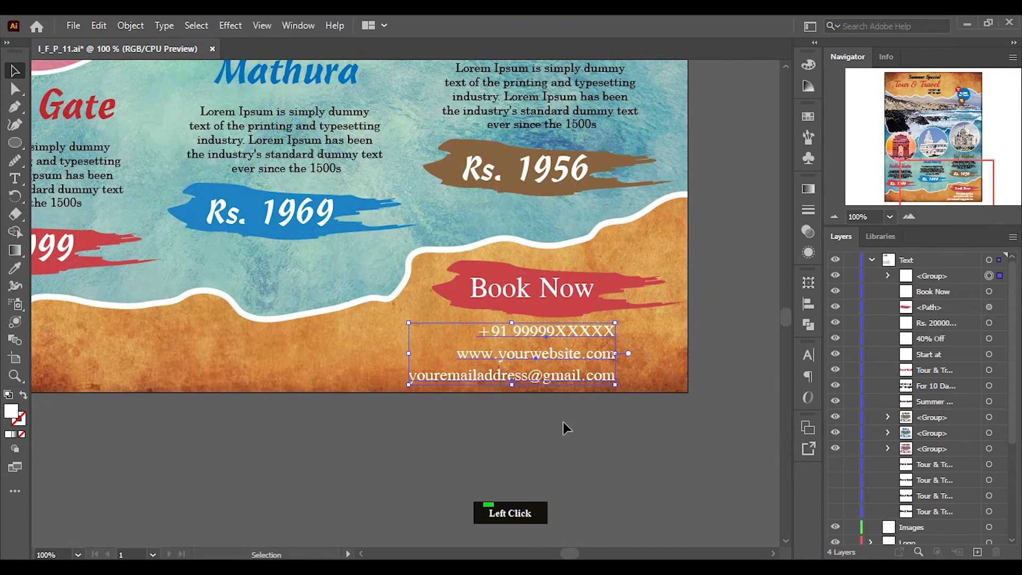
click(609, 322)
Scroll over the poster to review the contact block and logo placement.
scroll(down, 3)
scroll(down, 3)
scroll(up, 3)
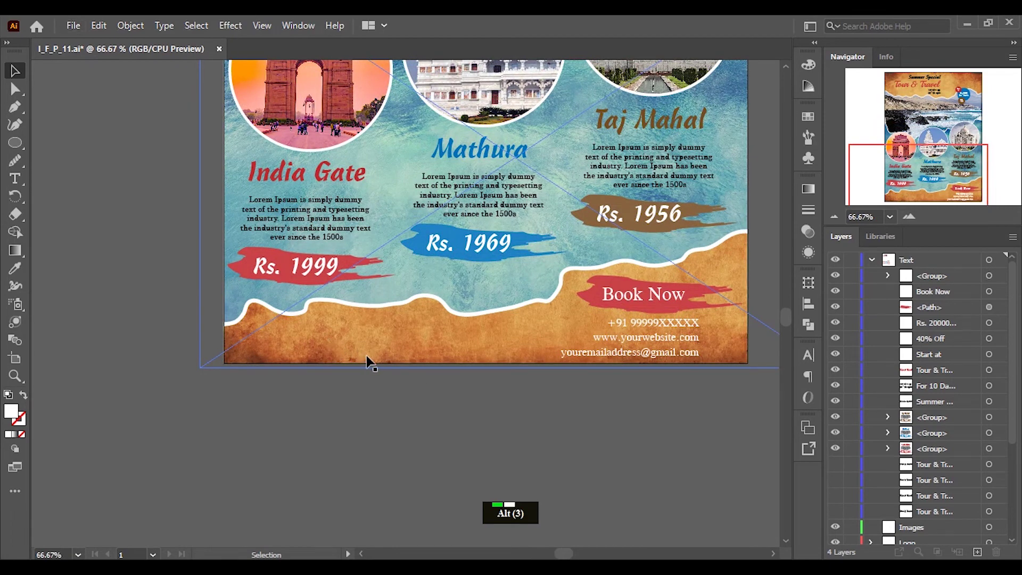
scroll(down, 3)
scroll(up, 3)
scroll(up, 3)
scroll(down, 3)
click(877, 267)
scroll(up, 3)
click(559, 107)
scroll(down, 3)
scroll(up, 3)
click(536, 160)
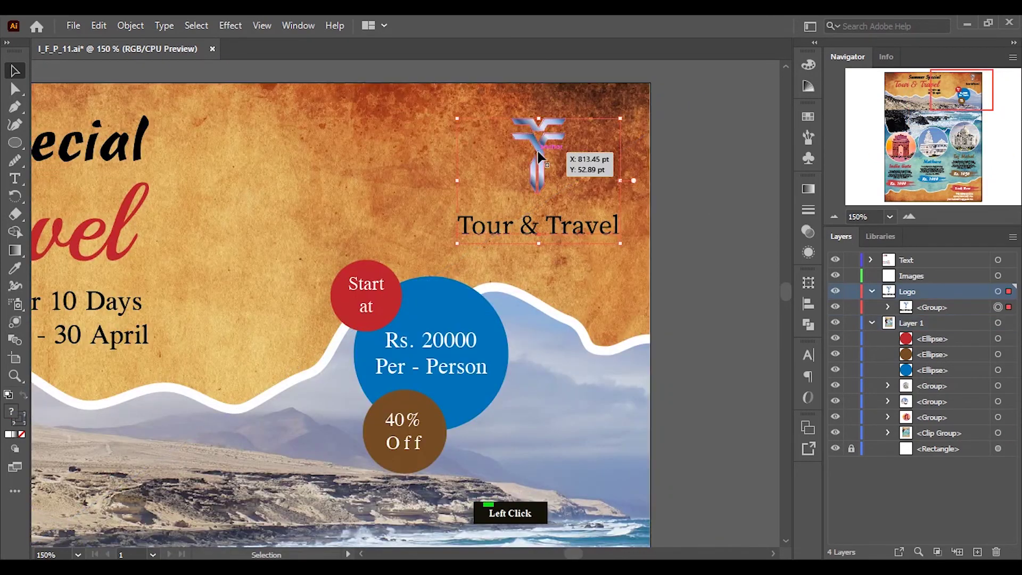
key(shift+Up)
key(shift+Right)
click(726, 236)
scroll(up, 3)
scroll(down, 3)
scroll(up, 3)
click(878, 308)
scroll(down, 3)
scroll(up, 3)
scroll(up, 3)
scroll(up, 3)
scroll(down, 3)
scroll(up, 3)
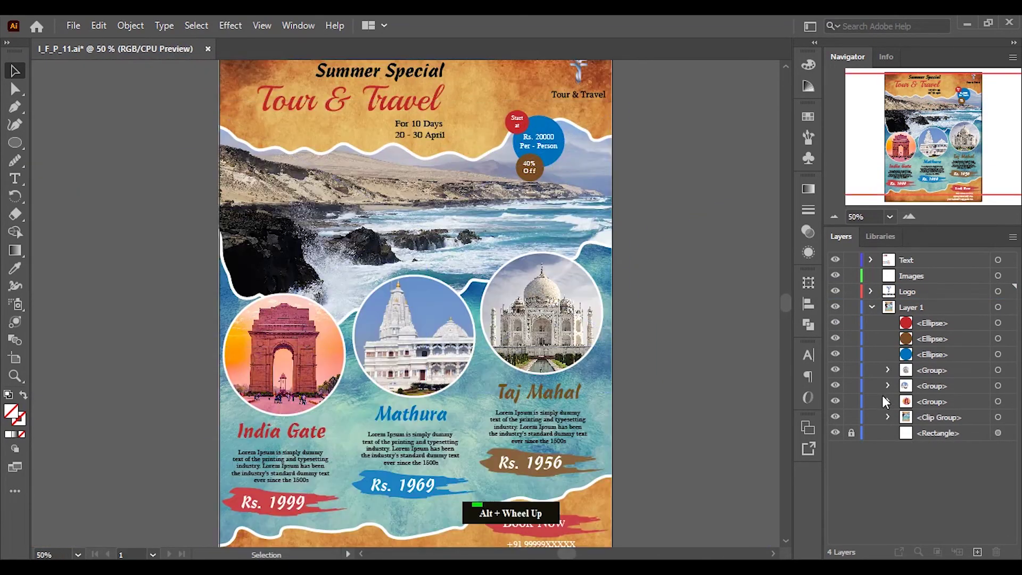
click(893, 426)
scroll(down, 3)
click(841, 449)
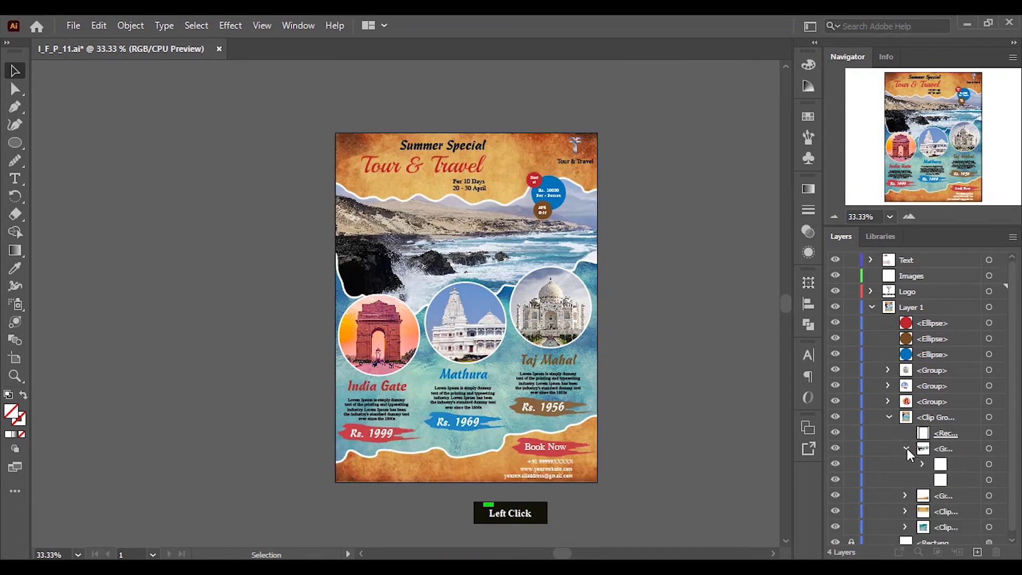
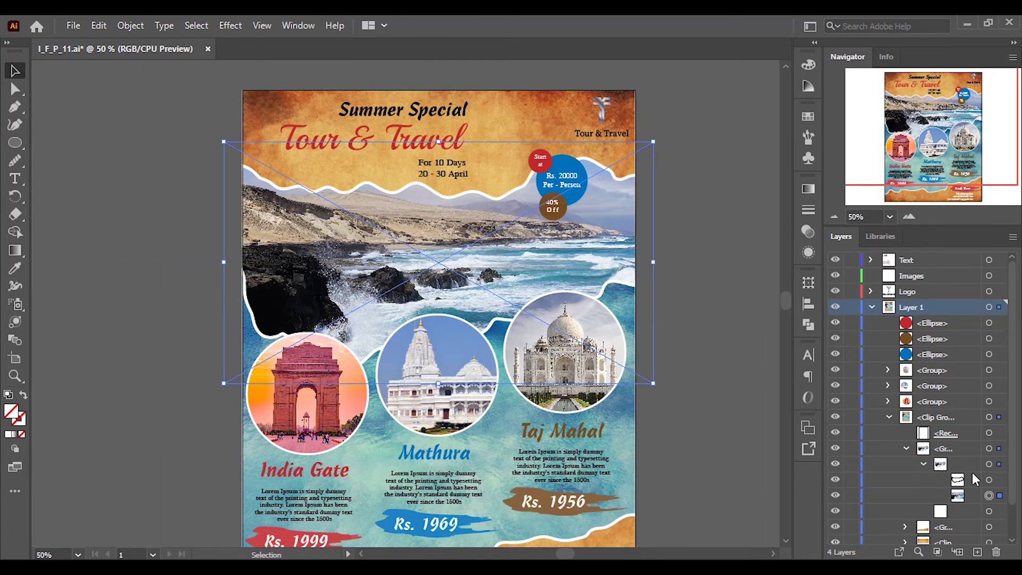
click(1005, 486)
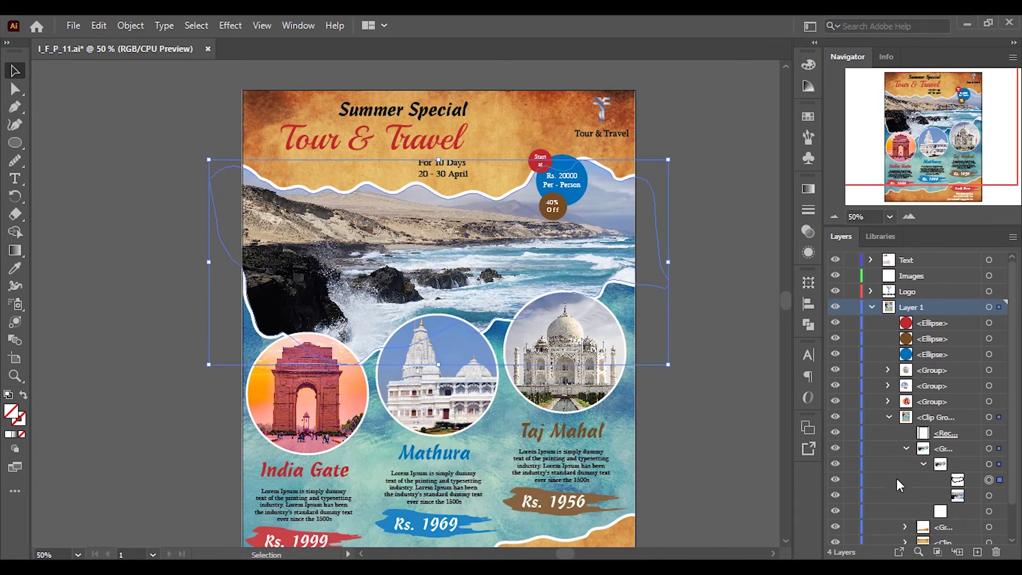
click(740, 420)
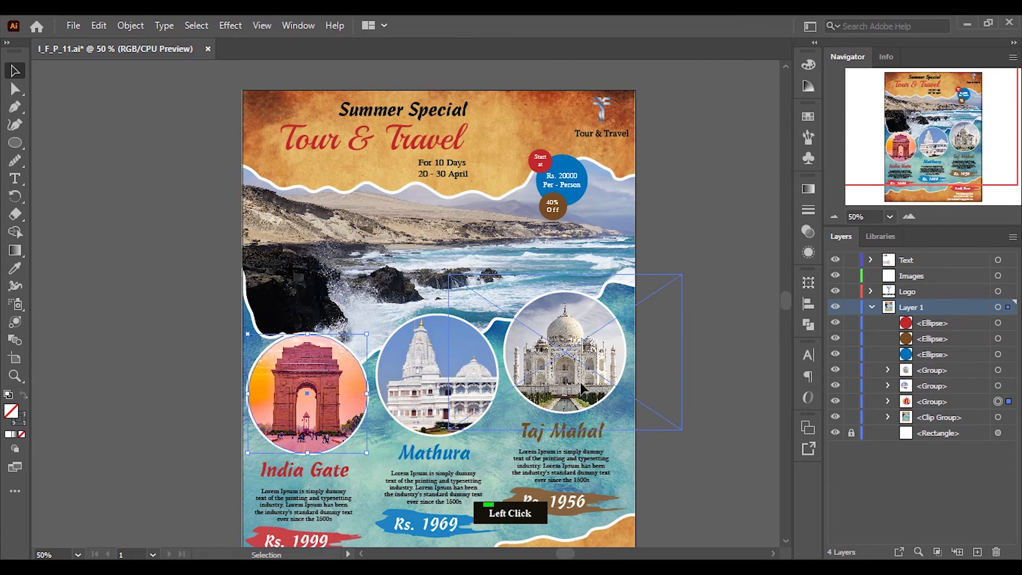
Nudge the Taj Mahal circle and horizontally center it over its title and description.
click(575, 382)
scroll(down, 3)
scroll(up, 3)
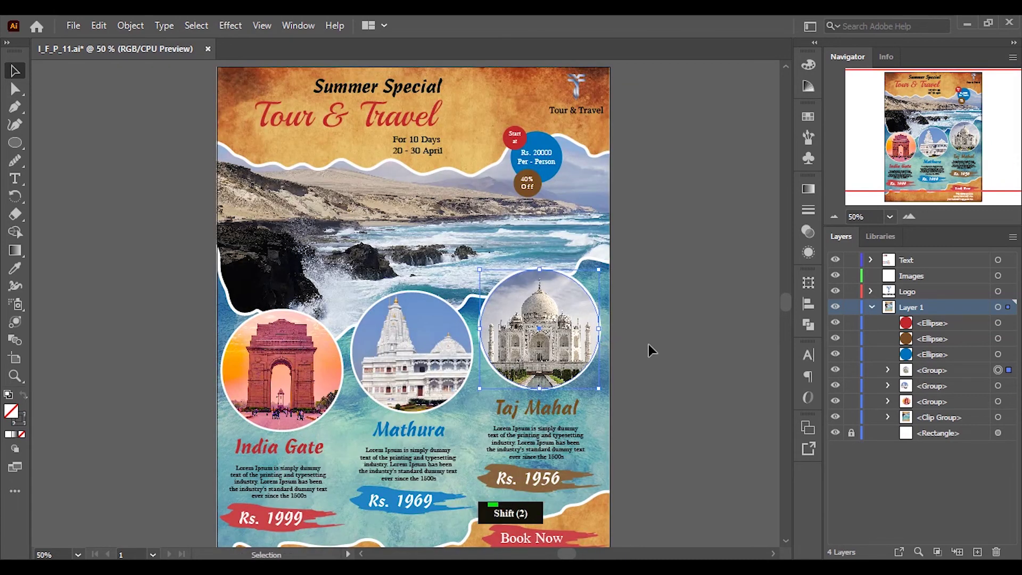
key(shift+Right)
key(shift+Right)
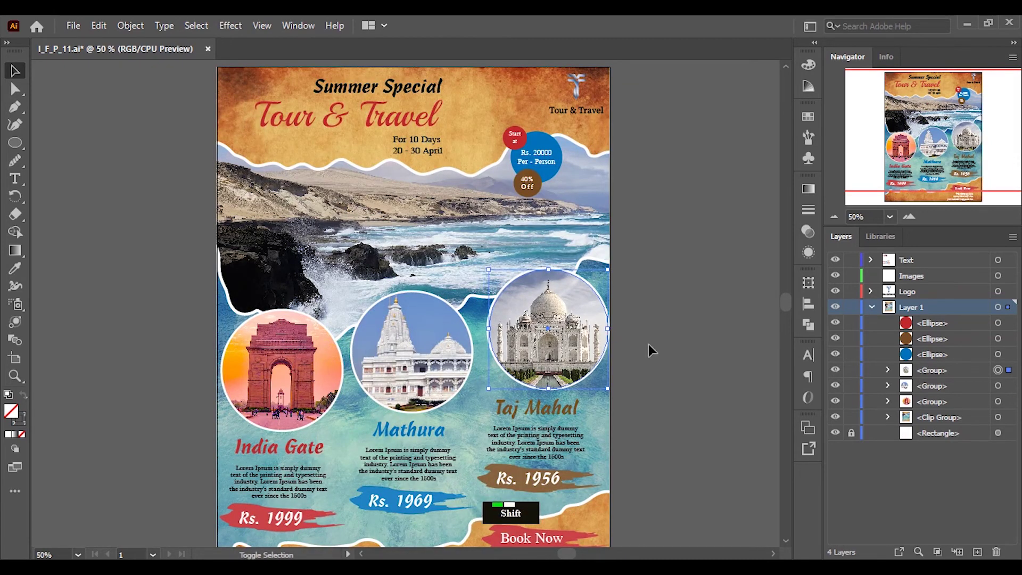
key(shift+Left)
key(Right)
key(Right)
key(Right)
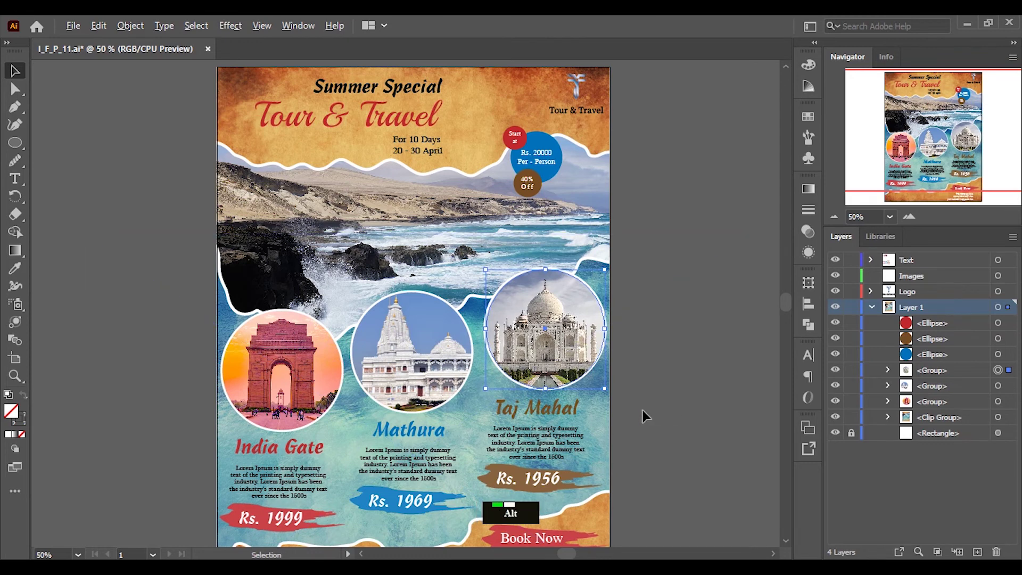
click(554, 418)
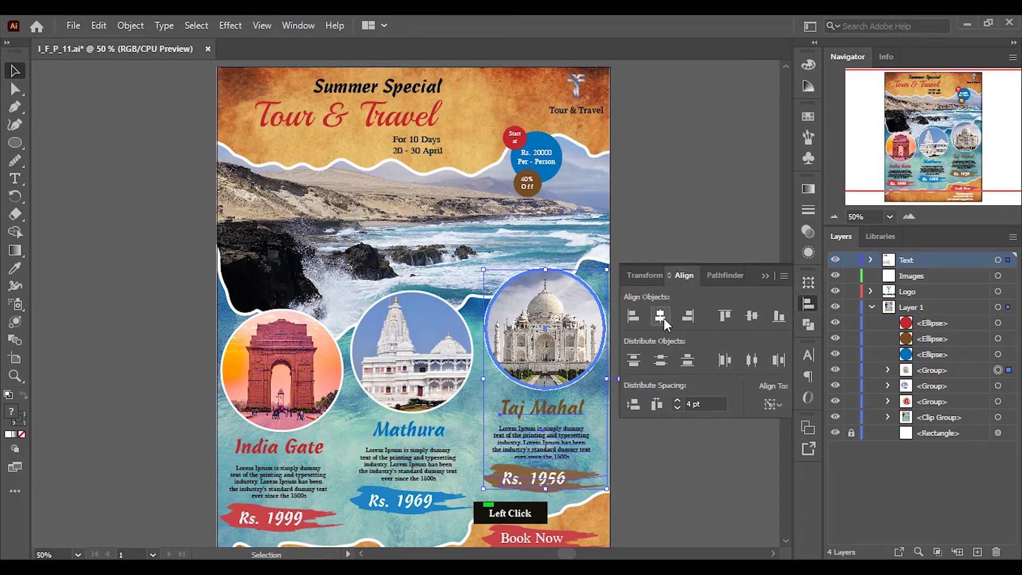
double_click(747, 302)
click(427, 382)
Nudge the Mathura circle and horizontally center it over its text block.
key(Right)
key(Right)
key(Right)
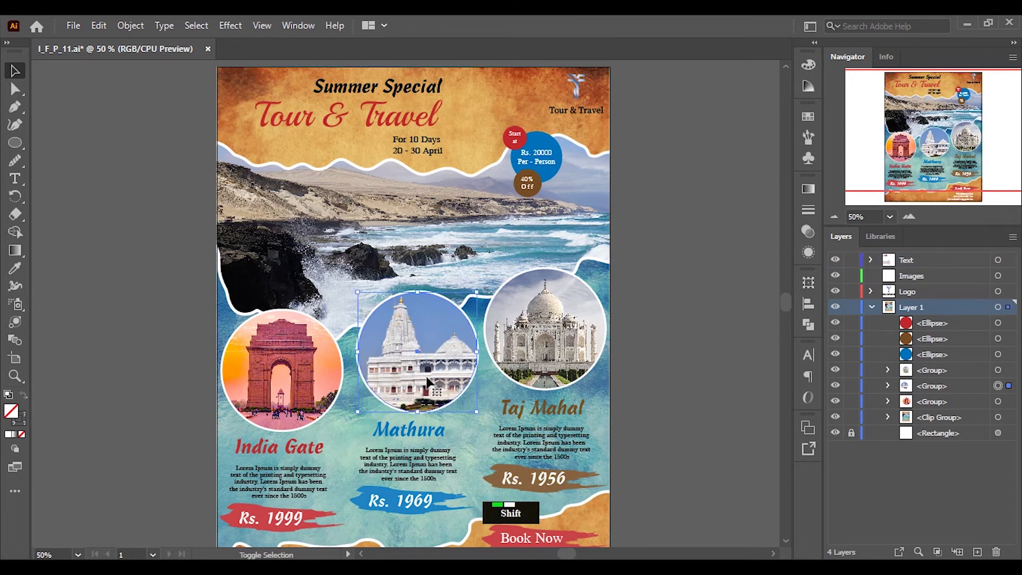
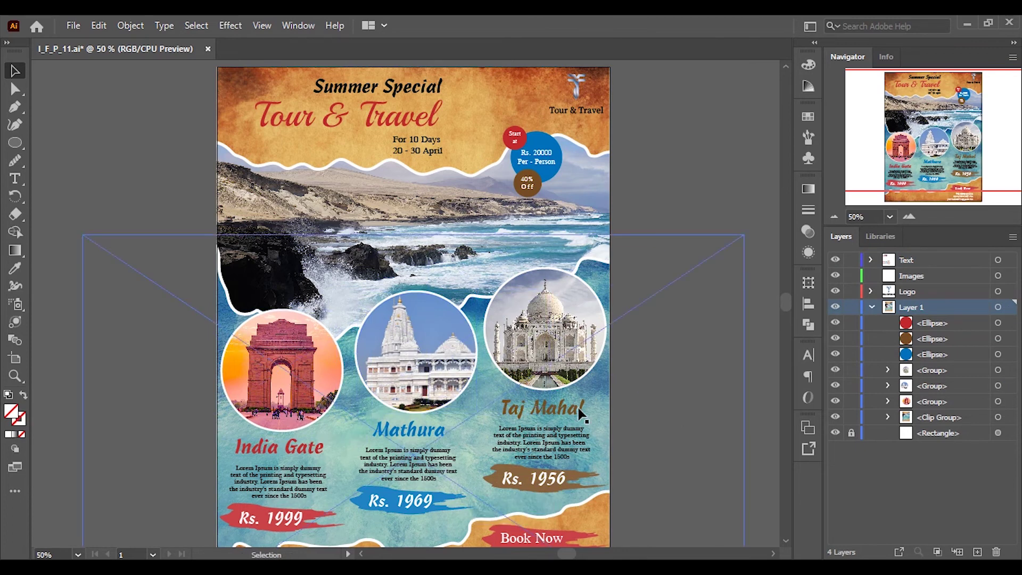
click(416, 378)
key(Left)
key(Left)
key(Left)
click(422, 351)
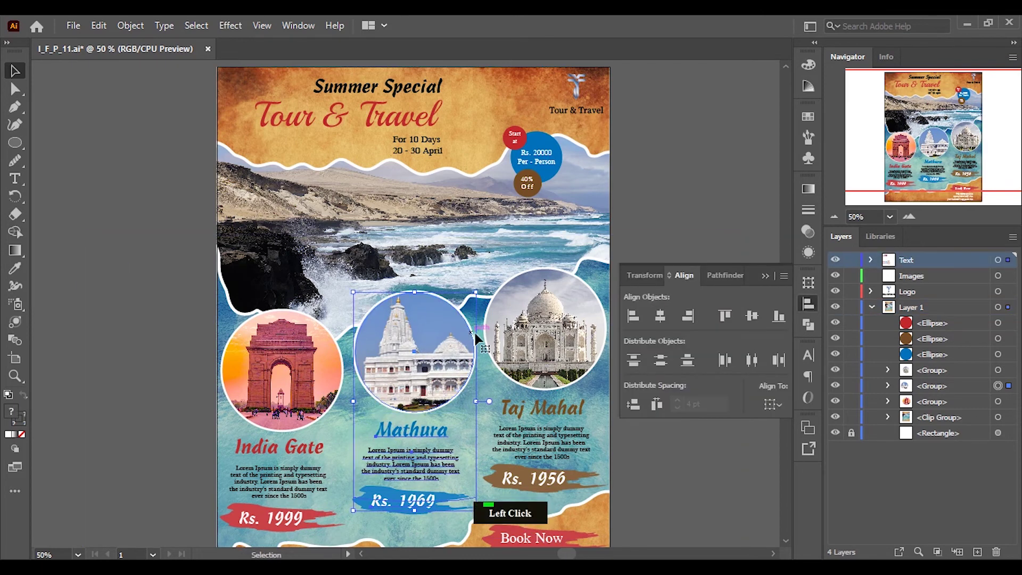
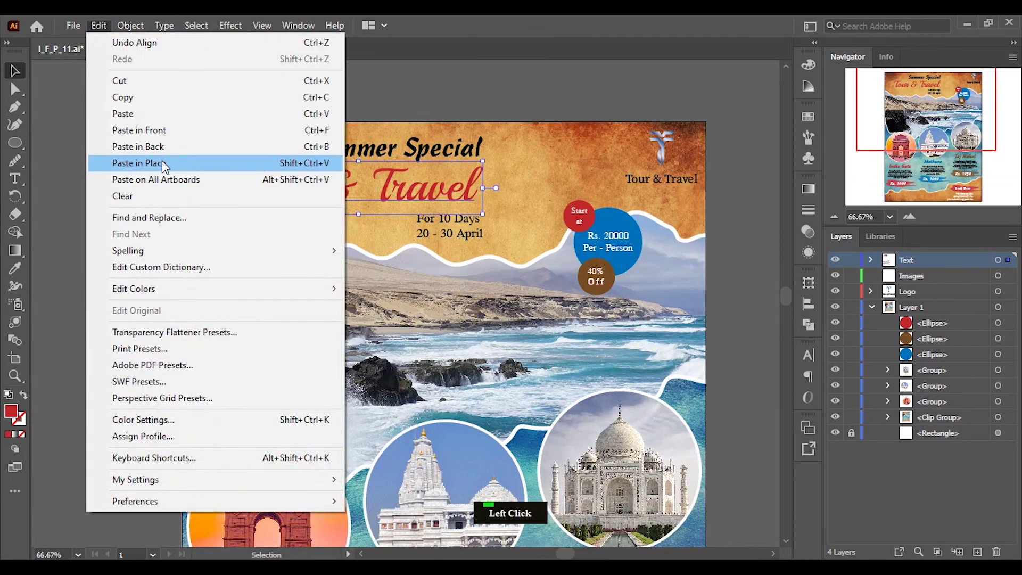
Paste a white copy of the Tour & Travel title behind it and start offsetting it right and up.
click(662, 208)
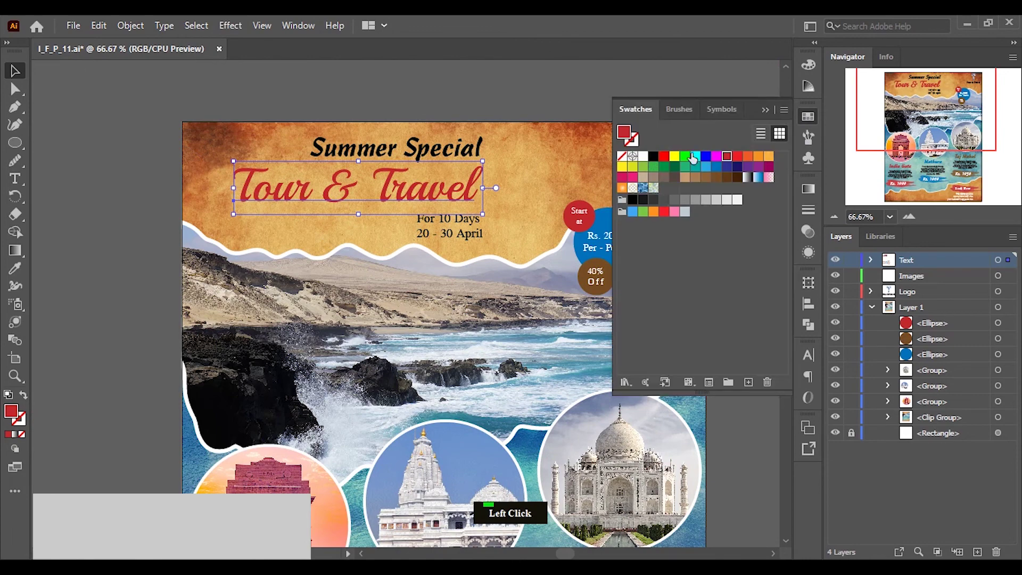
scroll(up, 3)
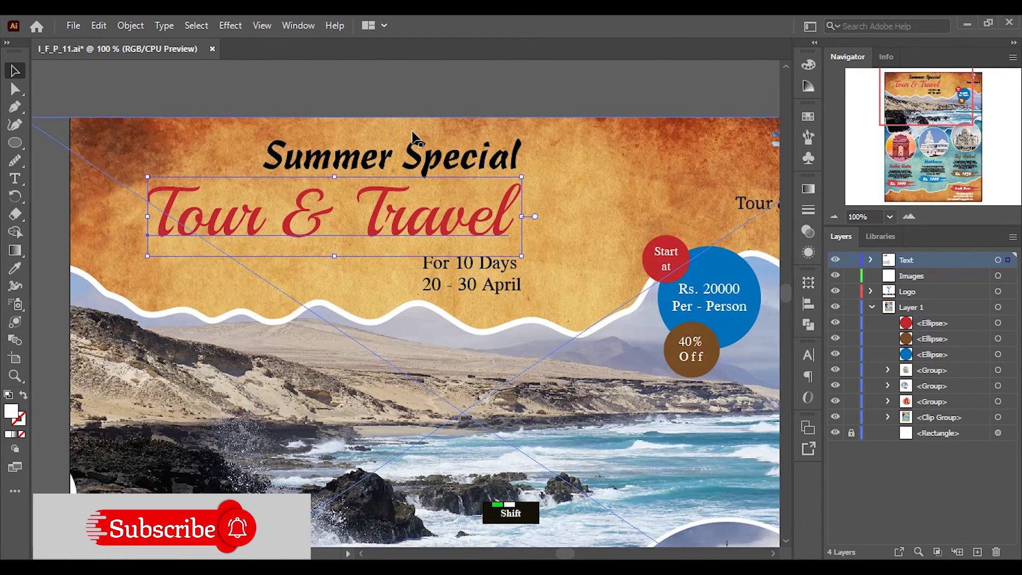
key(Right)
key(Right)
key(Right)
key(Right)
key(Right)
key(Up)
key(Up)
key(Right)
key(Right)
key(Right)
Fine-tune the white copy's offset so it reads as a shadow, then deselect and review.
key(Left)
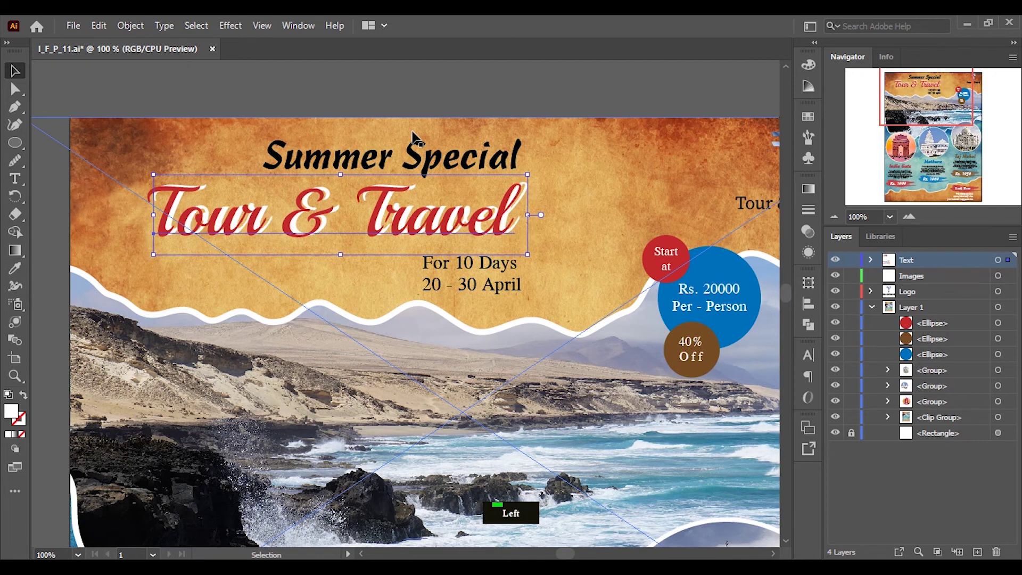
key(Left)
key(Left)
key(Down)
key(Up)
key(Left)
key(Down)
key(Right)
key(Right)
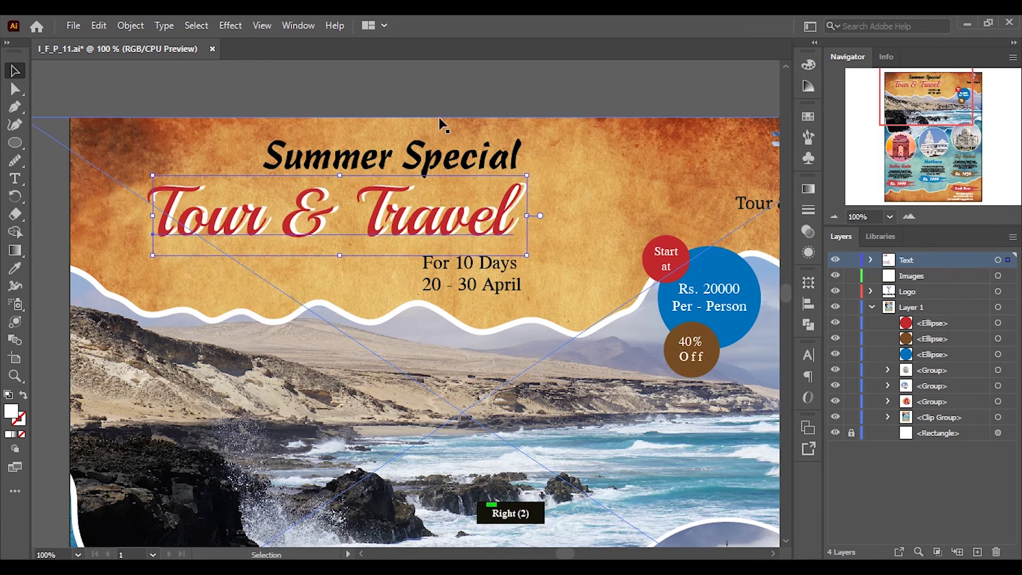
click(448, 106)
scroll(down, 3)
scroll(up, 3)
scroll(down, 3)
scroll(up, 3)
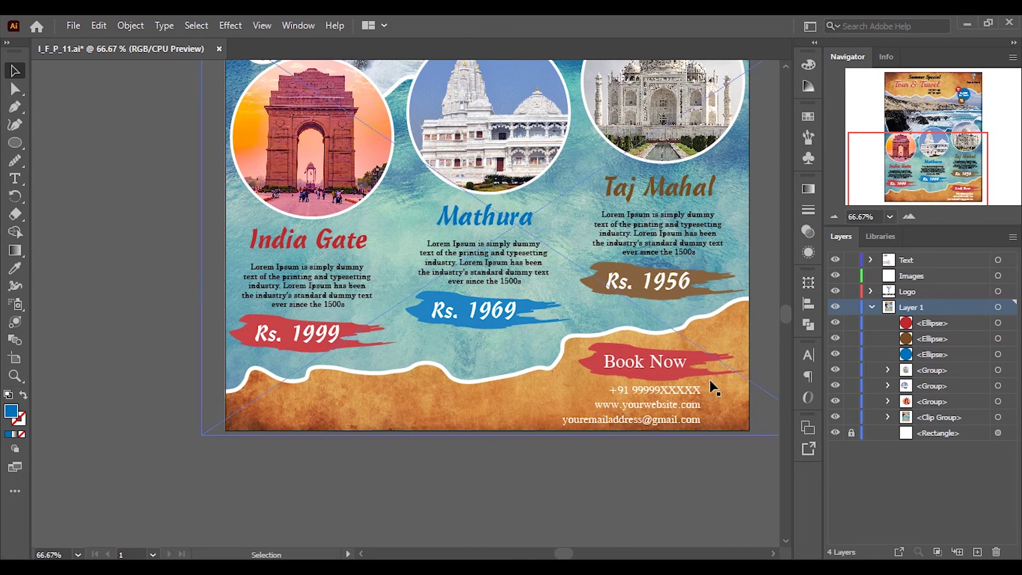
Copy the email line, retype it as the Kreative Design Way credit and place it bottom left.
click(877, 265)
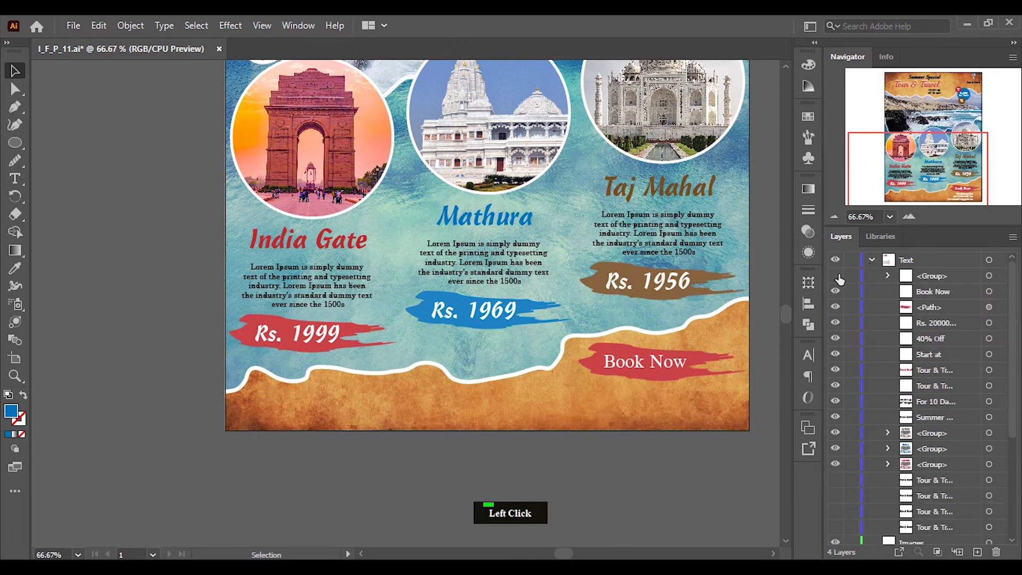
double_click(955, 296)
click(952, 296)
click(894, 295)
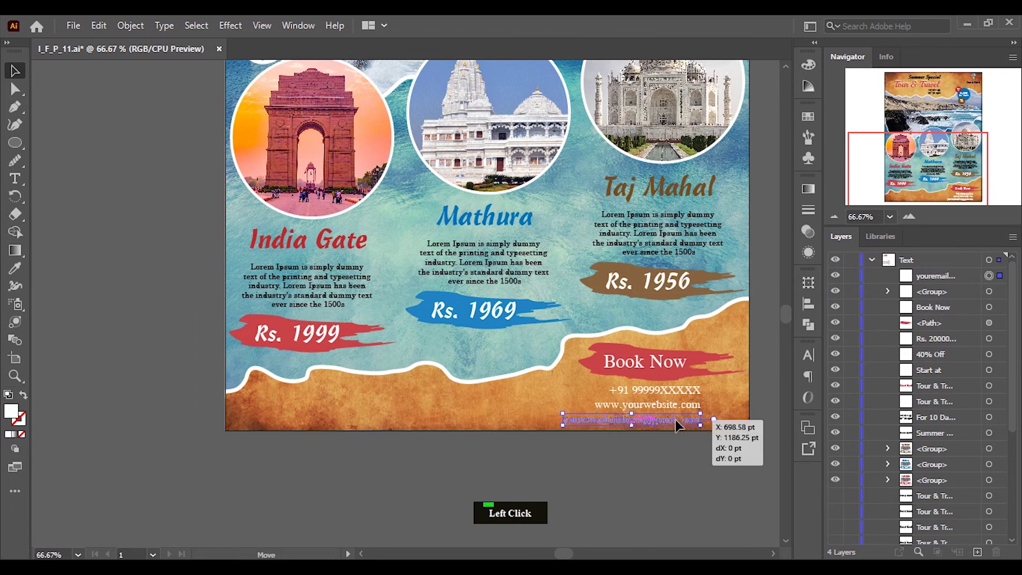
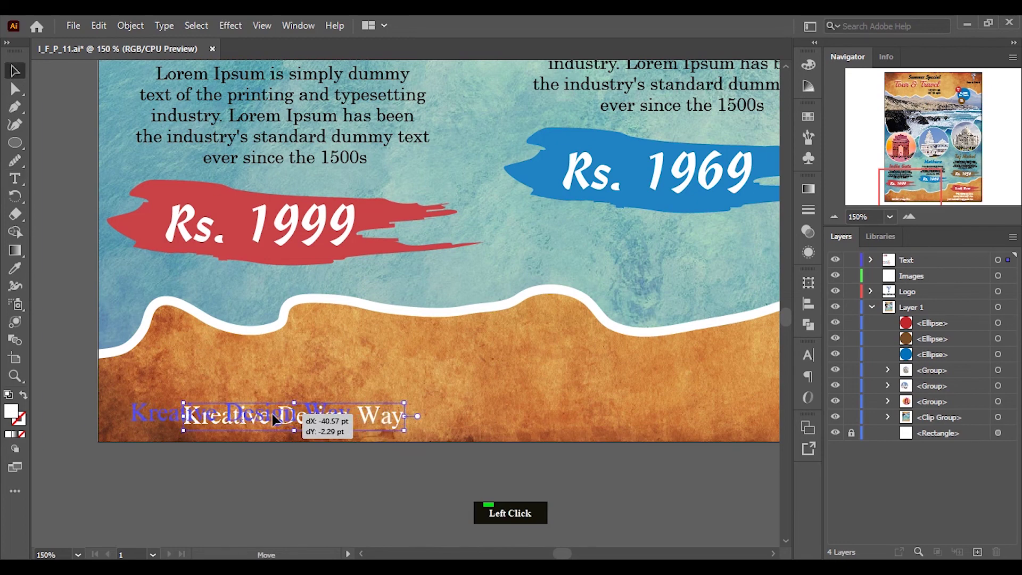
click(341, 452)
Deselect everything and switch to Presentation Mode to view the finished poster full screen.
scroll(up, 3)
click(877, 312)
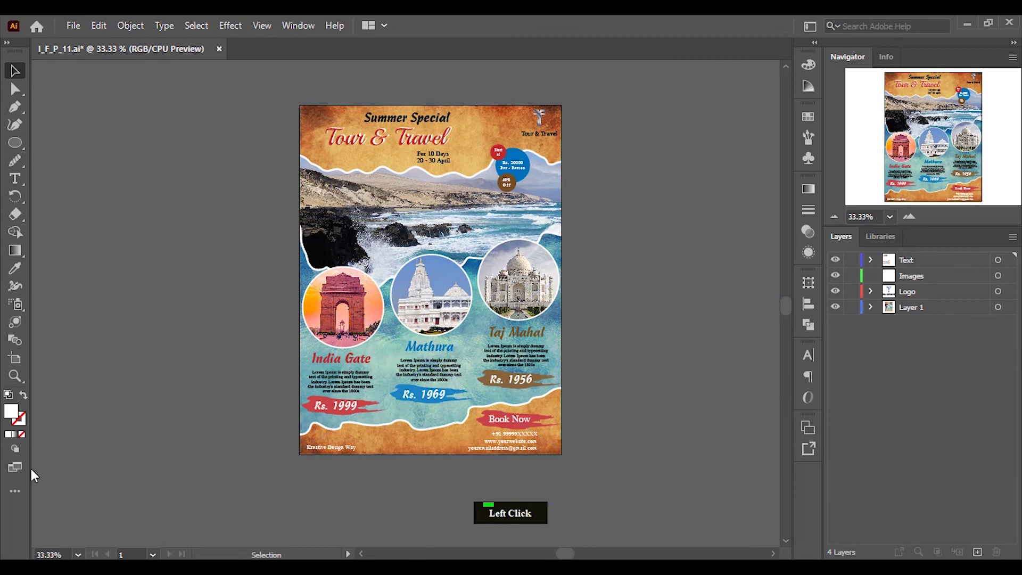
click(18, 474)
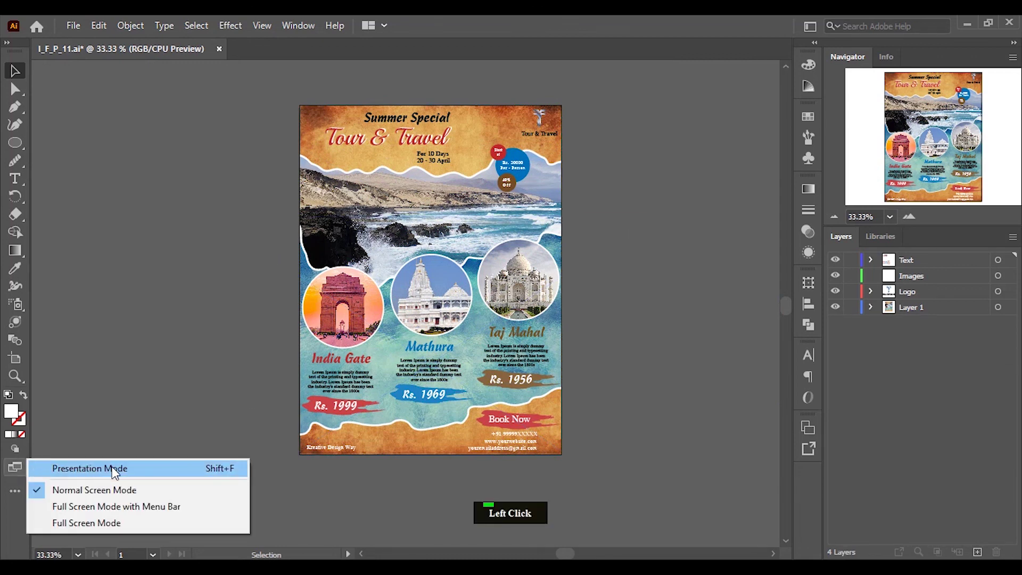